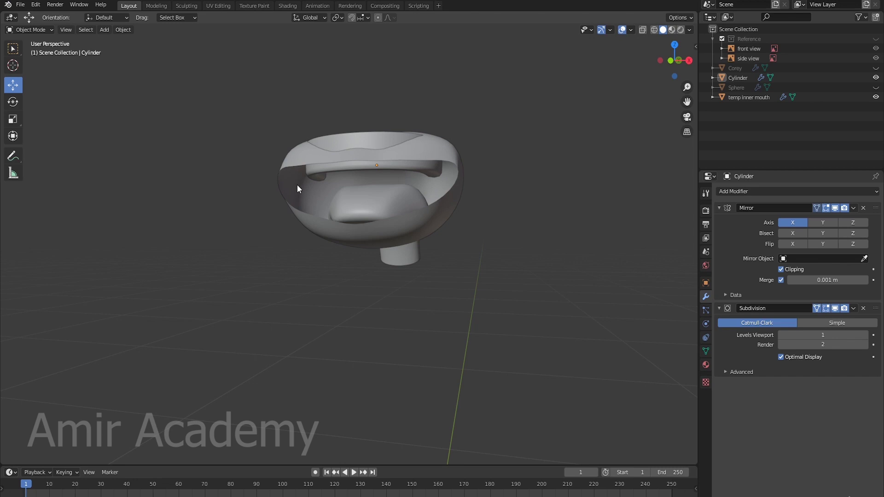
Step: Add a new cube of size 0.1 m near the mouth model
{"action": "scroll", "scroll_direction": "down", "scroll_amount": 3}
{"action": "middle_click", "coordinate": [438, 330]}
{"action": "middle_click", "coordinate": [439, 232]}
{"action": "middle_click", "coordinate": [441, 236]}
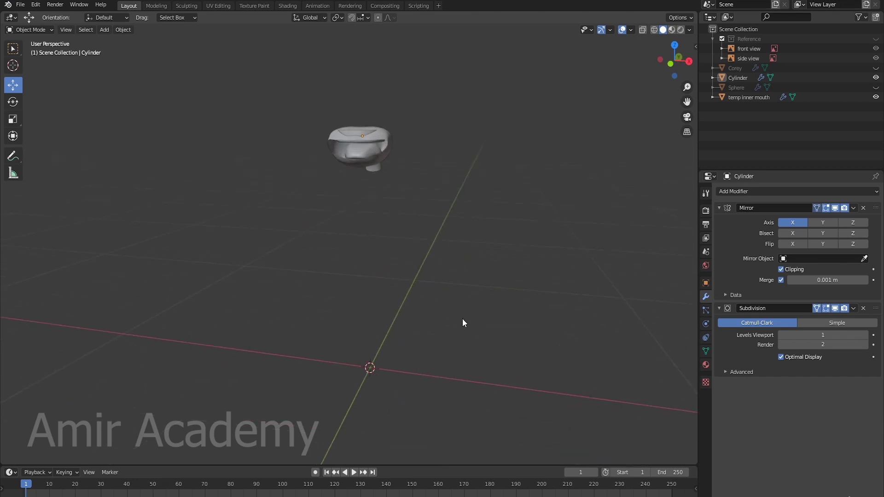
{"action": "key", "text": "shift+a"}
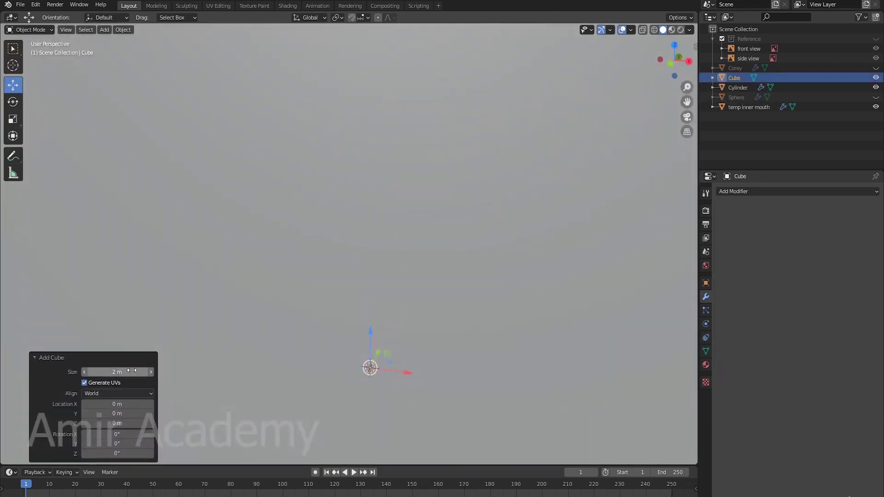
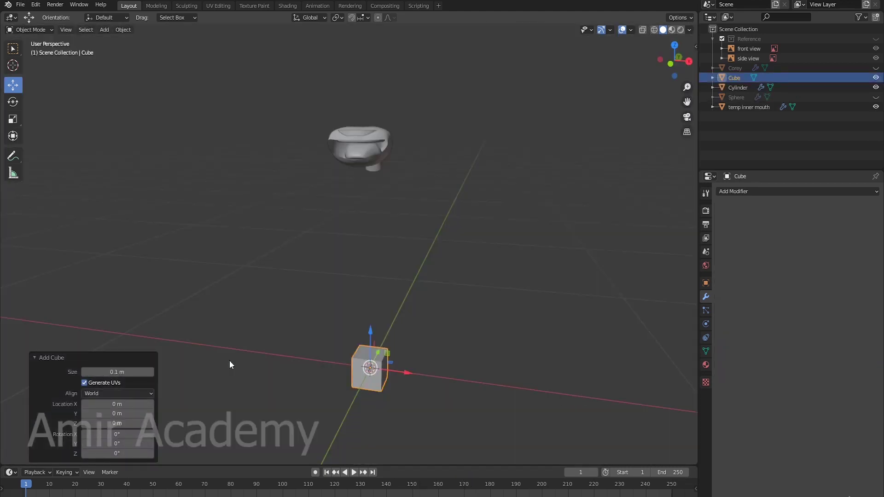
Step: Scale the cube thin along Y into an upright slab and enter Edit Mode
{"action": "key", "text": "KP_Decimal"}
{"action": "scroll", "scroll_direction": "down", "scroll_amount": 3}
{"action": "middle_click", "coordinate": [528, 258]}
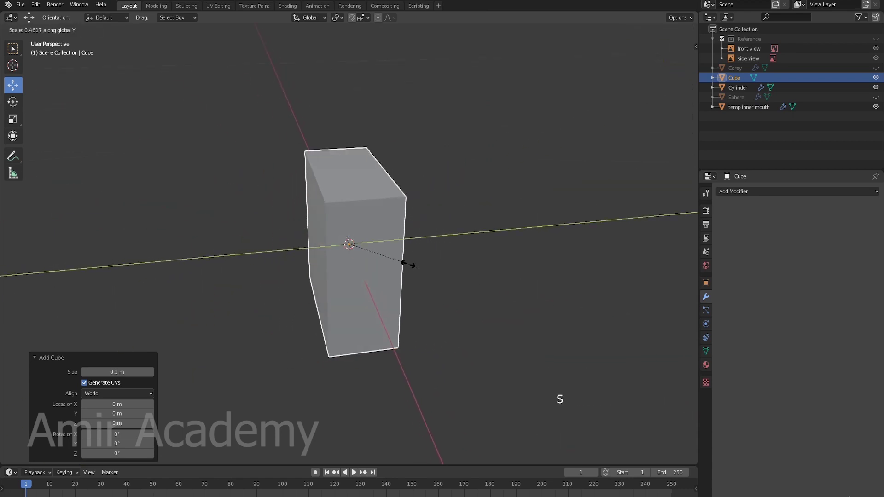
{"action": "middle_click", "coordinate": [357, 280]}
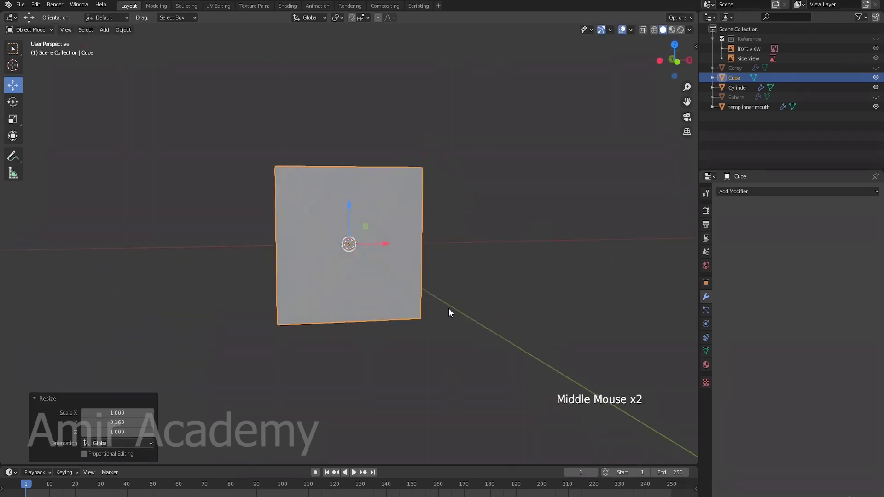
{"action": "key", "text": "s"}
{"action": "middle_click", "coordinate": [438, 278]}
{"action": "key", "text": "Tab"}
Step: Taper the top face, add a loop cut and level-2 Subdivision, and bend the middle edge back in Right view
{"action": "key", "text": "3"}
{"action": "left_click", "coordinate": [350, 190]}
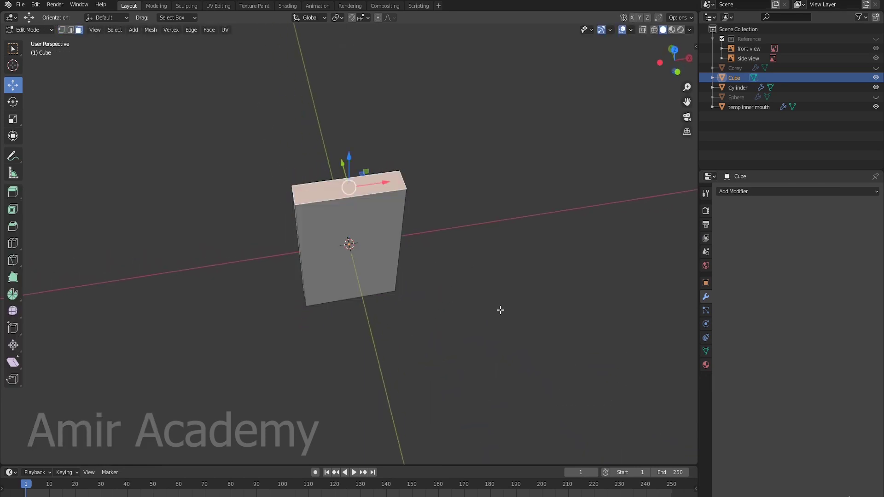
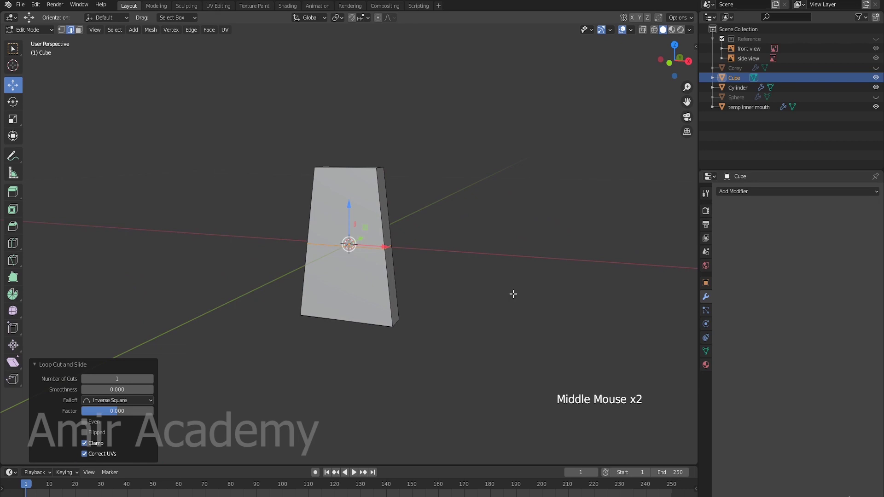
{"action": "left_click", "coordinate": [778, 193]}
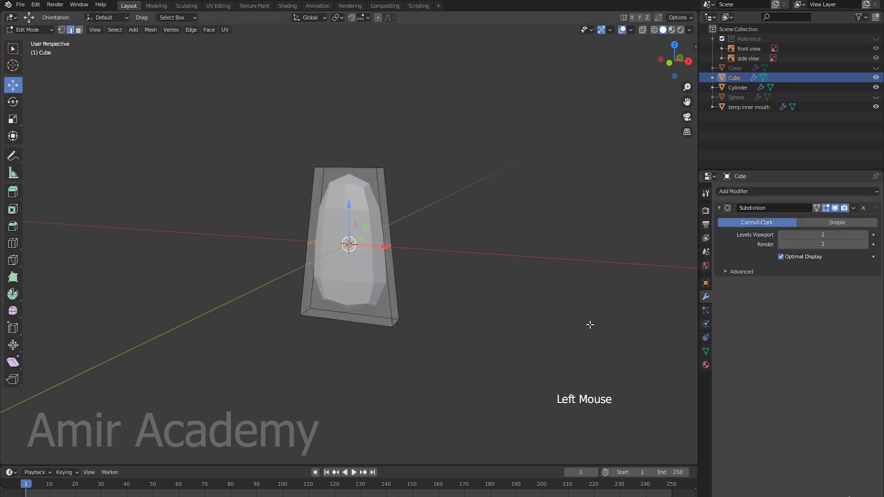
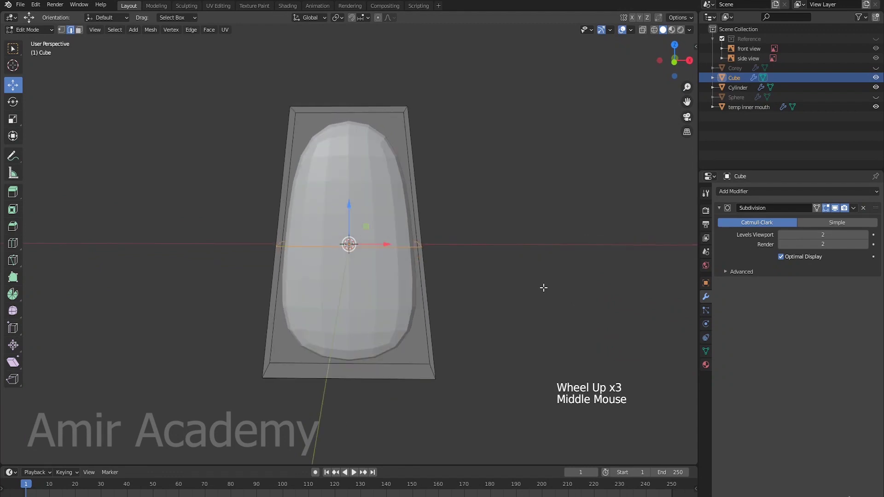
{"action": "key", "text": "KP_3"}
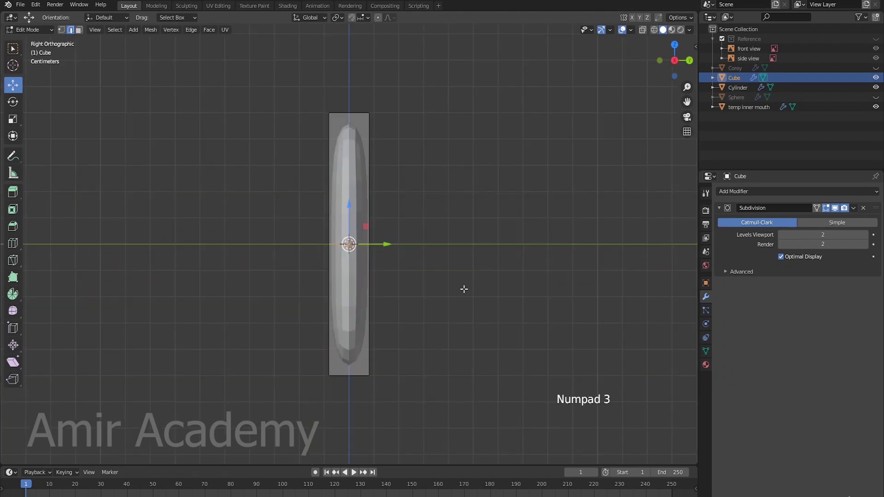
{"action": "key", "text": "g"}
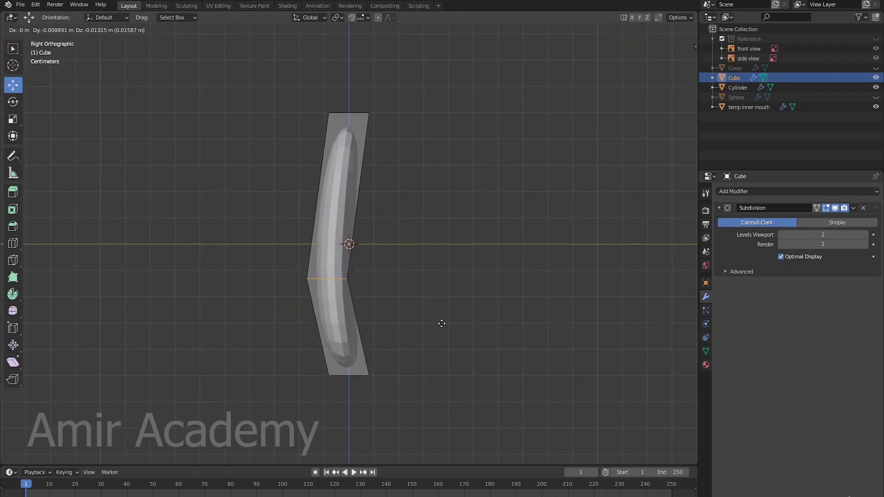
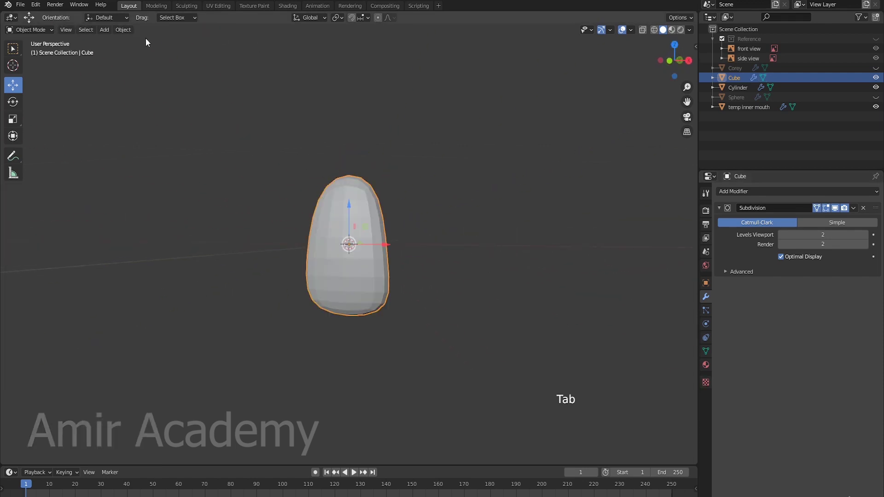
Step: Move the rounded tooth over toward the mouth opening
{"action": "left_click", "coordinate": [126, 33]}
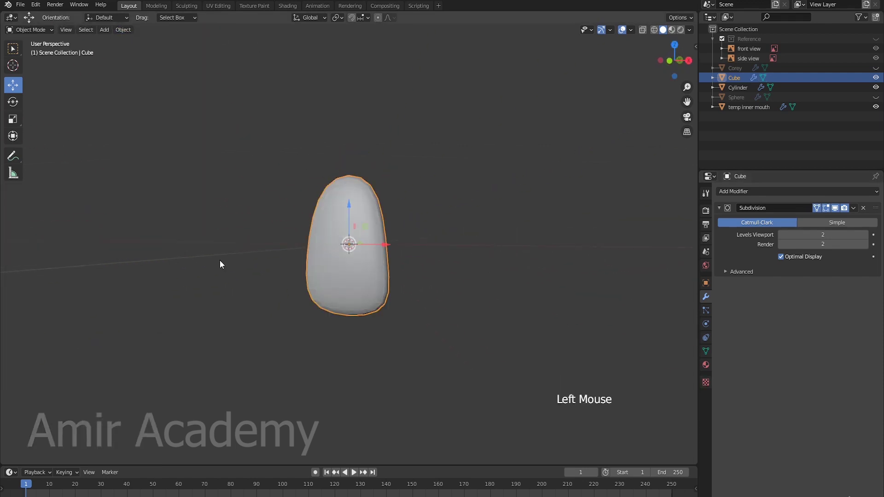
{"action": "scroll", "scroll_direction": "up", "scroll_amount": 3}
{"action": "key", "text": "Tab"}
{"action": "middle_click", "coordinate": [394, 321]}
{"action": "key", "text": "s"}
{"action": "key", "text": "alt+a"}
{"action": "scroll", "scroll_direction": "down", "scroll_amount": 3}
{"action": "key", "text": "Tab"}
{"action": "middle_click", "coordinate": [539, 313]}
{"action": "scroll", "scroll_direction": "up", "scroll_amount": 3}
{"action": "middle_click", "coordinate": [476, 315]}
{"action": "scroll", "scroll_direction": "down", "scroll_amount": 3}
{"action": "scroll", "scroll_direction": "down", "scroll_amount": 3}
{"action": "middle_click", "coordinate": [502, 293]}
{"action": "middle_click", "coordinate": [482, 294]}
{"action": "left_click", "coordinate": [364, 262]}
{"action": "key", "text": "KP_Decimal"}
Step: Scale the tooth down to 0.365 so it fits inside the mouth
{"action": "scroll", "scroll_direction": "down", "scroll_amount": 3}
{"action": "middle_click", "coordinate": [364, 232]}
{"action": "left_click", "coordinate": [313, 234]}
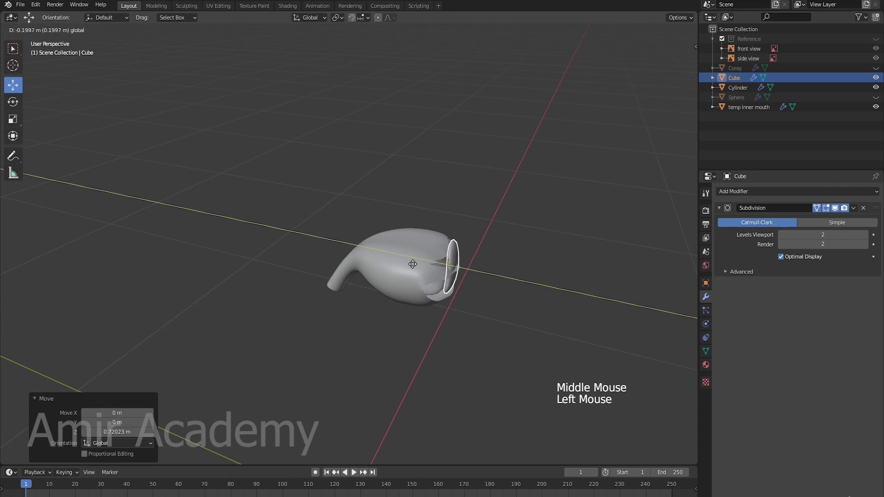
{"action": "key", "text": "KP_Decimal"}
{"action": "scroll", "scroll_direction": "down", "scroll_amount": 3}
{"action": "middle_click", "coordinate": [487, 317]}
{"action": "scroll", "scroll_direction": "up", "scroll_amount": 3}
{"action": "scroll", "scroll_direction": "down", "scroll_amount": 3}
{"action": "key", "text": "s"}
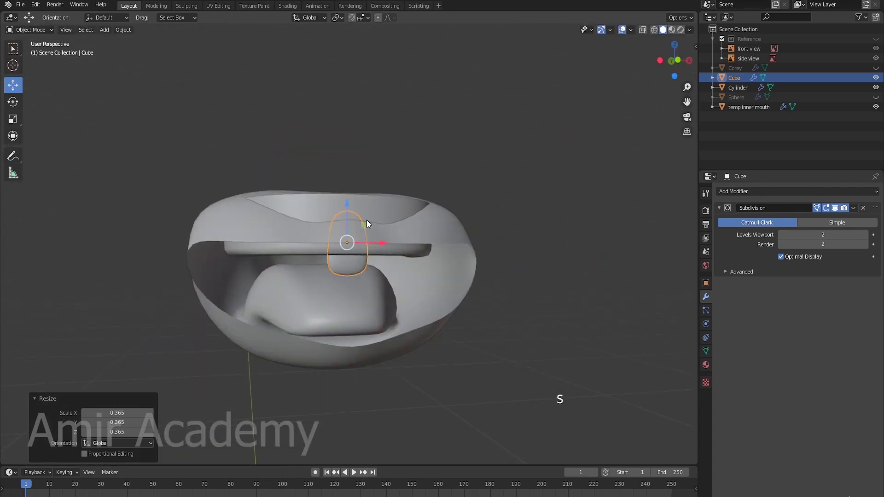
Step: Orbit around the mouth to check the tooth's fit below the upper gum
{"action": "left_click", "coordinate": [349, 201]}
{"action": "middle_click", "coordinate": [359, 265]}
{"action": "left_click", "coordinate": [309, 263]}
{"action": "middle_click", "coordinate": [495, 303]}
{"action": "scroll", "scroll_direction": "up", "scroll_amount": 3}
{"action": "middle_click", "coordinate": [437, 297]}
{"action": "left_click", "coordinate": [383, 270]}
{"action": "middle_click", "coordinate": [412, 312]}
{"action": "left_click", "coordinate": [348, 237]}
{"action": "scroll", "scroll_direction": "down", "scroll_amount": 3}
{"action": "key", "text": "alt+a"}
{"action": "middle_click", "coordinate": [401, 315]}
{"action": "left_click", "coordinate": [357, 278]}
{"action": "scroll", "scroll_direction": "up", "scroll_amount": 3}
{"action": "middle_click", "coordinate": [412, 285]}
{"action": "left_click", "coordinate": [379, 289]}
{"action": "scroll", "scroll_direction": "down", "scroll_amount": 3}
{"action": "key", "text": "alt+a"}
{"action": "middle_click", "coordinate": [344, 312]}
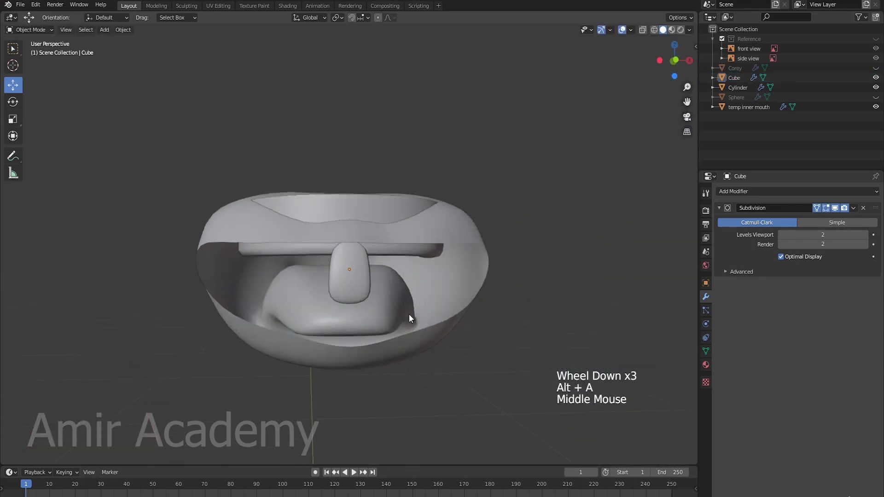
{"action": "scroll", "scroll_direction": "down", "scroll_amount": 3}
{"action": "scroll", "scroll_direction": "up", "scroll_amount": 3}
{"action": "middle_click", "coordinate": [415, 312]}
{"action": "middle_click", "coordinate": [427, 343]}
{"action": "middle_click", "coordinate": [362, 270]}
Step: In Front view, slide the tooth along X to the mouth's centre and confirm
{"action": "key", "text": "s"}
{"action": "key", "text": "KP_1"}
{"action": "left_click", "coordinate": [384, 234]}
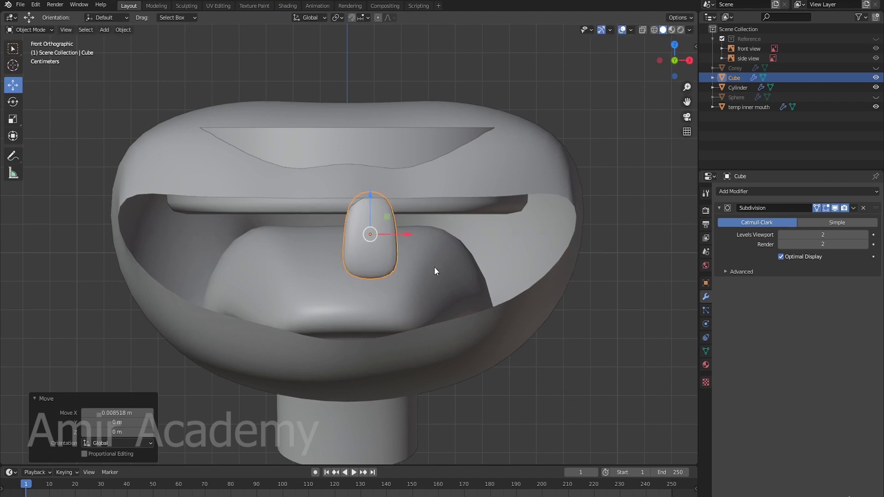
{"action": "scroll", "scroll_direction": "up", "scroll_amount": 3}
{"action": "middle_click", "coordinate": [473, 265]}
{"action": "middle_click", "coordinate": [450, 270]}
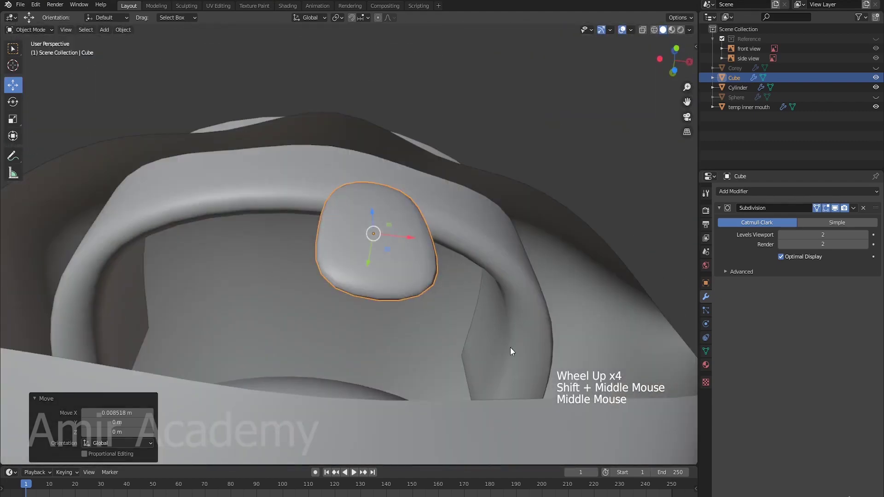
{"action": "middle_click", "coordinate": [412, 223]}
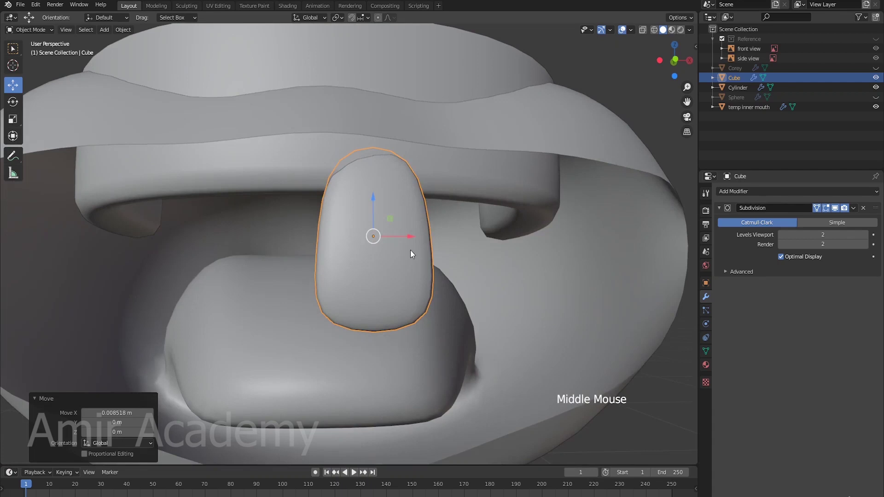
Step: Rotate the tooth slightly around Z so it stands square to the front
{"action": "key", "text": "r"}
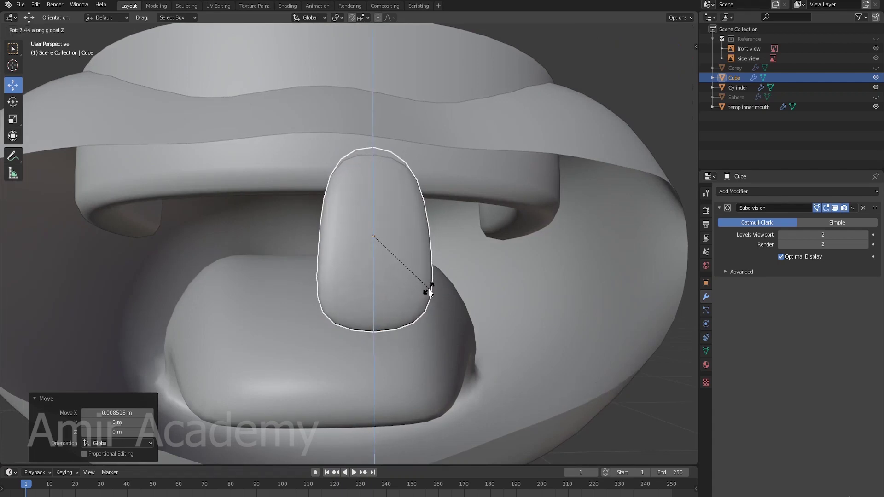
{"action": "middle_click", "coordinate": [464, 288]}
{"action": "scroll", "scroll_direction": "down", "scroll_amount": 3}
{"action": "key", "text": "alt+a"}
{"action": "middle_click", "coordinate": [417, 292]}
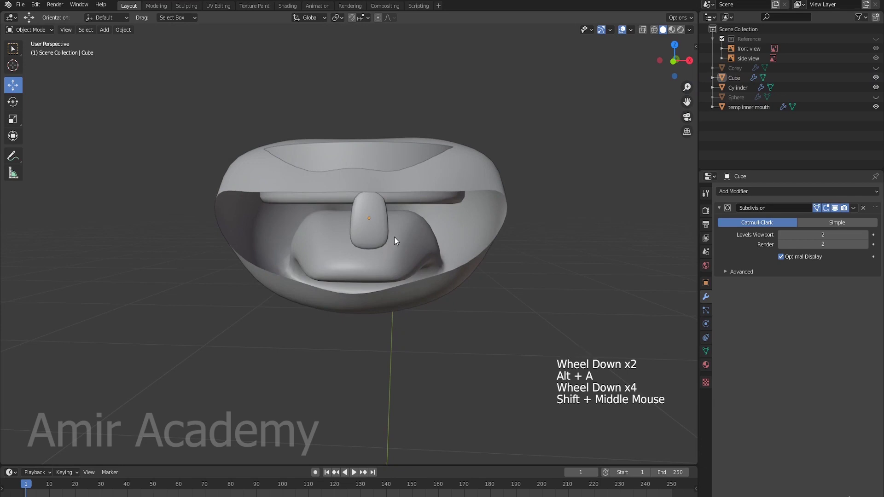
{"action": "left_click", "coordinate": [378, 239]}
Step: Fine-tune the first tooth's scale while checking it from the front view
{"action": "key", "text": "KP_1"}
{"action": "scroll", "scroll_direction": "up", "scroll_amount": 3}
{"action": "key", "text": "s"}
{"action": "left_click", "coordinate": [383, 167]}
{"action": "middle_click", "coordinate": [467, 198]}
{"action": "scroll", "scroll_direction": "up", "scroll_amount": 3}
{"action": "scroll", "scroll_direction": "down", "scroll_amount": 3}
{"action": "key", "text": "alt+a"}
{"action": "middle_click", "coordinate": [364, 232]}
{"action": "scroll", "scroll_direction": "down", "scroll_amount": 3}
{"action": "middle_click", "coordinate": [424, 233]}
{"action": "left_click", "coordinate": [372, 233]}
{"action": "scroll", "scroll_direction": "up", "scroll_amount": 3}
{"action": "middle_click", "coordinate": [453, 238]}
Step: Duplicate the tooth with Shift+D and place the copy beside the first in the upper row
{"action": "key", "text": "shift+d"}
{"action": "left_click", "coordinate": [389, 212]}
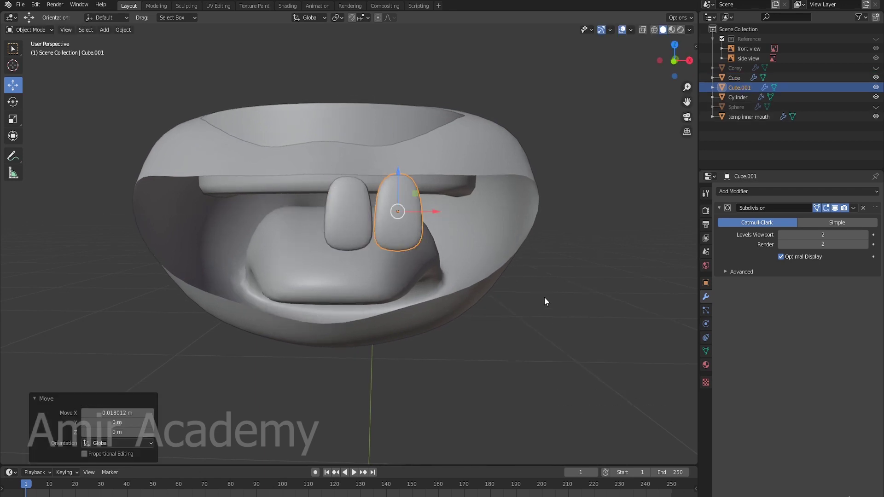
{"action": "left_click", "coordinate": [434, 212]}
{"action": "middle_click", "coordinate": [530, 255]}
{"action": "scroll", "scroll_direction": "up", "scroll_amount": 3}
{"action": "middle_click", "coordinate": [442, 255]}
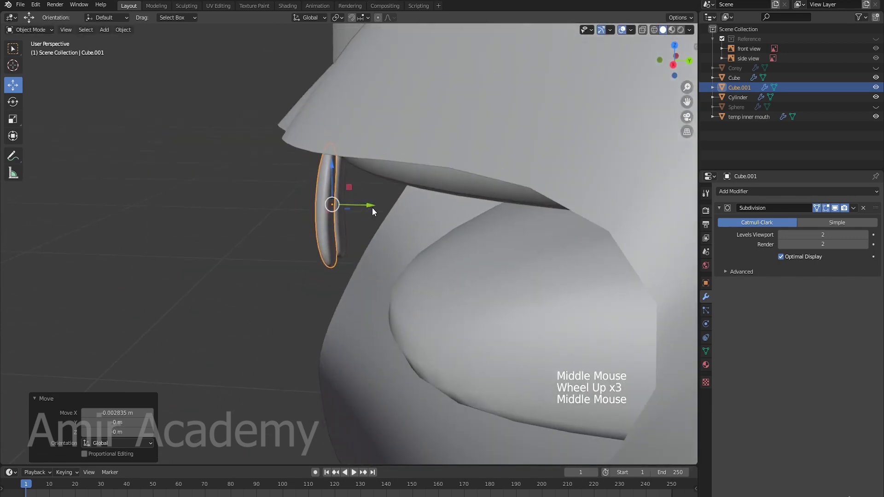
{"action": "left_click", "coordinate": [372, 208]}
{"action": "middle_click", "coordinate": [404, 214]}
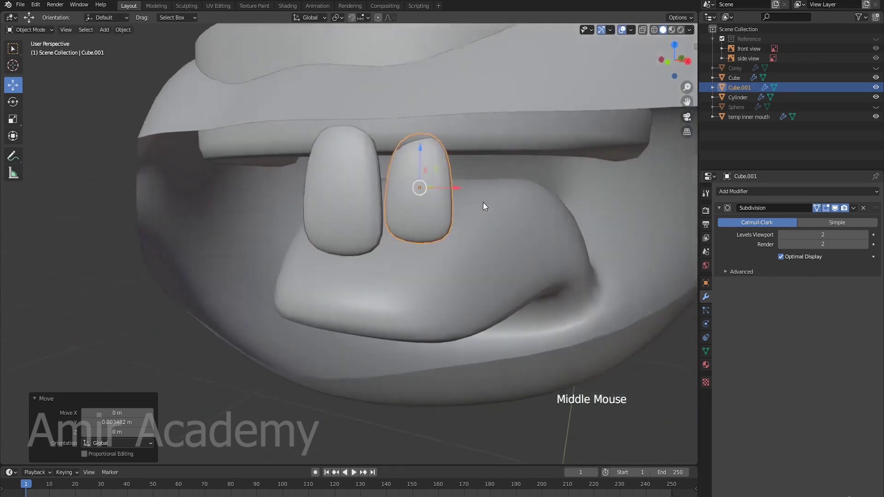
Step: Tilt and rotate the second tooth slightly so it lines up with the first
{"action": "key", "text": "r"}
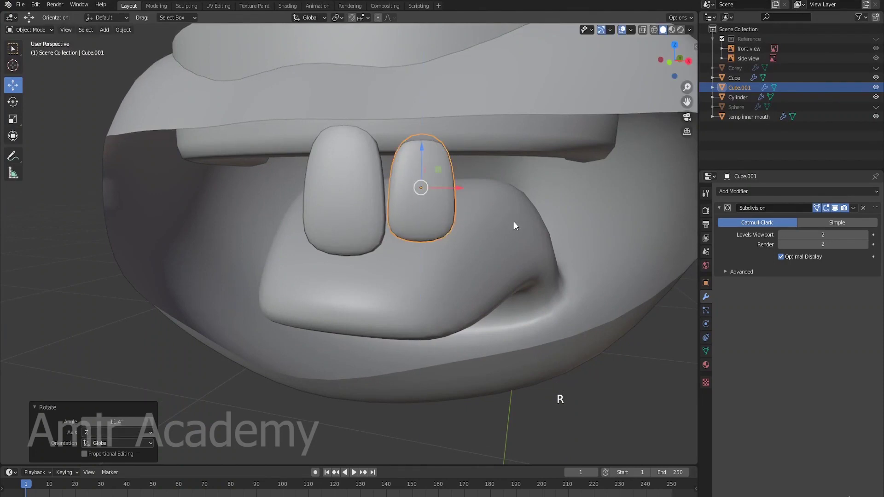
{"action": "left_click", "coordinate": [425, 152]}
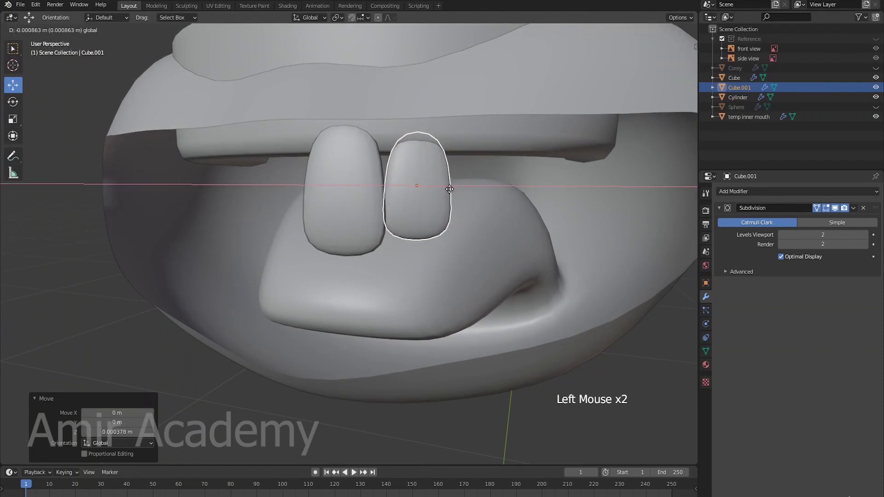
{"action": "key", "text": "r"}
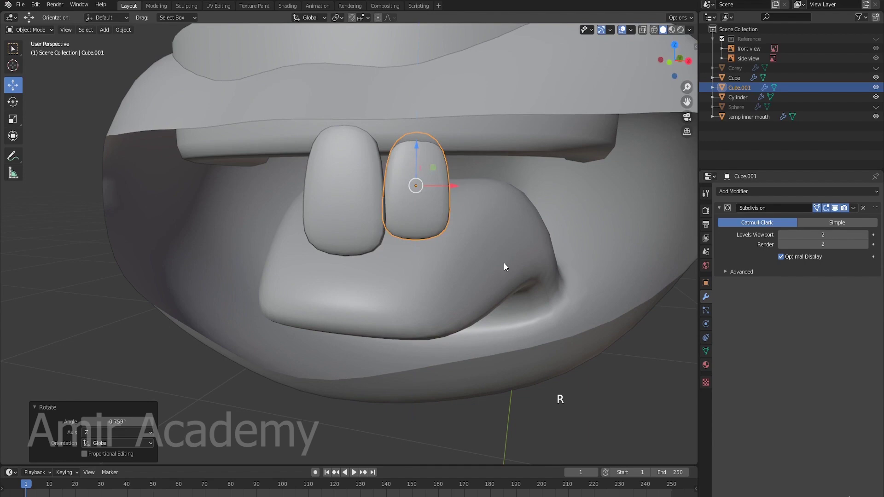
{"action": "key", "text": "alt+a"}
{"action": "scroll", "scroll_direction": "down", "scroll_amount": 3}
{"action": "middle_click", "coordinate": [456, 259]}
{"action": "scroll", "scroll_direction": "up", "scroll_amount": 3}
Step: Orbit around the mouth to inspect the two front teeth from several angles
{"action": "left_click", "coordinate": [357, 238]}
{"action": "middle_click", "coordinate": [414, 254]}
{"action": "scroll", "scroll_direction": "up", "scroll_amount": 3}
{"action": "middle_click", "coordinate": [494, 213]}
{"action": "left_click", "coordinate": [420, 203]}
{"action": "middle_click", "coordinate": [462, 192]}
{"action": "key", "text": "alt+a"}
{"action": "scroll", "scroll_direction": "down", "scroll_amount": 3}
{"action": "middle_click", "coordinate": [448, 224]}
{"action": "left_click", "coordinate": [369, 215]}
{"action": "middle_click", "coordinate": [450, 236]}
{"action": "scroll", "scroll_direction": "up", "scroll_amount": 3}
{"action": "middle_click", "coordinate": [439, 221]}
{"action": "left_click", "coordinate": [396, 202]}
{"action": "key", "text": "alt+a"}
{"action": "scroll", "scroll_direction": "down", "scroll_amount": 3}
{"action": "middle_click", "coordinate": [373, 244]}
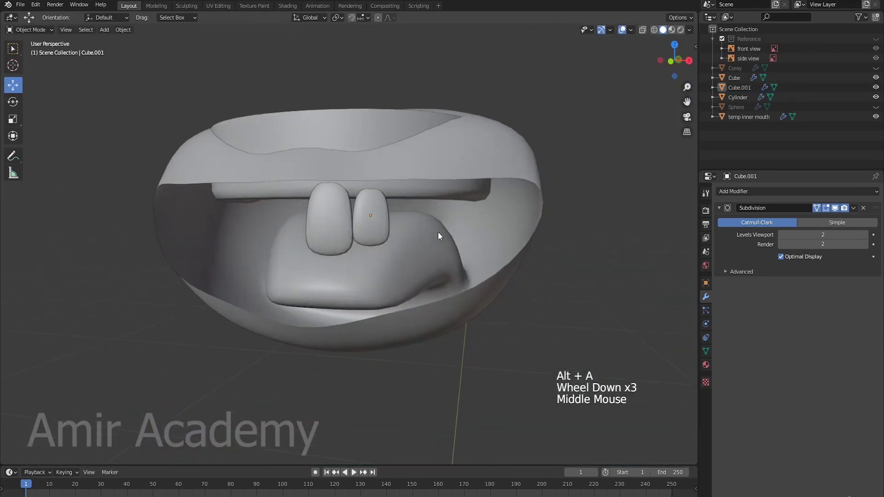
{"action": "left_click", "coordinate": [376, 224]}
Step: Duplicate the rounded front tooth and place the copy beside the two existing teeth
{"action": "left_click", "coordinate": [372, 173]}
{"action": "scroll", "scroll_direction": "up", "scroll_amount": 3}
{"action": "middle_click", "coordinate": [476, 215]}
{"action": "left_click", "coordinate": [393, 198]}
{"action": "key", "text": "alt+a"}
{"action": "scroll", "scroll_direction": "down", "scroll_amount": 3}
{"action": "middle_click", "coordinate": [381, 228]}
{"action": "scroll", "scroll_direction": "up", "scroll_amount": 3}
{"action": "left_click", "coordinate": [336, 240]}
{"action": "key", "text": "shift+d"}
{"action": "left_click", "coordinate": [465, 250]}
Step: Scale the third tooth narrower sideways along X
{"action": "key", "text": "s"}
{"action": "scroll", "scroll_direction": "up", "scroll_amount": 3}
{"action": "middle_click", "coordinate": [452, 226]}
{"action": "middle_click", "coordinate": [417, 227]}
{"action": "middle_click", "coordinate": [416, 227]}
{"action": "key", "text": "3"}
{"action": "left_click", "coordinate": [402, 231]}
{"action": "middle_click", "coordinate": [408, 242]}
{"action": "key", "text": "s"}
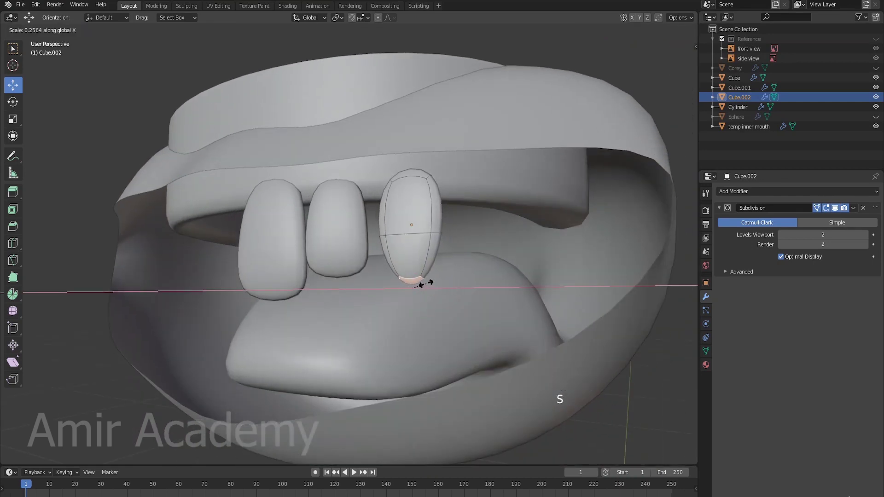
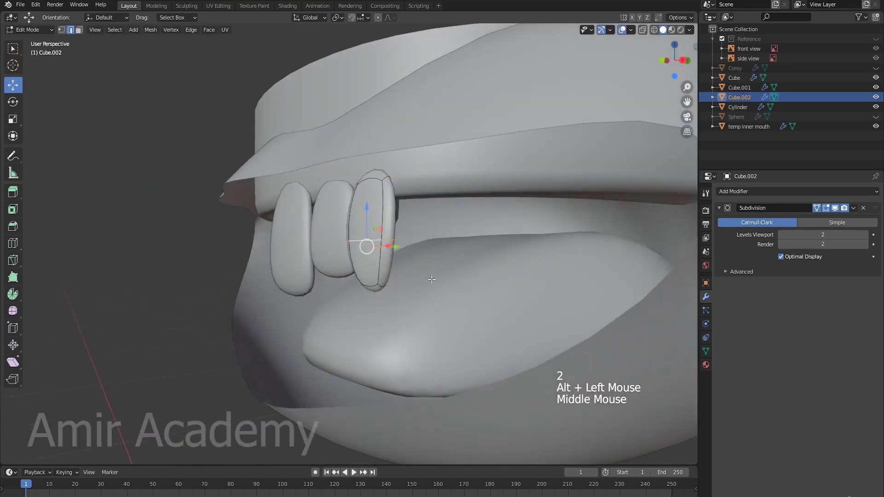
Step: Taper the third tooth to a pointed canine-like tip by sliding its edge loops in Edit Mode
{"action": "key", "text": "g"}
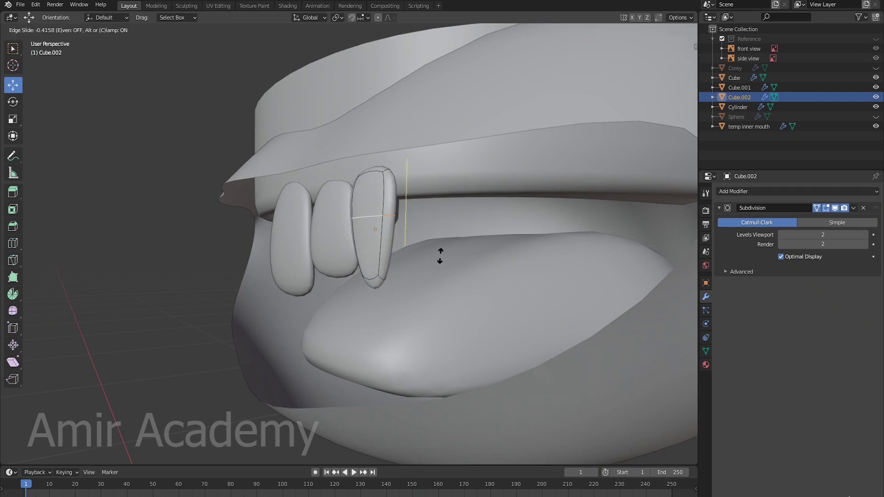
{"action": "middle_click", "coordinate": [416, 273]}
{"action": "key", "text": "Tab"}
{"action": "middle_click", "coordinate": [493, 265]}
{"action": "left_click", "coordinate": [460, 234]}
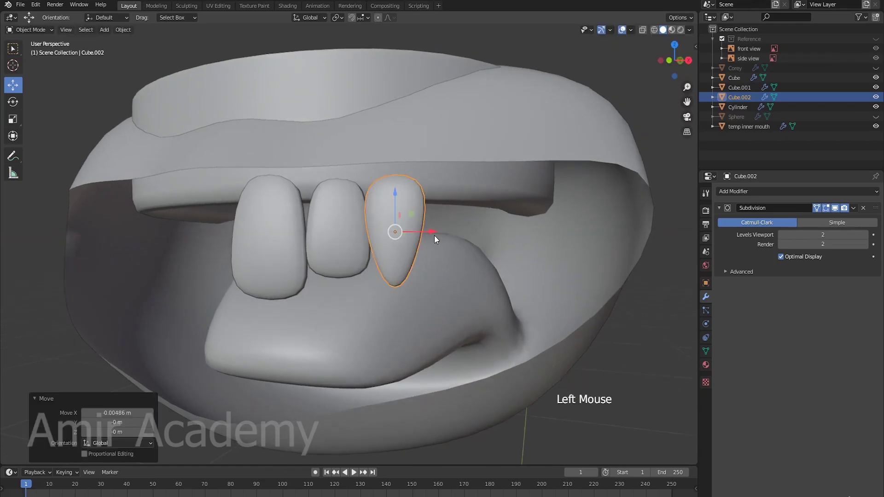
Step: Tilt the pointed tooth on Z so it follows the gum line
{"action": "middle_click", "coordinate": [524, 280]}
{"action": "left_click", "coordinate": [357, 236]}
{"action": "middle_click", "coordinate": [392, 250]}
{"action": "left_click", "coordinate": [435, 240]}
{"action": "middle_click", "coordinate": [430, 250]}
{"action": "scroll", "scroll_direction": "up", "scroll_amount": 3}
{"action": "middle_click", "coordinate": [470, 249]}
{"action": "key", "text": "r"}
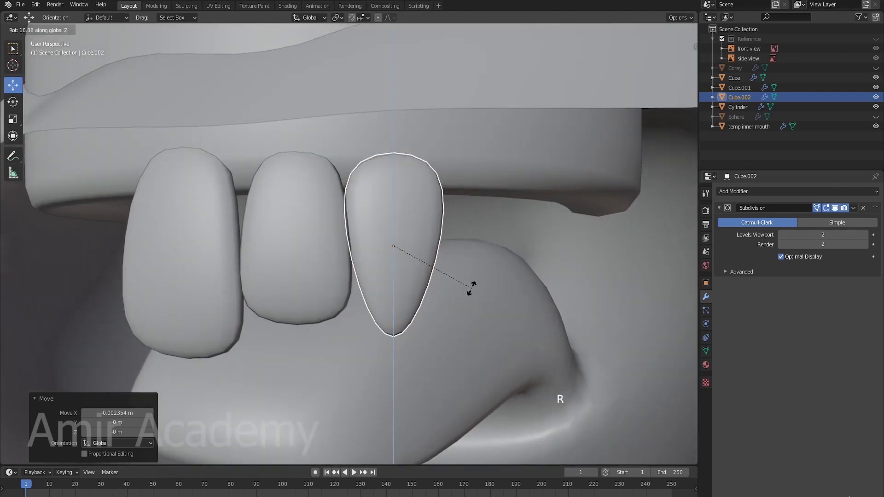
{"action": "middle_click", "coordinate": [494, 274]}
{"action": "left_click", "coordinate": [394, 257]}
Step: Nudge and slightly rotate the pointed tooth into line next to the front teeth
{"action": "middle_click", "coordinate": [407, 262]}
{"action": "left_click", "coordinate": [431, 247]}
{"action": "scroll", "scroll_direction": "down", "scroll_amount": 3}
{"action": "key", "text": "alt+a"}
{"action": "left_click", "coordinate": [363, 257]}
{"action": "scroll", "scroll_direction": "up", "scroll_amount": 3}
{"action": "key", "text": "s"}
{"action": "left_click", "coordinate": [376, 205]}
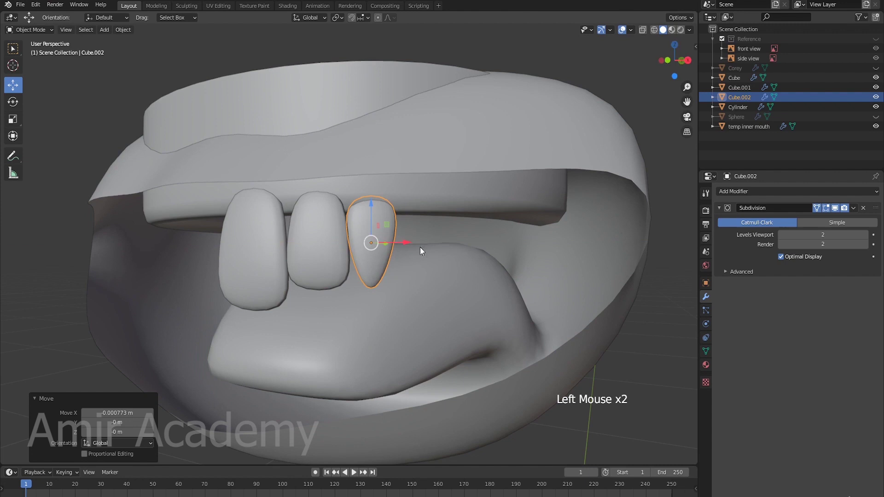
{"action": "key", "text": "r"}
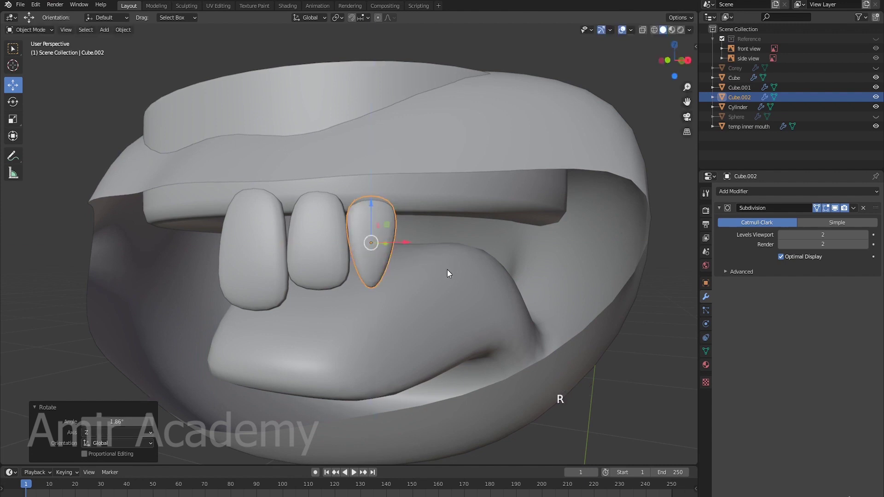
{"action": "scroll", "scroll_direction": "up", "scroll_amount": 3}
{"action": "scroll", "scroll_direction": "up", "scroll_amount": 3}
{"action": "scroll", "scroll_direction": "down", "scroll_amount": 3}
{"action": "middle_click", "coordinate": [391, 267]}
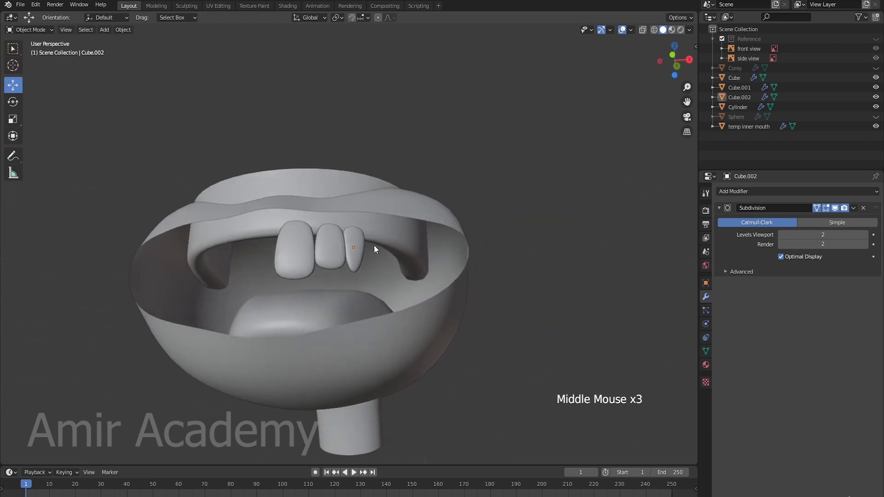
{"action": "middle_click", "coordinate": [390, 260]}
{"action": "middle_click", "coordinate": [378, 187]}
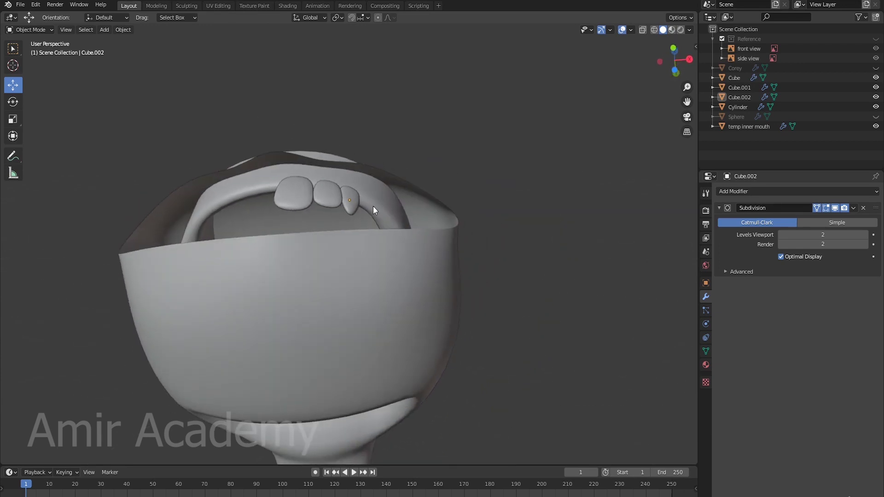
{"action": "scroll", "scroll_direction": "down", "scroll_amount": 3}
{"action": "middle_click", "coordinate": [382, 244]}
{"action": "middle_click", "coordinate": [393, 282]}
{"action": "scroll", "scroll_direction": "down", "scroll_amount": 3}
{"action": "middle_click", "coordinate": [399, 285]}
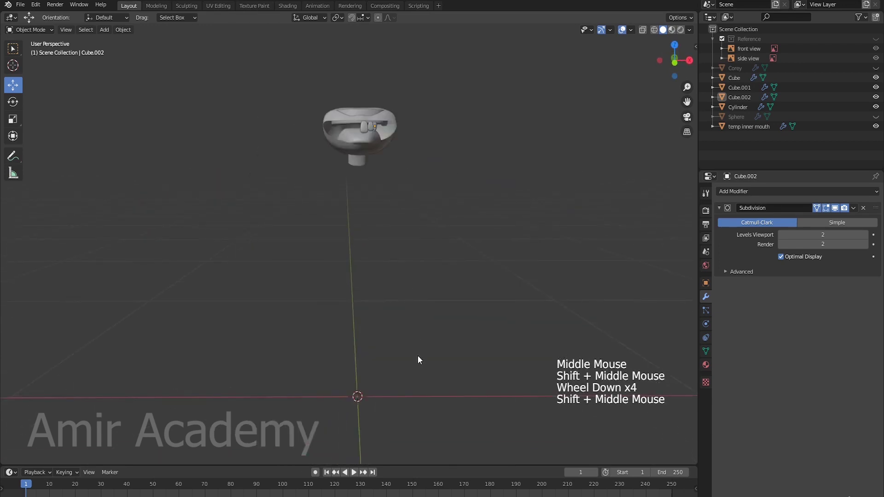
Step: Add a new cube near the head and give it a Subdivision modifier for a smooth shape
{"action": "key", "text": "shift+a"}
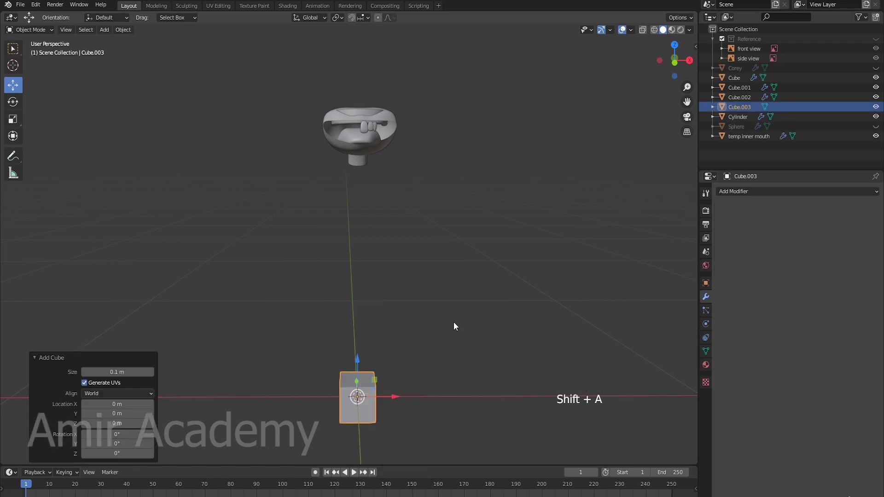
{"action": "key", "text": "KP_Decimal"}
{"action": "scroll", "scroll_direction": "down", "scroll_amount": 3}
{"action": "middle_click", "coordinate": [551, 269]}
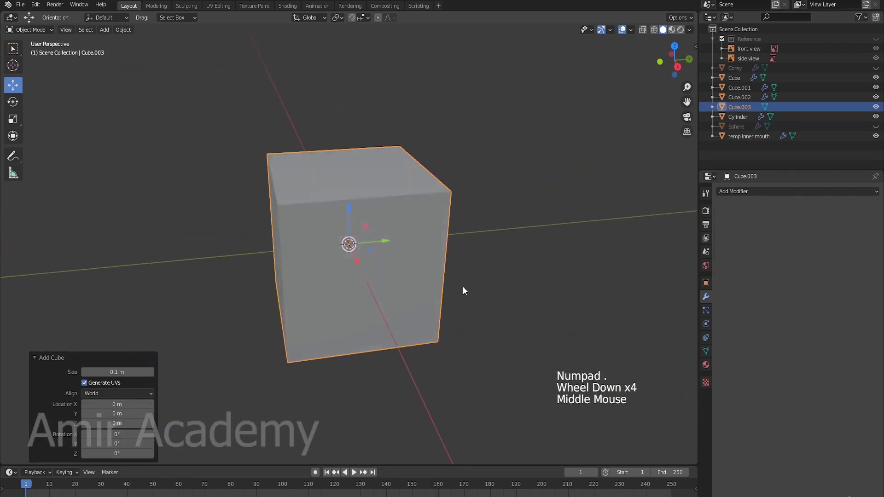
{"action": "left_click", "coordinate": [792, 194]}
Step: Scale groups of the cube's vertices inward in Edit Mode to make it slightly irregular
{"action": "left_click", "coordinate": [869, 236]}
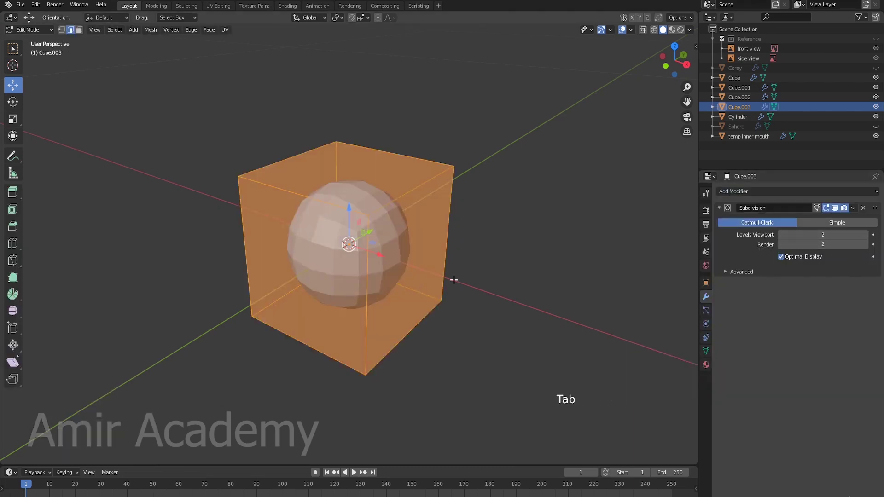
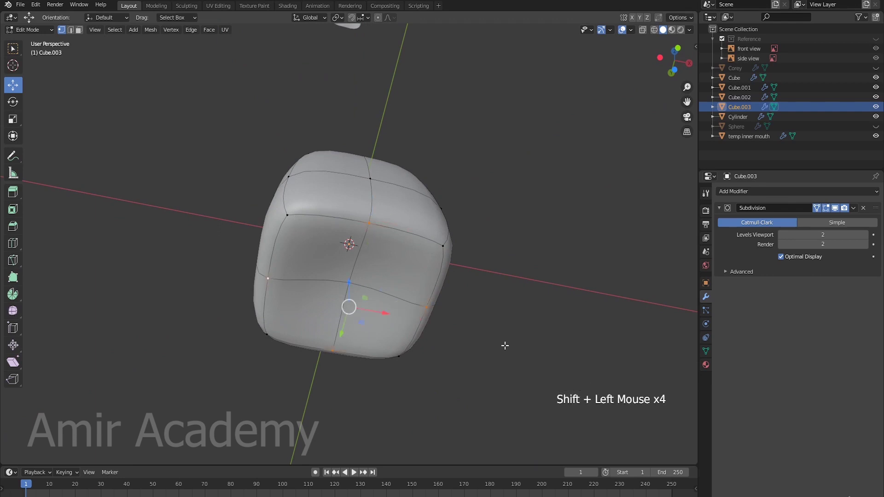
{"action": "key", "text": "s"}
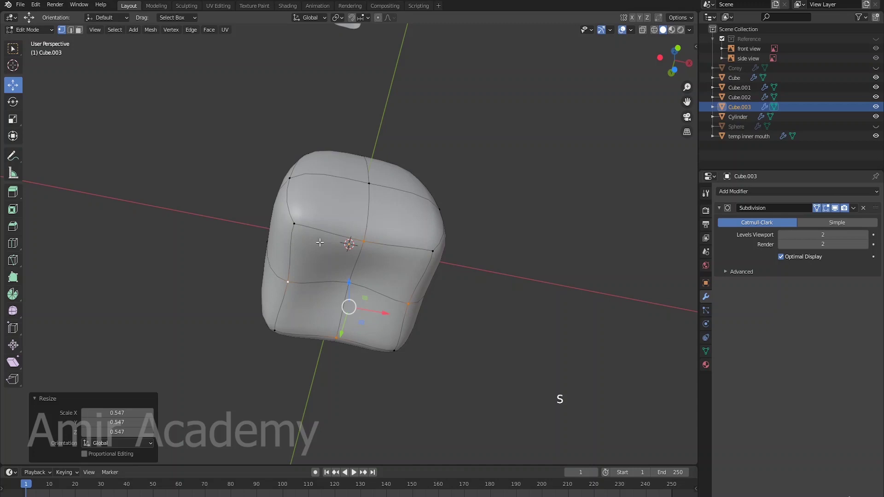
{"action": "left_click", "coordinate": [292, 223]}
{"action": "left_click", "coordinate": [428, 249]}
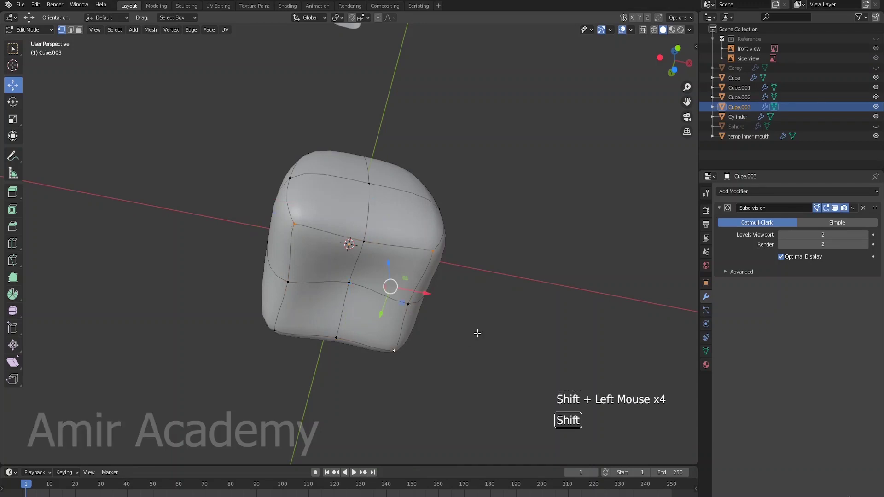
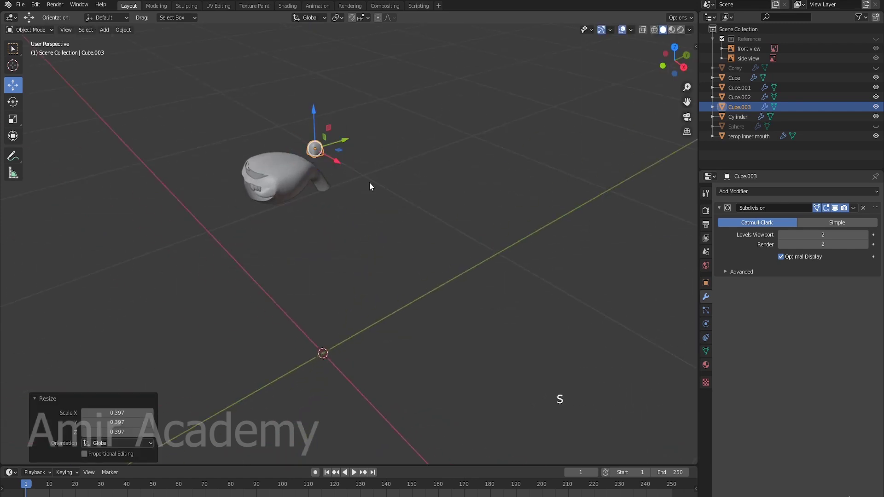
Step: Move the shrunken block into the upper row behind the pointed tooth as a molar
{"action": "left_click", "coordinate": [339, 140]}
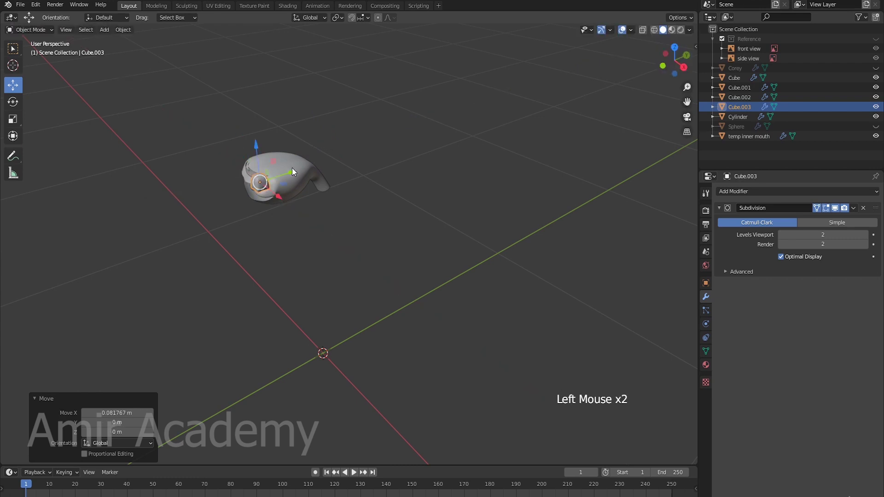
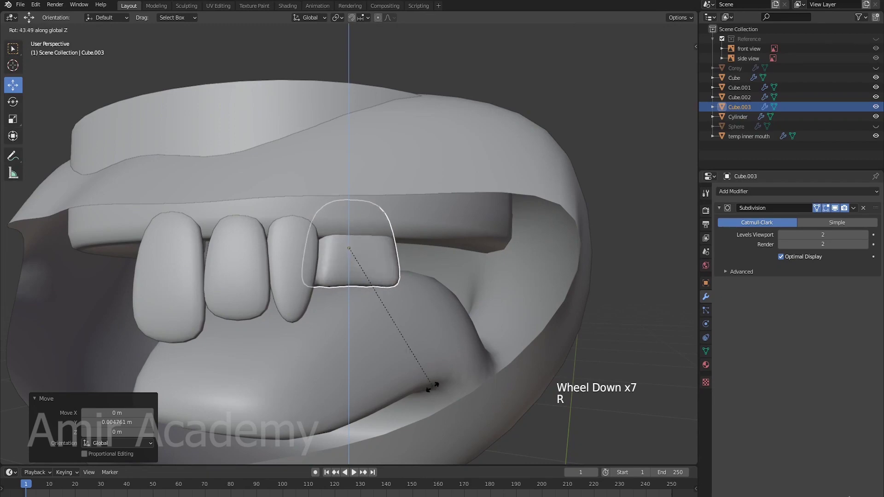
{"action": "middle_click", "coordinate": [421, 300]}
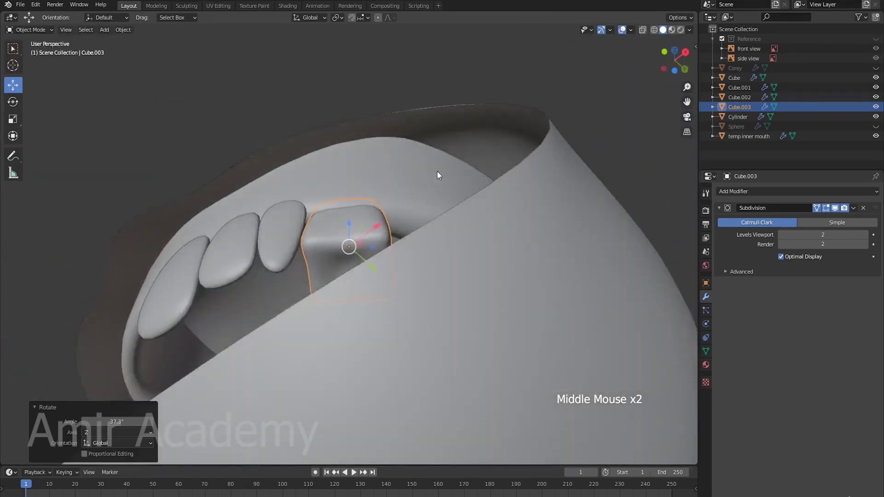
{"action": "left_click", "coordinate": [375, 245]}
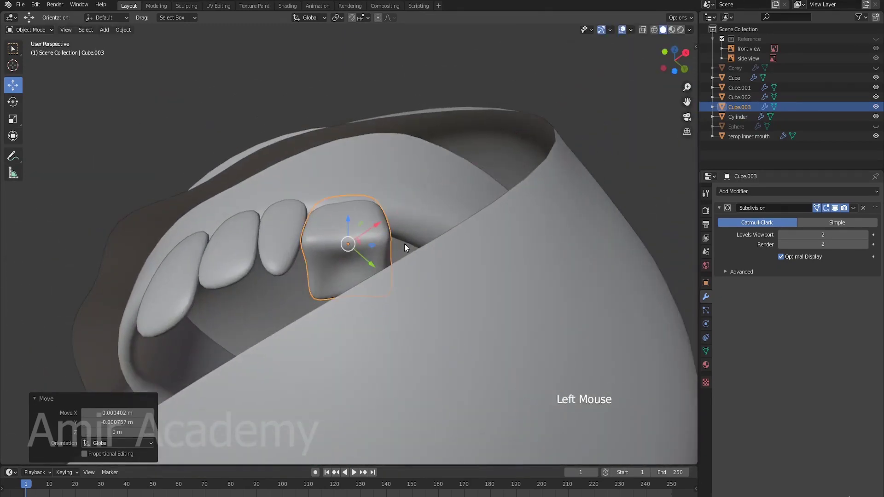
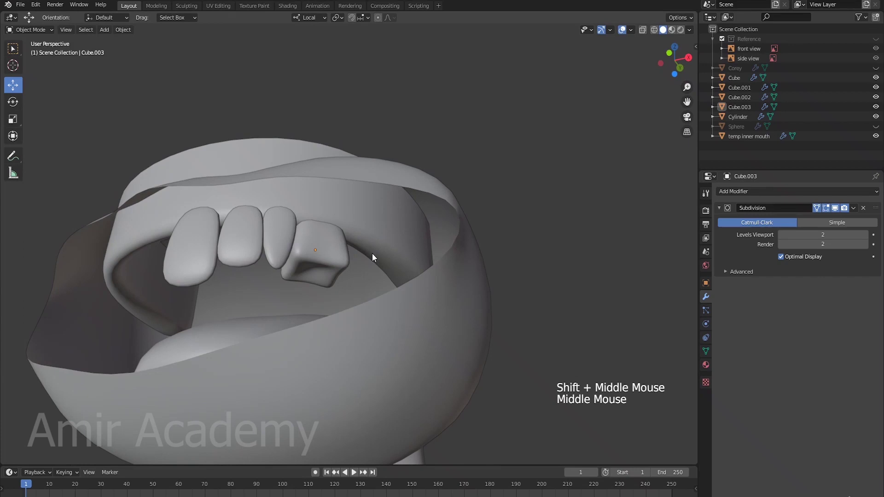
{"action": "middle_click", "coordinate": [358, 265]}
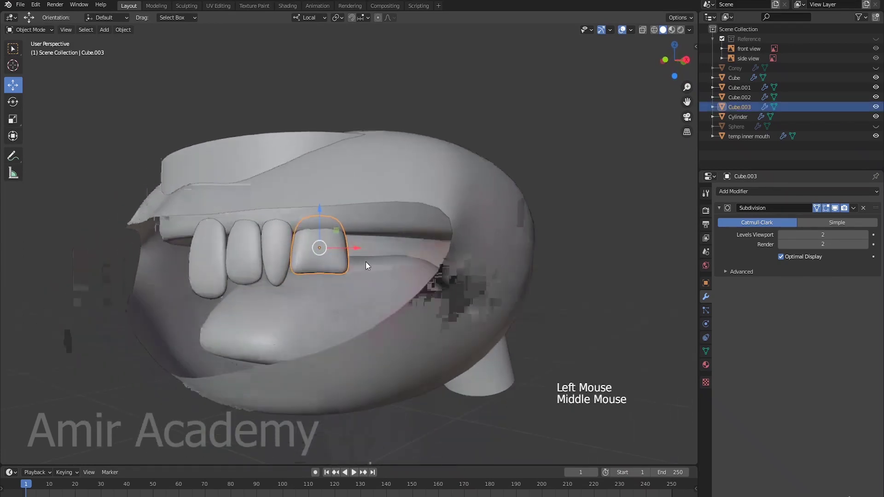
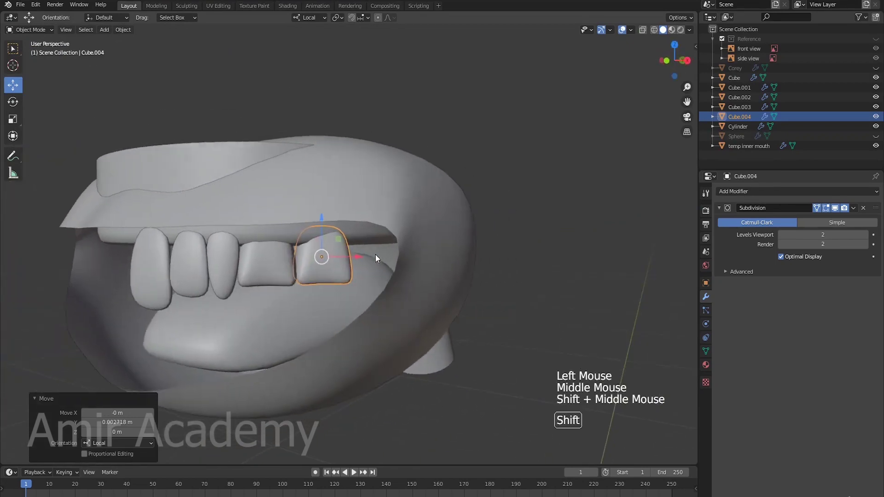
Step: Rotate the duplicated molar on Z to follow the curve of the jaw
{"action": "scroll", "scroll_direction": "up", "scroll_amount": 3}
{"action": "middle_click", "coordinate": [367, 264]}
{"action": "key", "text": "r"}
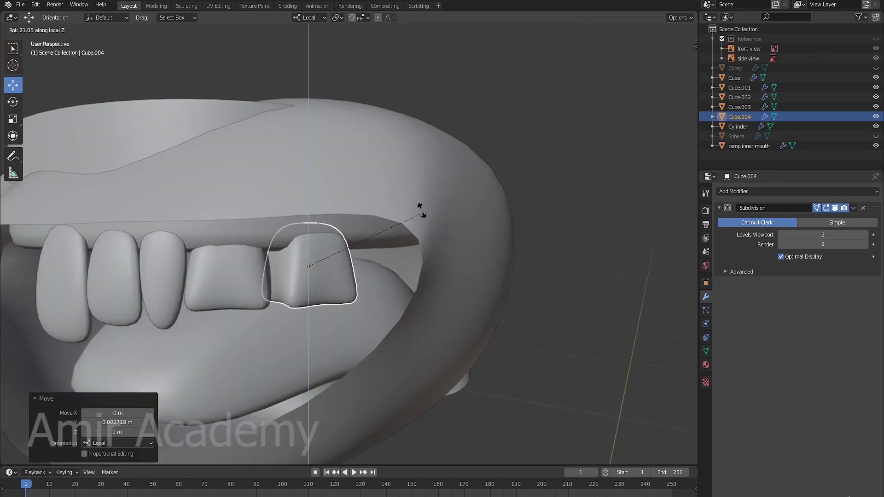
{"action": "middle_click", "coordinate": [318, 280]}
{"action": "left_click", "coordinate": [257, 265]}
Step: Slide the duplicated molar along the upper gum beside the first one
{"action": "middle_click", "coordinate": [317, 269]}
{"action": "key", "text": "alt+a"}
{"action": "scroll", "scroll_direction": "down", "scroll_amount": 3}
{"action": "middle_click", "coordinate": [357, 263]}
{"action": "scroll", "scroll_direction": "up", "scroll_amount": 3}
{"action": "left_click", "coordinate": [317, 265]}
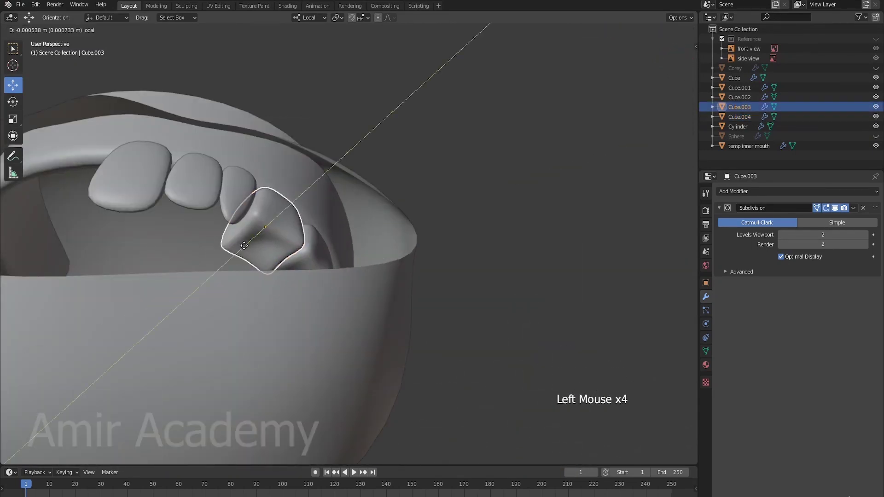
Step: Duplicate the molar again and start moving the next back tooth into place
{"action": "middle_click", "coordinate": [358, 251]}
{"action": "middle_click", "coordinate": [370, 269]}
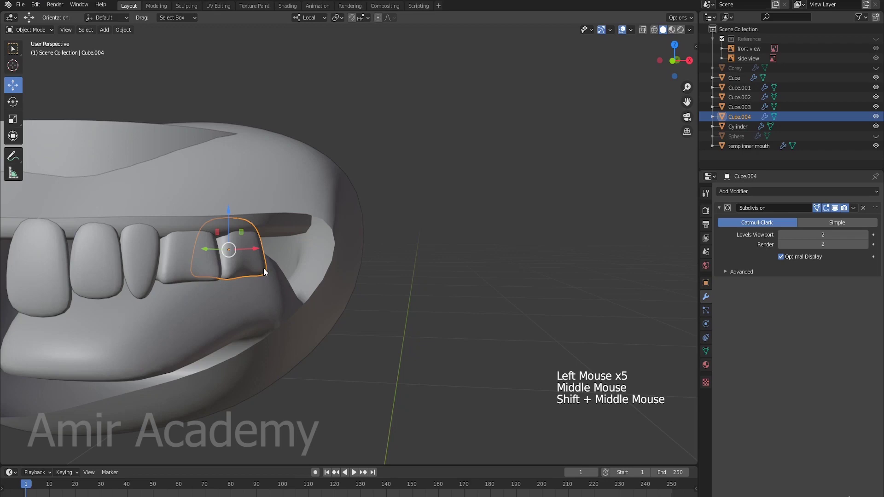
{"action": "middle_click", "coordinate": [258, 252]}
{"action": "scroll", "scroll_direction": "up", "scroll_amount": 3}
{"action": "middle_click", "coordinate": [272, 273]}
{"action": "middle_click", "coordinate": [369, 214]}
{"action": "middle_click", "coordinate": [354, 203]}
{"action": "middle_click", "coordinate": [410, 224]}
{"action": "key", "text": "shift+d"}
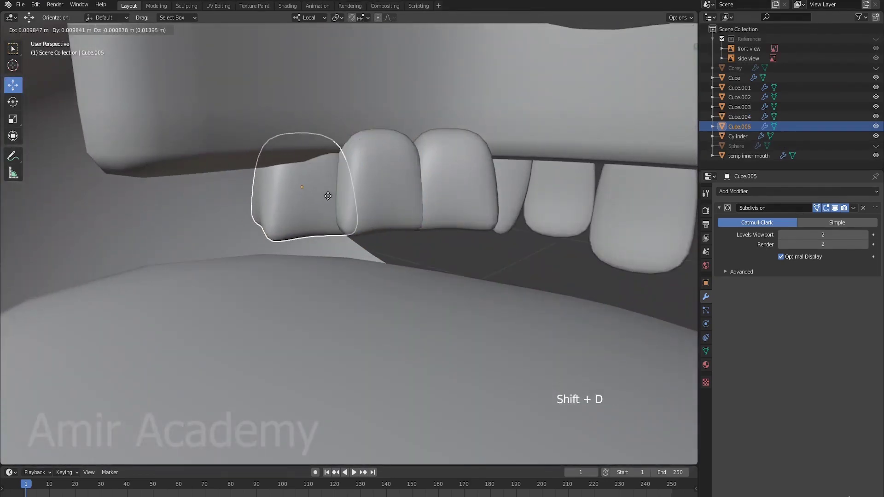
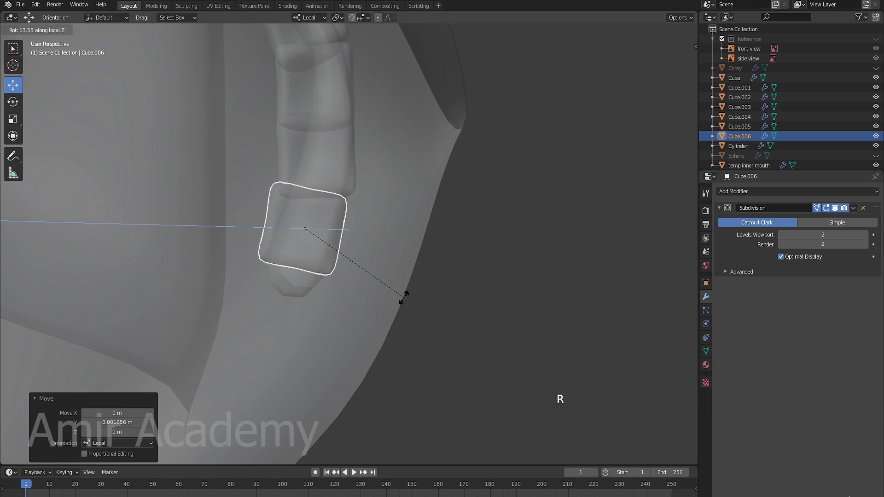
Step: Confirm the last back tooth's tilt and review the upper row around the mouth
{"action": "key", "text": "alt+a"}
{"action": "middle_click", "coordinate": [326, 193]}
{"action": "key", "text": "alt+z"}
{"action": "middle_click", "coordinate": [293, 183]}
{"action": "scroll", "scroll_direction": "down", "scroll_amount": 3}
{"action": "middle_click", "coordinate": [270, 229]}
{"action": "scroll", "scroll_direction": "up", "scroll_amount": 3}
{"action": "middle_click", "coordinate": [356, 227]}
{"action": "scroll", "scroll_direction": "down", "scroll_amount": 3}
Step: Select a front tooth and adjust its scale so it fits evenly in the row
{"action": "left_click", "coordinate": [332, 235]}
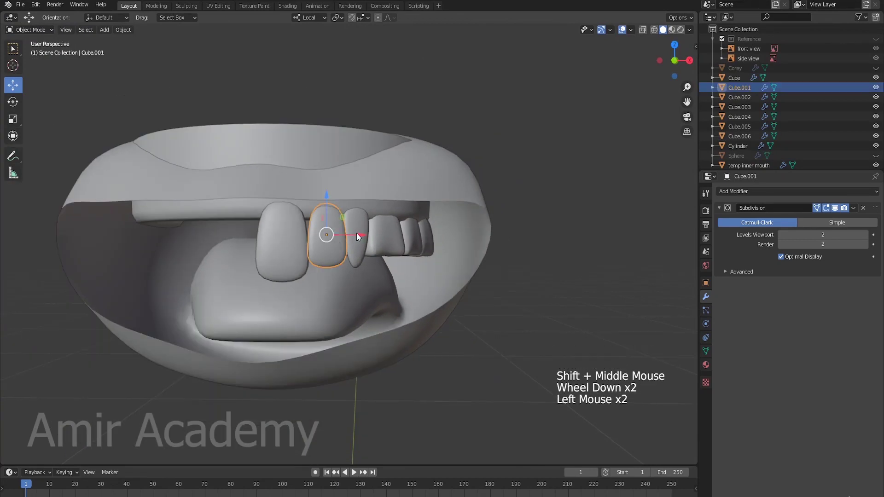
{"action": "middle_click", "coordinate": [415, 255]}
{"action": "scroll", "scroll_direction": "up", "scroll_amount": 3}
{"action": "middle_click", "coordinate": [337, 243]}
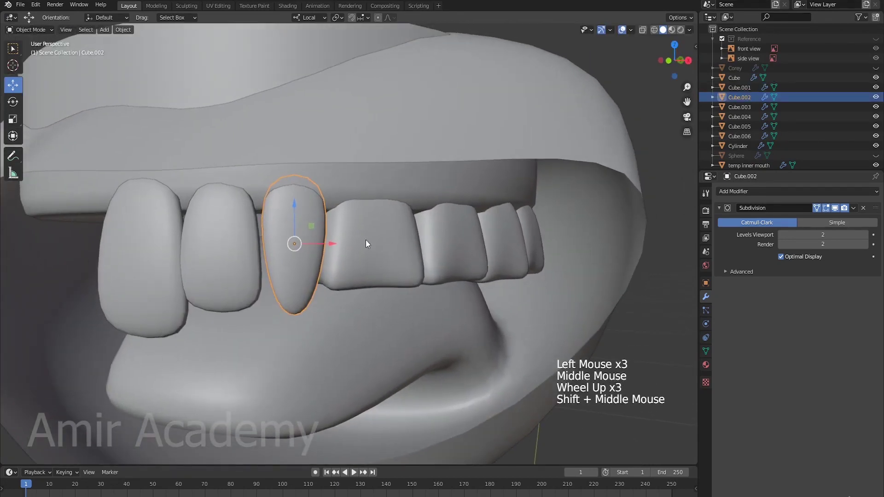
{"action": "key", "text": "s"}
{"action": "key", "text": "alt+a"}
{"action": "scroll", "scroll_direction": "down", "scroll_amount": 3}
{"action": "middle_click", "coordinate": [343, 245]}
Step: Select the side tooth and pick its vertices in Edit Mode to nudge its shape
{"action": "left_click", "coordinate": [392, 246]}
{"action": "scroll", "scroll_direction": "up", "scroll_amount": 3}
{"action": "middle_click", "coordinate": [420, 246]}
{"action": "middle_click", "coordinate": [367, 237]}
{"action": "key", "text": "Tab"}
{"action": "middle_click", "coordinate": [358, 214]}
{"action": "left_click", "coordinate": [423, 176]}
{"action": "left_click", "coordinate": [431, 211]}
{"action": "left_click", "coordinate": [416, 212]}
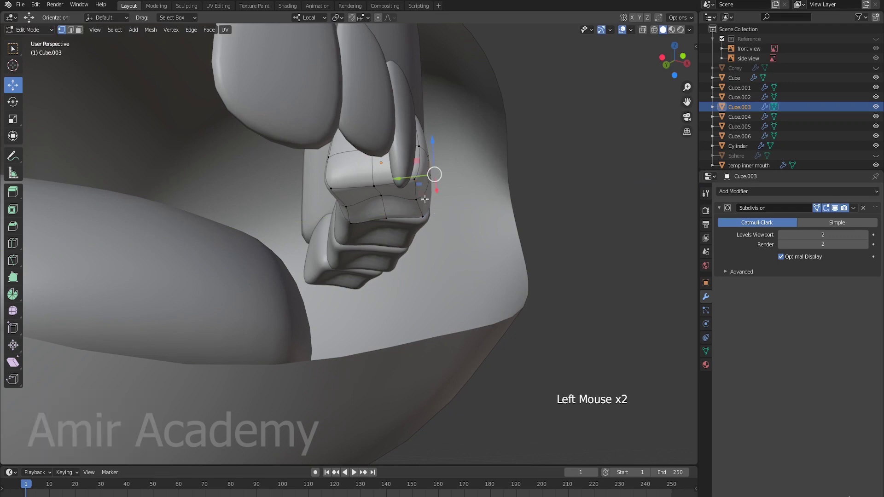
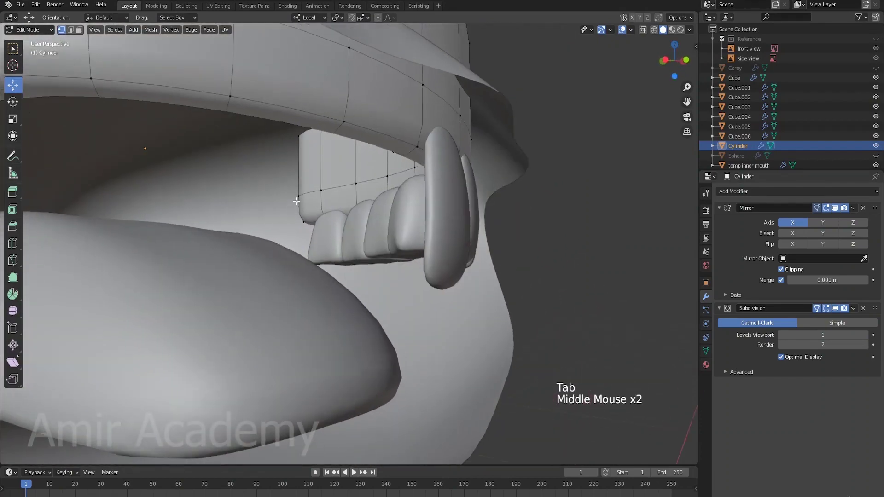
Step: Pull the gum faces above the back teeth down so they sit over the tooth tops
{"action": "left_click", "coordinate": [310, 203]}
{"action": "key", "text": "3"}
{"action": "left_click", "coordinate": [312, 204]}
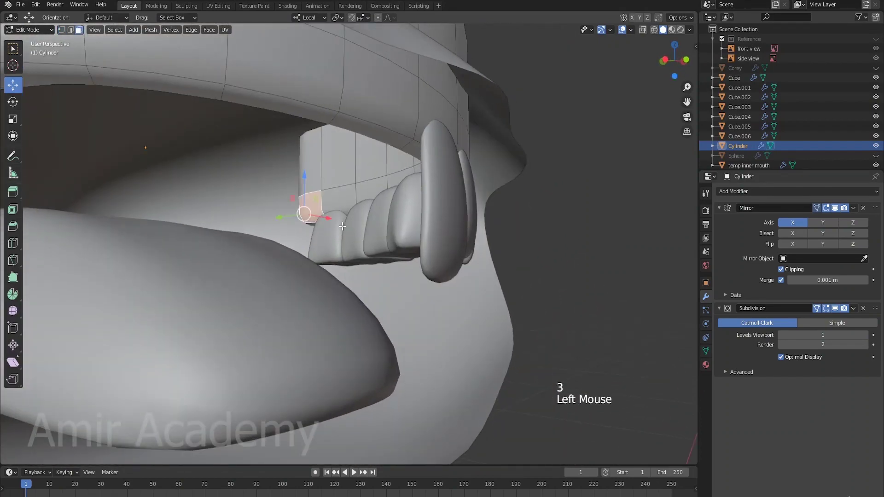
{"action": "middle_click", "coordinate": [367, 227]}
{"action": "left_click", "coordinate": [330, 217]}
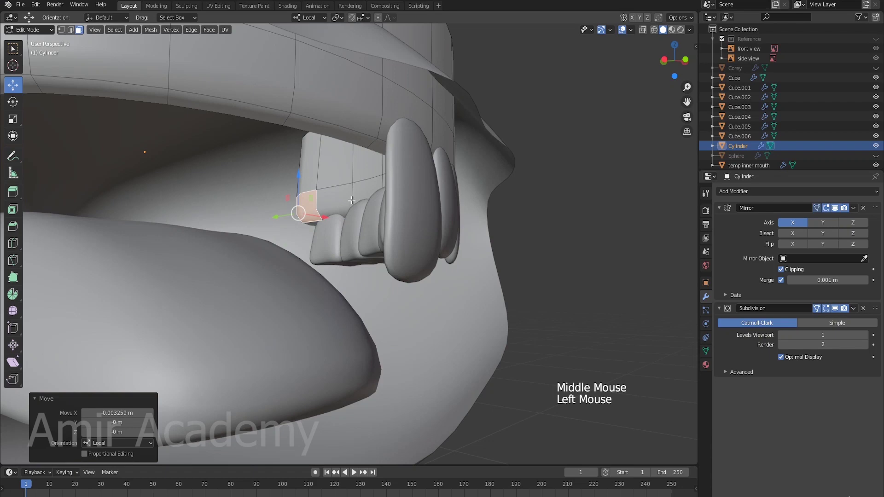
{"action": "key", "text": "2"}
{"action": "left_click", "coordinate": [352, 191]}
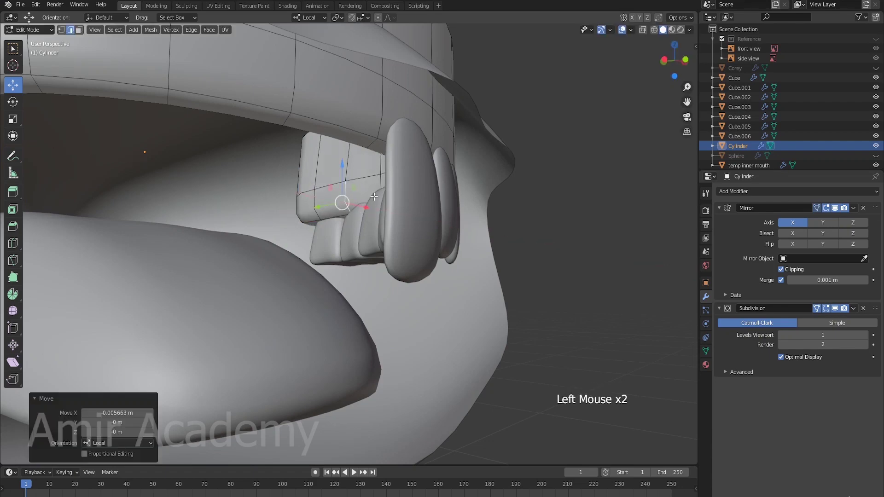
Step: Pull the gum point above the front tooth down onto the tooth to hide the join
{"action": "middle_click", "coordinate": [402, 219]}
{"action": "scroll", "scroll_direction": "up", "scroll_amount": 3}
{"action": "middle_click", "coordinate": [446, 201]}
{"action": "middle_click", "coordinate": [552, 220]}
{"action": "scroll", "scroll_direction": "up", "scroll_amount": 3}
{"action": "middle_click", "coordinate": [389, 166]}
{"action": "middle_click", "coordinate": [384, 109]}
{"action": "left_click", "coordinate": [371, 166]}
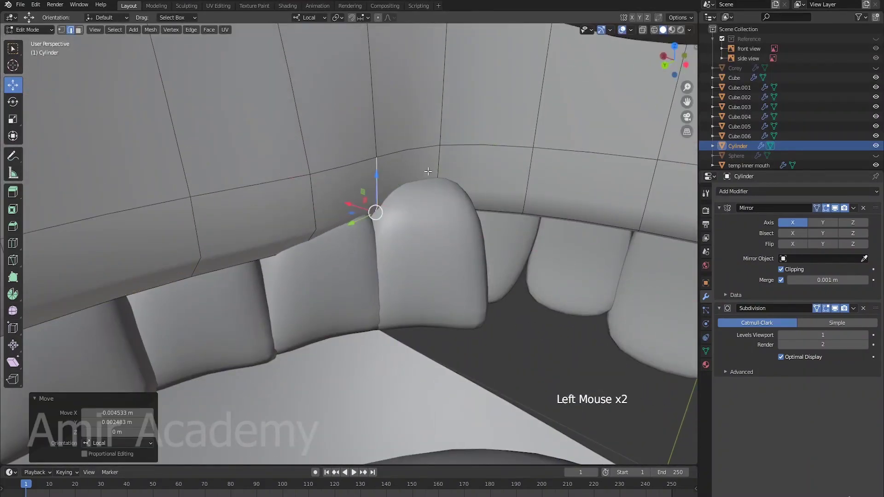
{"action": "middle_click", "coordinate": [471, 170]}
{"action": "left_click", "coordinate": [409, 201]}
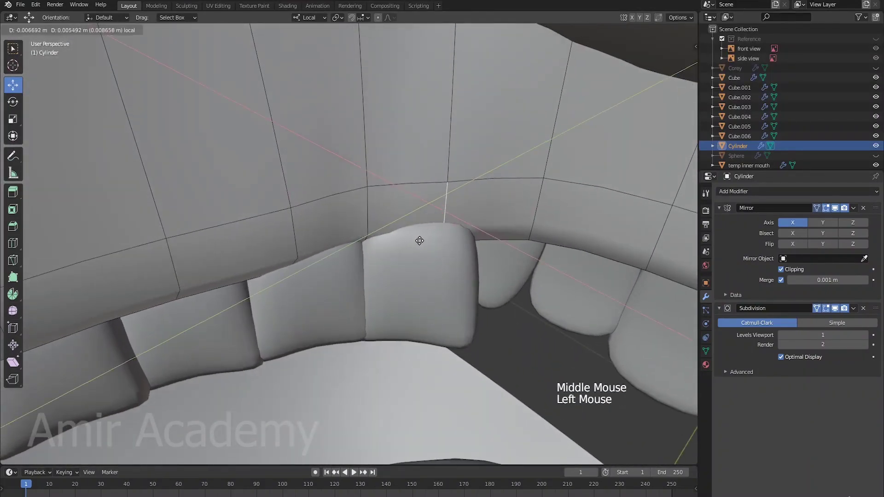
{"action": "key", "text": "alt+a"}
Step: Leave mesh editing and gather all the tooth pieces into one selection
{"action": "key", "text": "Tab"}
{"action": "scroll", "scroll_direction": "down", "scroll_amount": 3}
{"action": "middle_click", "coordinate": [466, 232]}
{"action": "key", "text": "alt+a"}
{"action": "scroll", "scroll_direction": "down", "scroll_amount": 3}
{"action": "middle_click", "coordinate": [398, 227]}
{"action": "middle_click", "coordinate": [388, 230]}
{"action": "scroll", "scroll_direction": "down", "scroll_amount": 3}
{"action": "scroll", "scroll_direction": "up", "scroll_amount": 3}
{"action": "left_click", "coordinate": [340, 201]}
{"action": "left_click", "coordinate": [380, 194]}
{"action": "middle_click", "coordinate": [503, 221]}
{"action": "left_click", "coordinate": [345, 192]}
{"action": "scroll", "scroll_direction": "down", "scroll_amount": 3}
Step: Join all the tooth cubes into a single teeth object with Ctrl+J
{"action": "middle_click", "coordinate": [524, 229]}
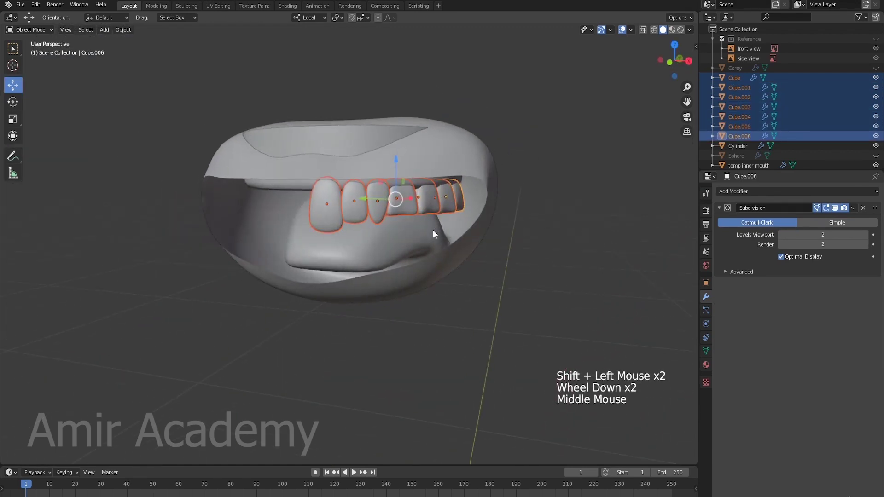
{"action": "key", "text": "ctrl+j"}
{"action": "key", "text": "alt+a"}
{"action": "scroll", "scroll_direction": "down", "scroll_amount": 3}
{"action": "middle_click", "coordinate": [434, 246]}
{"action": "middle_click", "coordinate": [438, 240]}
{"action": "left_click", "coordinate": [407, 184]}
{"action": "middle_click", "coordinate": [510, 258]}
{"action": "scroll", "scroll_direction": "down", "scroll_amount": 3}
{"action": "middle_click", "coordinate": [494, 255]}
Step: Set the teeth's origin to the 3D cursor and add a Mirror modifier for a full upper row
{"action": "left_click", "coordinate": [129, 31]}
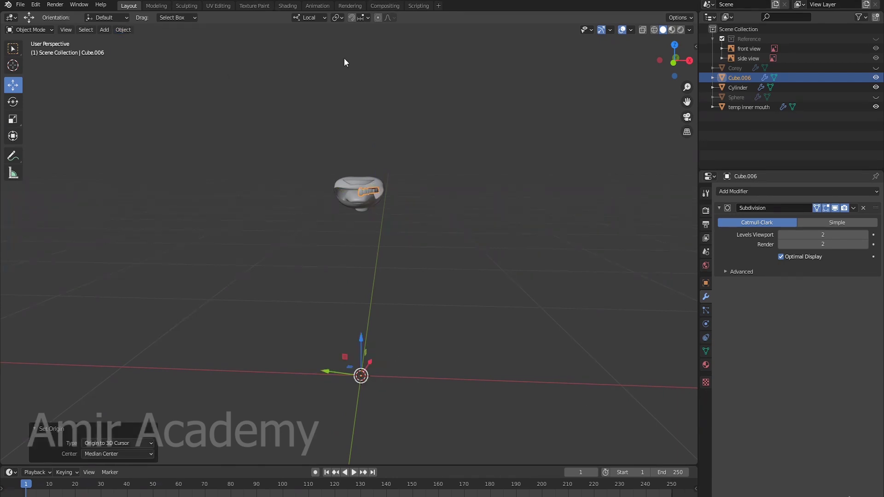
{"action": "left_click", "coordinate": [309, 18]}
{"action": "middle_click", "coordinate": [394, 279]}
{"action": "left_click", "coordinate": [758, 196]}
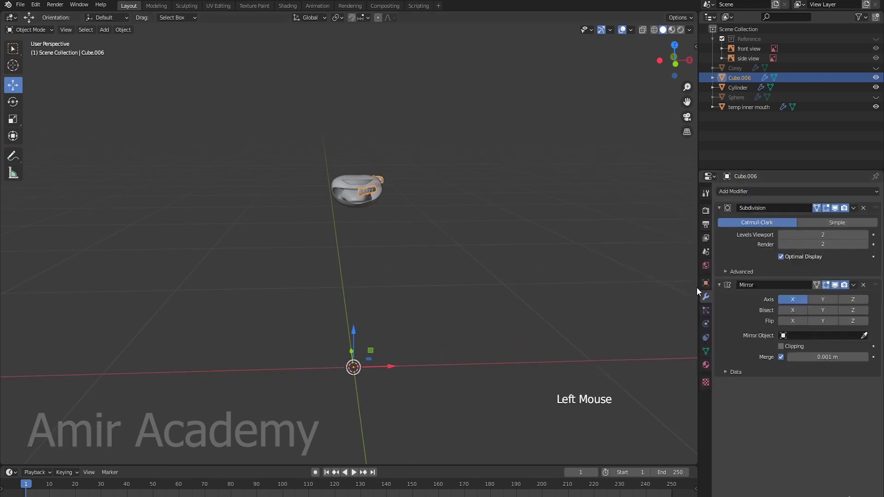
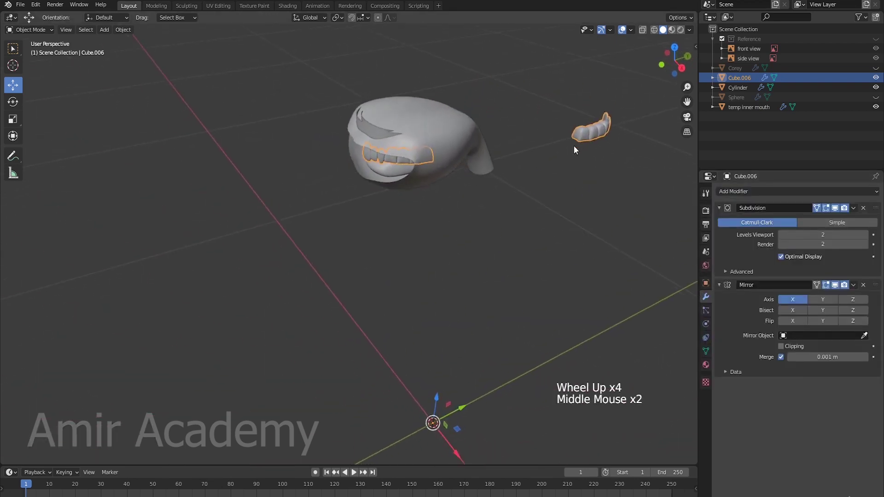
{"action": "scroll", "scroll_direction": "up", "scroll_amount": 3}
{"action": "middle_click", "coordinate": [461, 204]}
{"action": "scroll", "scroll_direction": "down", "scroll_amount": 3}
{"action": "middle_click", "coordinate": [484, 207]}
{"action": "middle_click", "coordinate": [505, 204]}
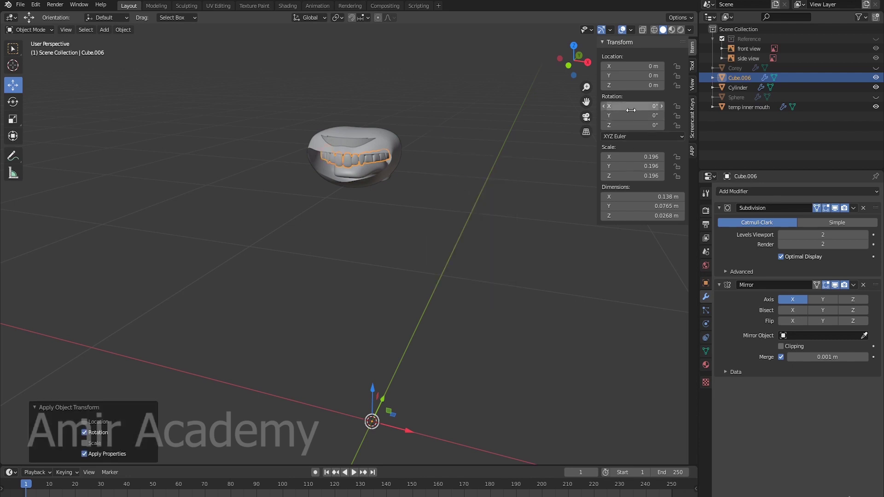
{"action": "scroll", "scroll_direction": "up", "scroll_amount": 3}
{"action": "key", "text": "alt+a"}
{"action": "middle_click", "coordinate": [386, 199]}
{"action": "middle_click", "coordinate": [383, 205]}
{"action": "scroll", "scroll_direction": "up", "scroll_amount": 3}
{"action": "middle_click", "coordinate": [433, 236]}
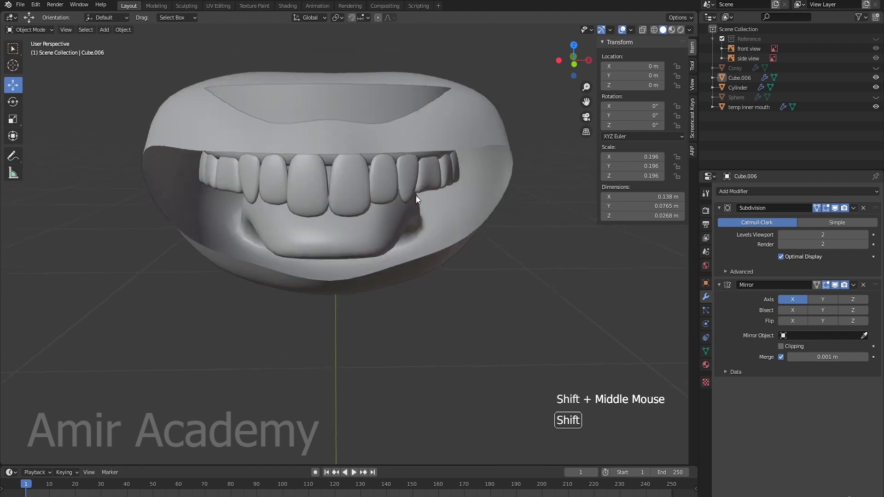
{"action": "left_click", "coordinate": [413, 184]}
{"action": "key", "text": "Tab"}
{"action": "key", "text": "2"}
{"action": "left_click", "coordinate": [407, 202]}
{"action": "key", "text": "3"}
{"action": "left_click", "coordinate": [407, 203]}
{"action": "middle_click", "coordinate": [490, 213]}
{"action": "left_click", "coordinate": [381, 169]}
{"action": "key", "text": "alt+a"}
{"action": "scroll", "scroll_direction": "down", "scroll_amount": 3}
{"action": "key", "text": "Tab"}
{"action": "middle_click", "coordinate": [388, 243]}
{"action": "key", "text": "alt+a"}
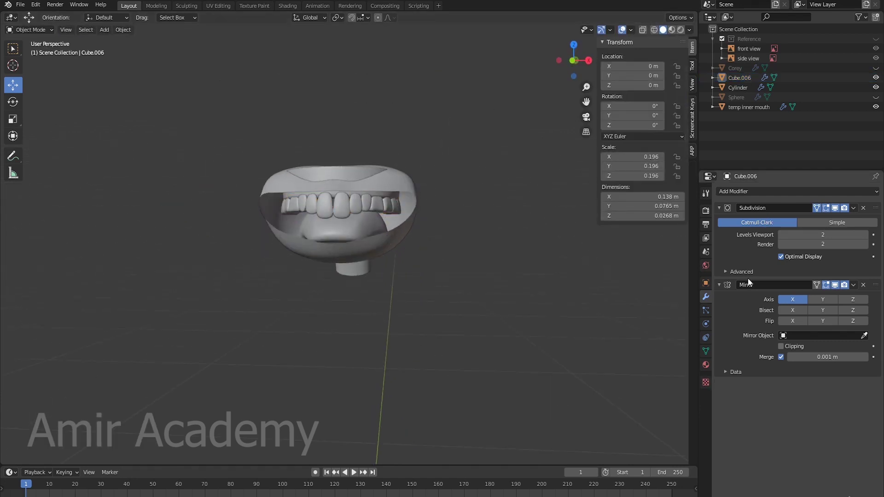
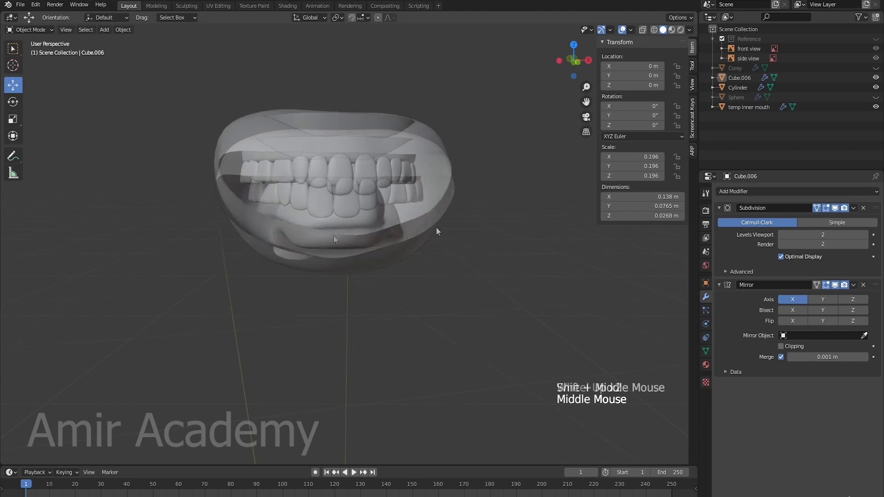
{"action": "middle_click", "coordinate": [414, 203]}
{"action": "middle_click", "coordinate": [434, 231]}
{"action": "middle_click", "coordinate": [442, 231]}
{"action": "scroll", "scroll_direction": "up", "scroll_amount": 3}
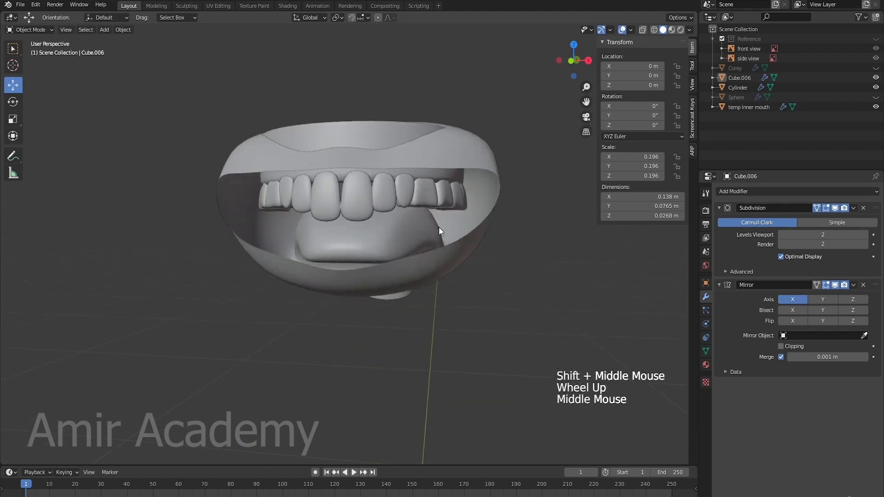
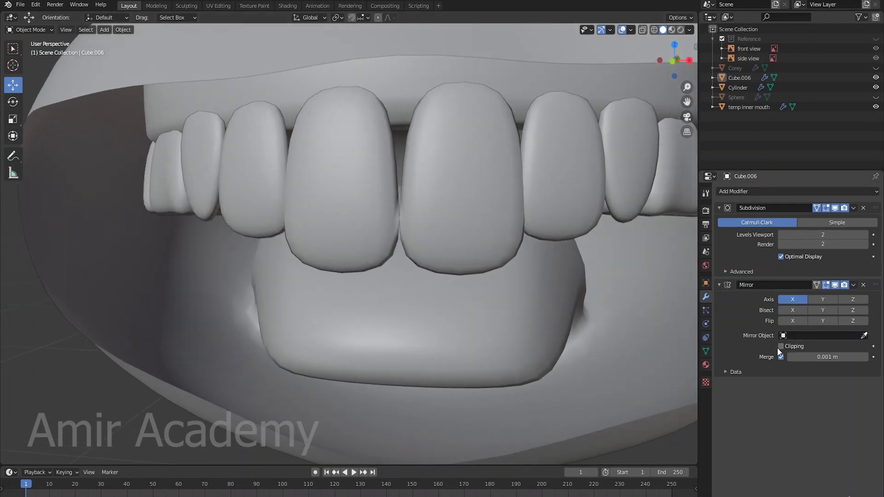
Step: Move the central incisor's inner faces toward the middle to close the front gap
{"action": "left_click", "coordinate": [431, 239]}
{"action": "key", "text": "Tab"}
{"action": "middle_click", "coordinate": [469, 240]}
{"action": "middle_click", "coordinate": [499, 230]}
{"action": "middle_click", "coordinate": [478, 250]}
{"action": "key", "text": "3"}
{"action": "left_click", "coordinate": [419, 219]}
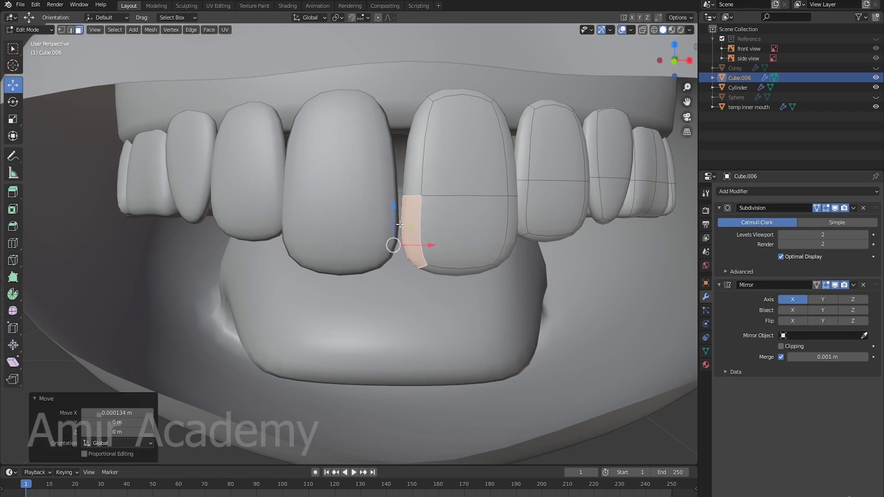
{"action": "scroll", "scroll_direction": "up", "scroll_amount": 3}
{"action": "scroll", "scroll_direction": "down", "scroll_amount": 3}
{"action": "key", "text": "Tab"}
{"action": "scroll", "scroll_direction": "down", "scroll_amount": 3}
{"action": "key", "text": "alt+a"}
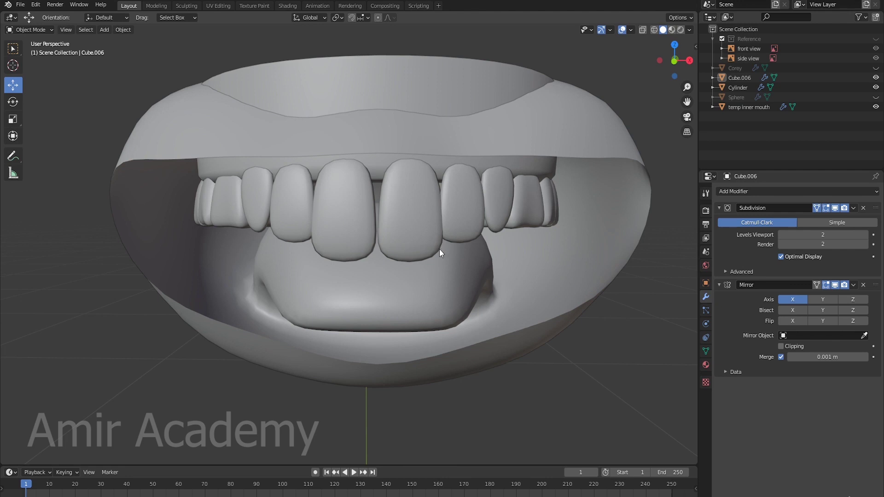
Step: Reorder the teeth's modifiers so Mirror sits above Subdivision
{"action": "scroll", "scroll_direction": "down", "scroll_amount": 3}
{"action": "middle_click", "coordinate": [434, 261]}
{"action": "middle_click", "coordinate": [441, 255]}
{"action": "middle_click", "coordinate": [480, 249]}
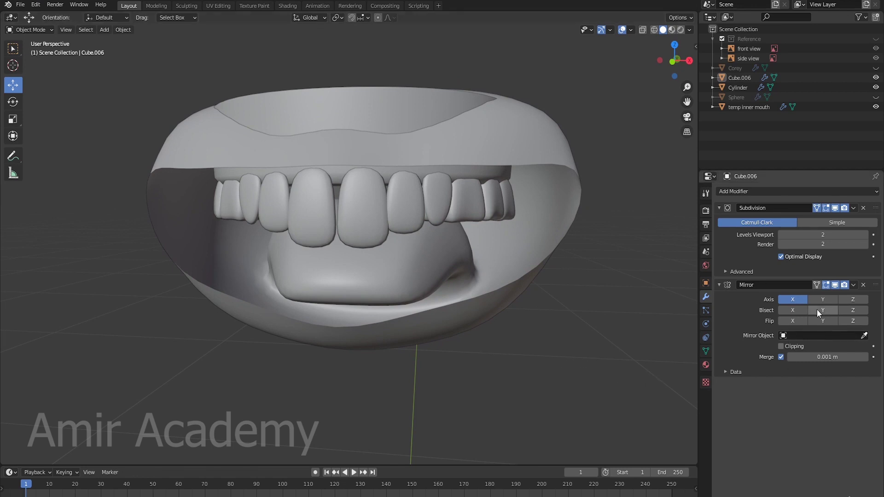
{"action": "left_click", "coordinate": [370, 229]}
{"action": "key", "text": "Tab"}
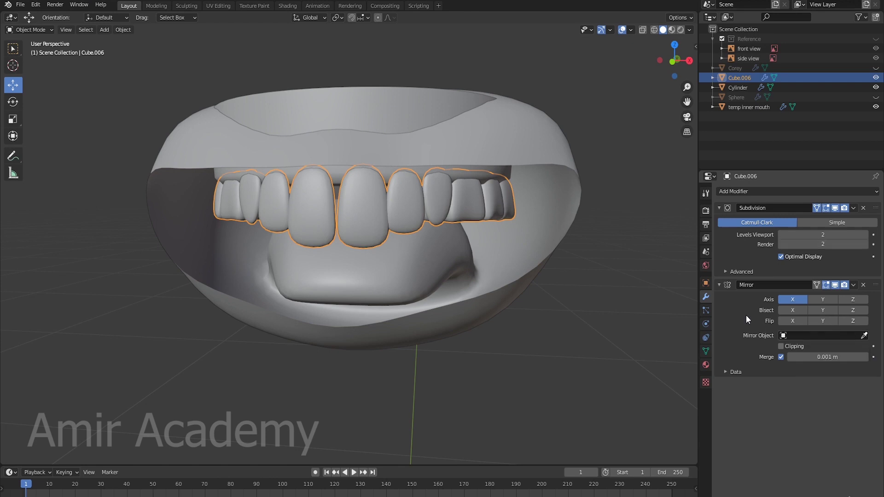
{"action": "left_click", "coordinate": [879, 286]}
{"action": "key", "text": "alt+a"}
{"action": "middle_click", "coordinate": [425, 261]}
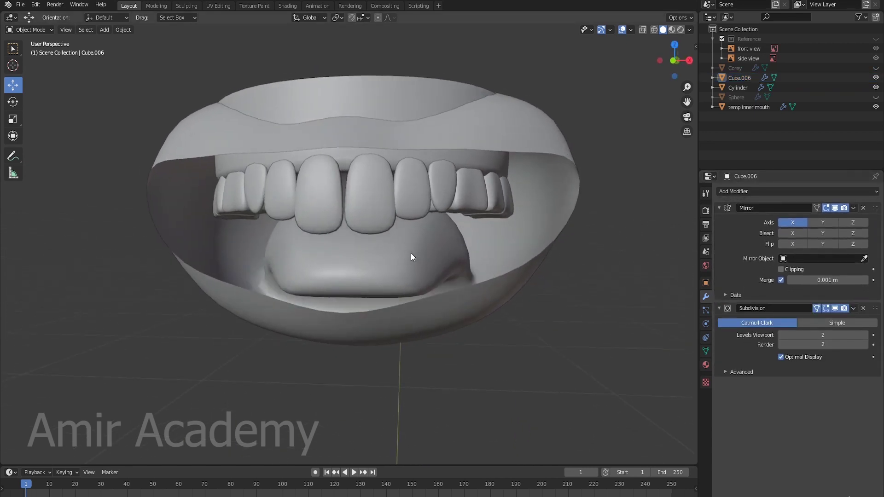
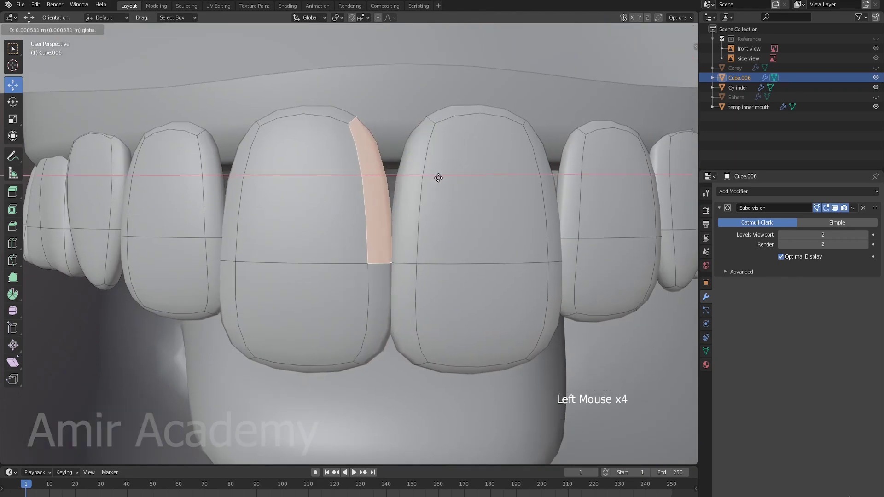
Step: Finish editing and select the gum shell with the teeth to check their smoothing
{"action": "key", "text": "alt+a"}
{"action": "key", "text": "Tab"}
{"action": "scroll", "scroll_direction": "down", "scroll_amount": 3}
{"action": "key", "text": "alt+a"}
{"action": "middle_click", "coordinate": [432, 279]}
{"action": "middle_click", "coordinate": [434, 265]}
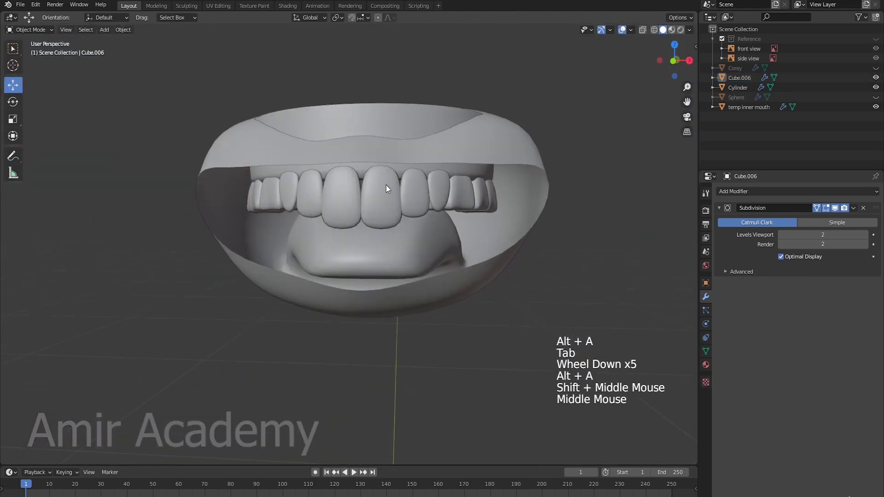
{"action": "left_click", "coordinate": [389, 202]}
{"action": "middle_click", "coordinate": [475, 220]}
{"action": "scroll", "scroll_direction": "up", "scroll_amount": 3}
{"action": "left_click", "coordinate": [403, 103]}
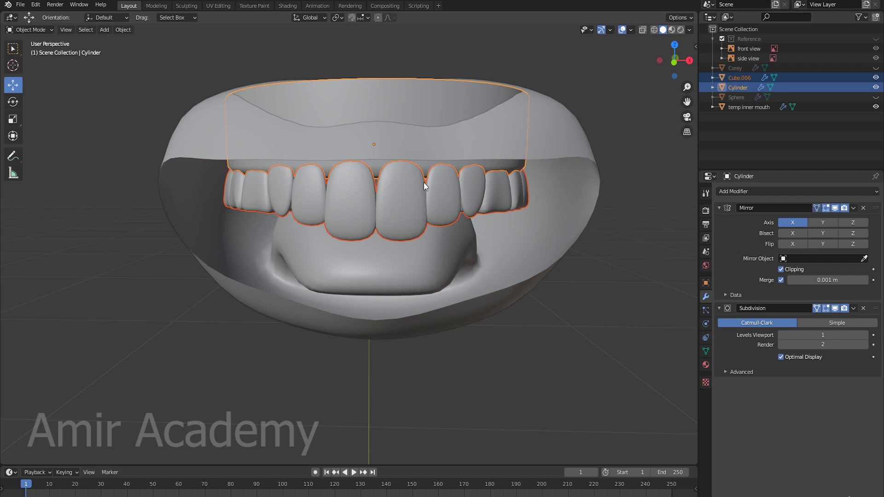
{"action": "left_click", "coordinate": [405, 205]}
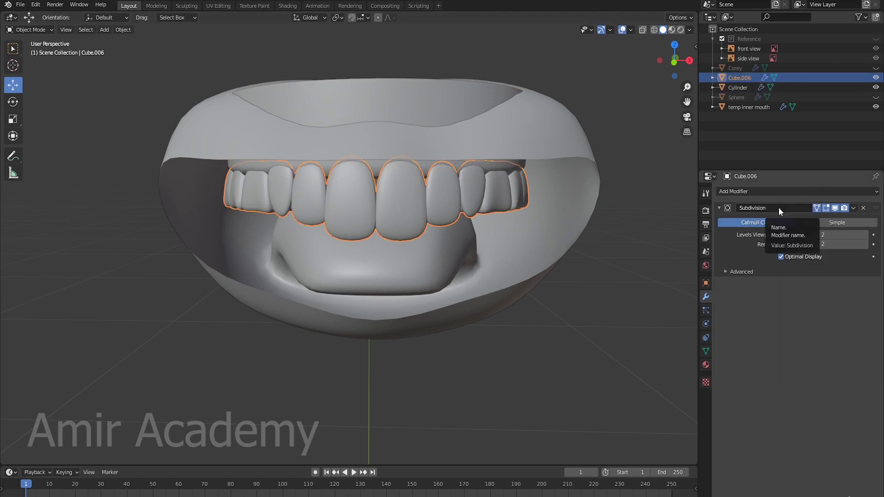
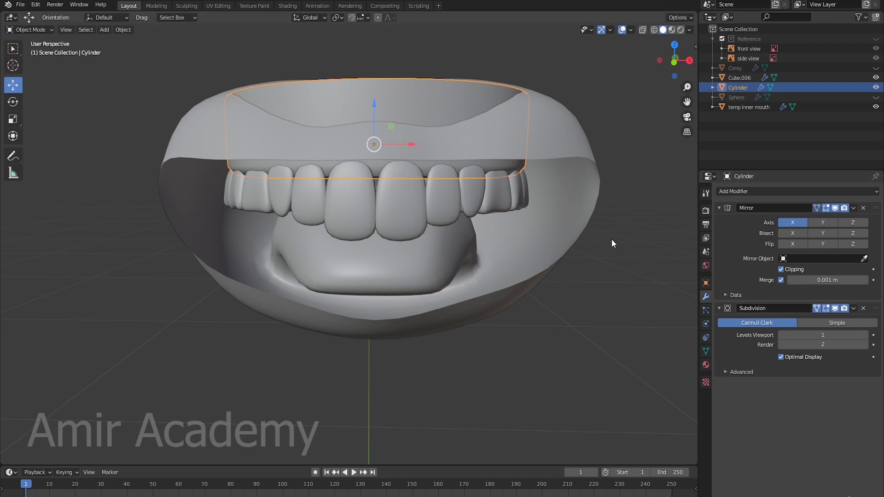
Step: Apply the Mirror modifier on the gum shell object
{"action": "left_click", "coordinate": [413, 221]}
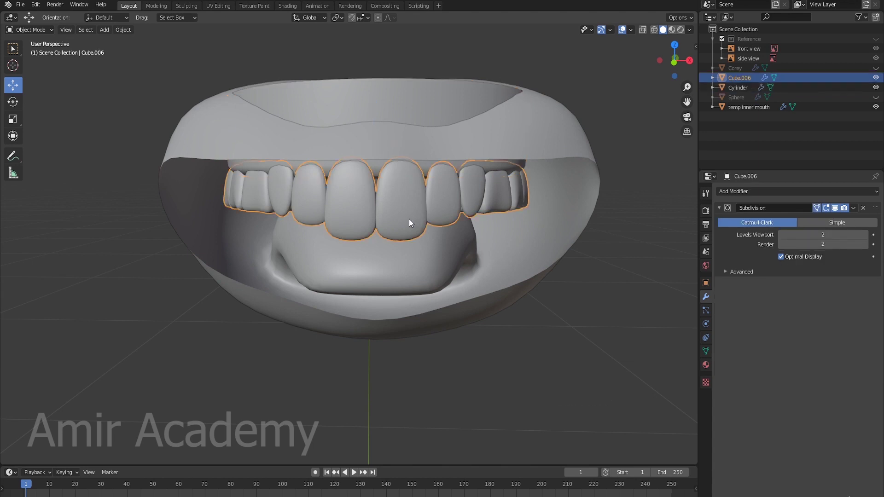
{"action": "left_click", "coordinate": [424, 93]}
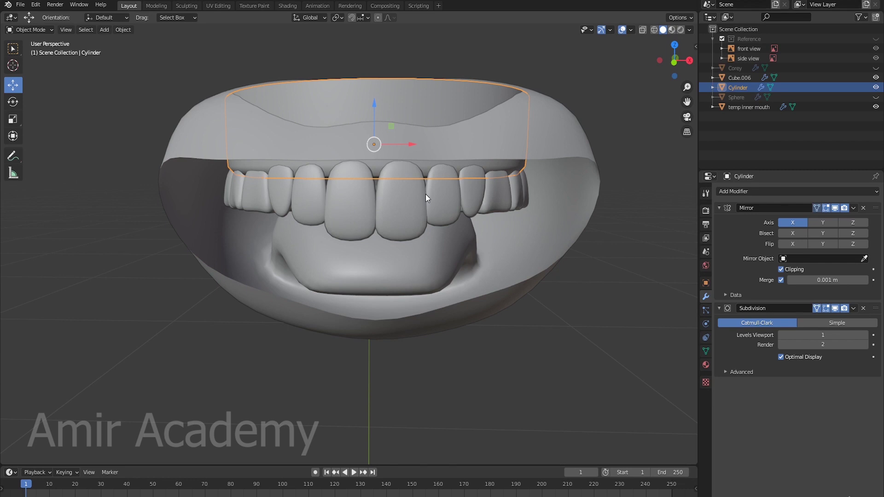
{"action": "left_click", "coordinate": [410, 218]}
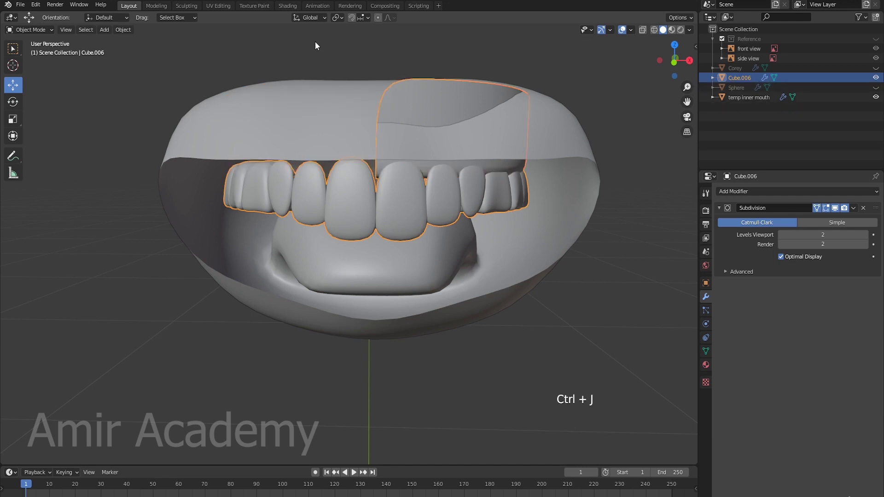
{"action": "middle_click", "coordinate": [392, 116]}
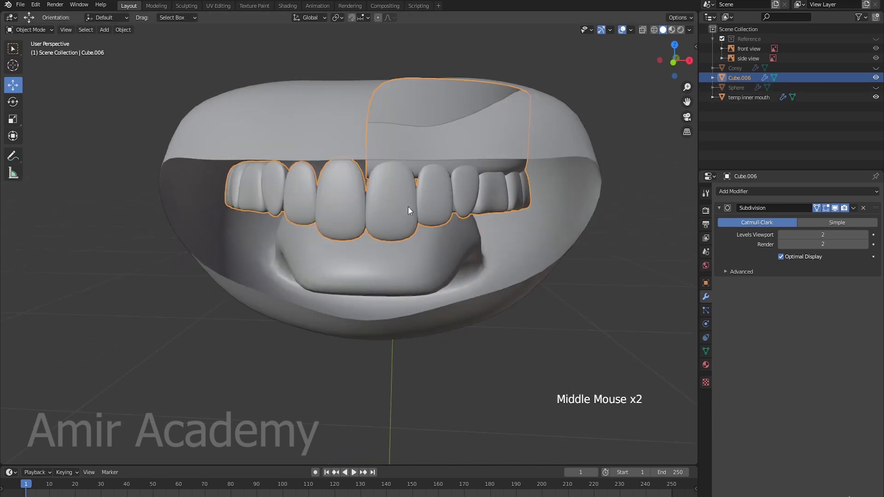
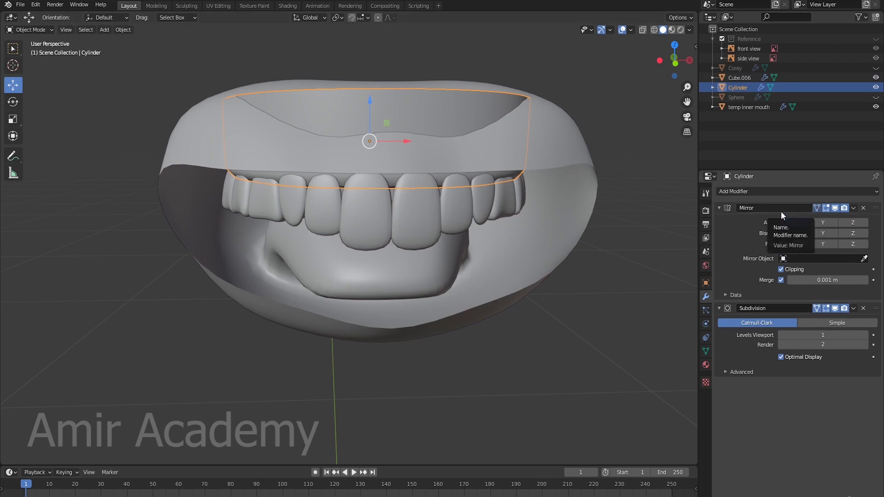
{"action": "left_click", "coordinate": [855, 209]}
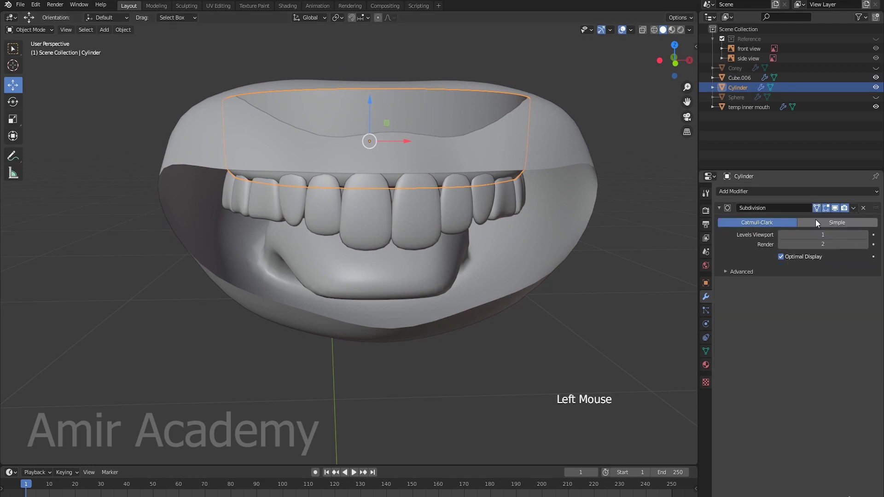
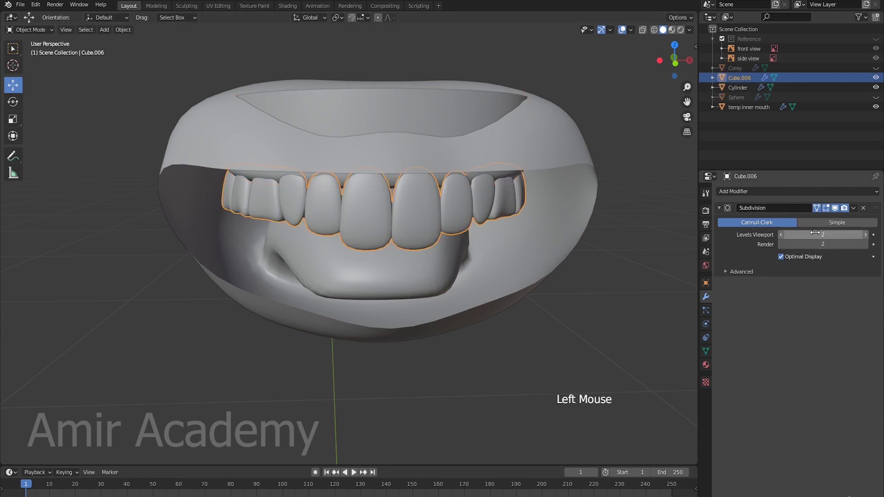
Step: Join the teeth and gum shell into one object with viewport subdivision level 2
{"action": "left_click", "coordinate": [786, 237]}
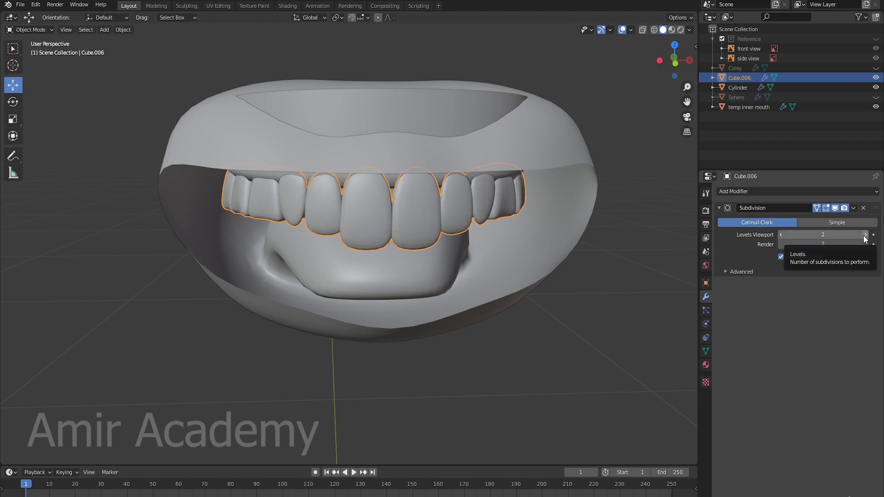
{"action": "left_click", "coordinate": [450, 109]}
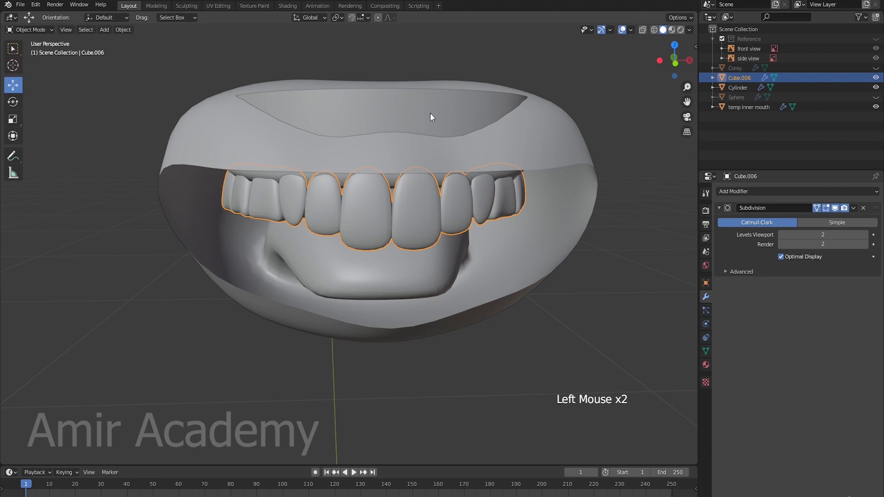
{"action": "left_click", "coordinate": [432, 113]}
{"action": "key", "text": "ctrl+j"}
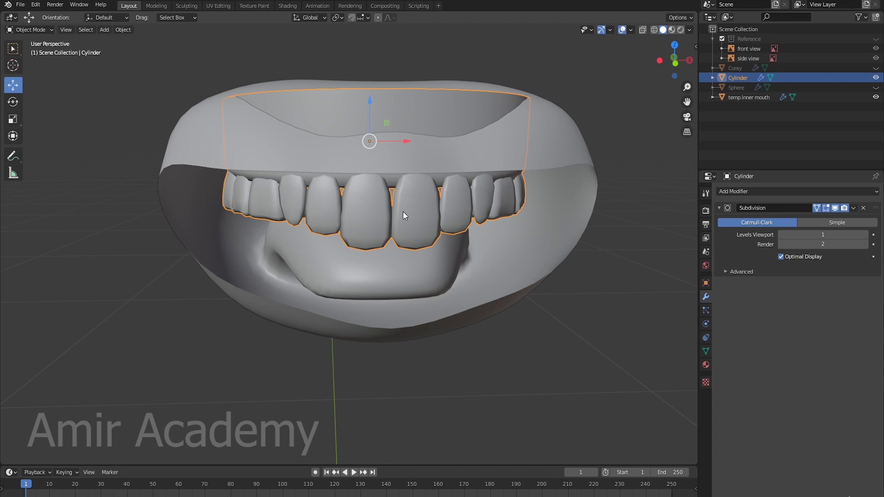
{"action": "left_click", "coordinate": [868, 238]}
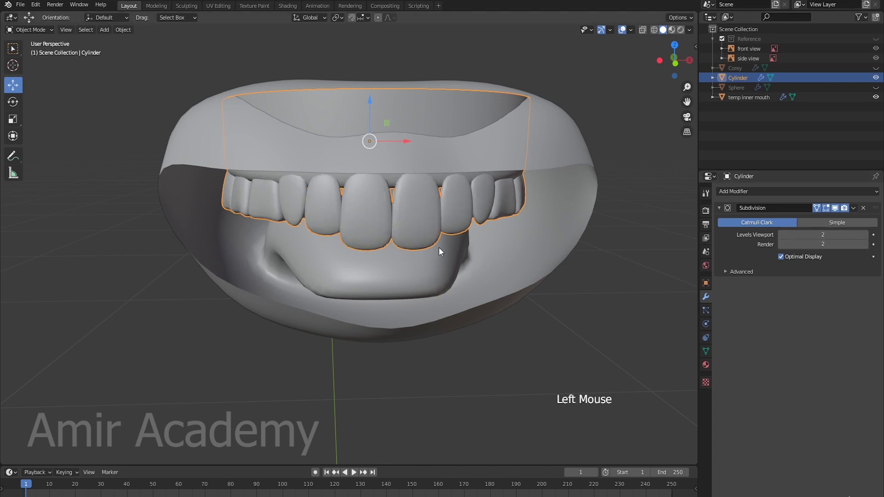
{"action": "key", "text": "alt+a"}
{"action": "middle_click", "coordinate": [569, 275]}
{"action": "scroll", "scroll_direction": "up", "scroll_amount": 3}
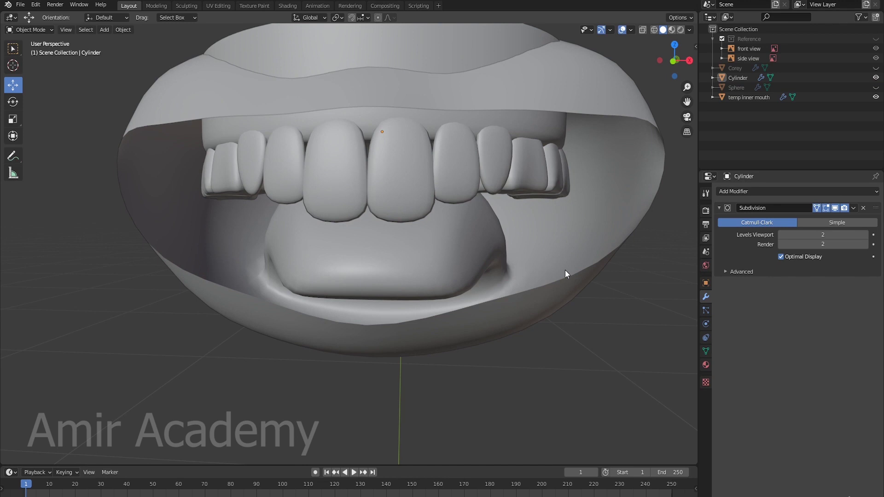
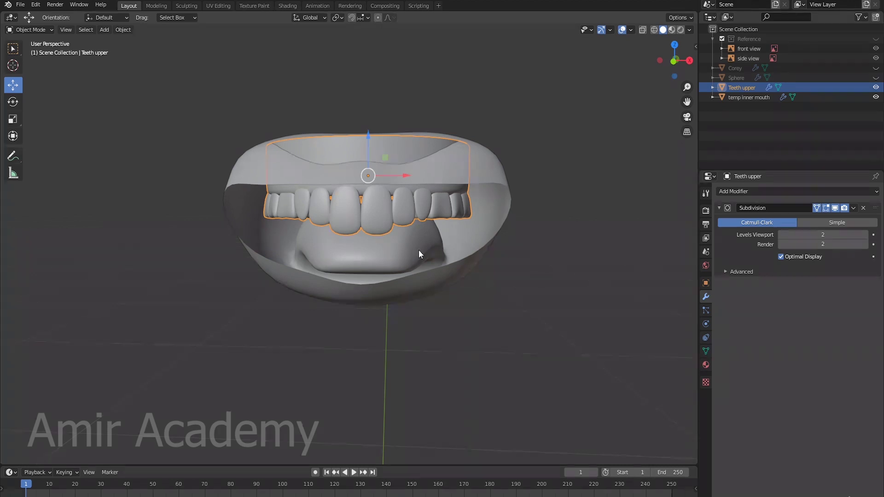
Step: Duplicate the upper teeth, flip the copy on Z and lower it as the bottom row
{"action": "key", "text": "shift+d"}
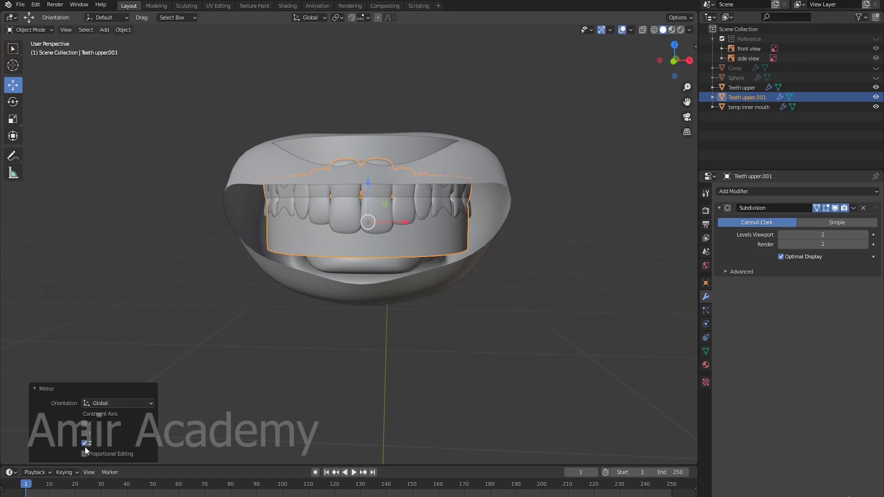
{"action": "left_click", "coordinate": [370, 183]}
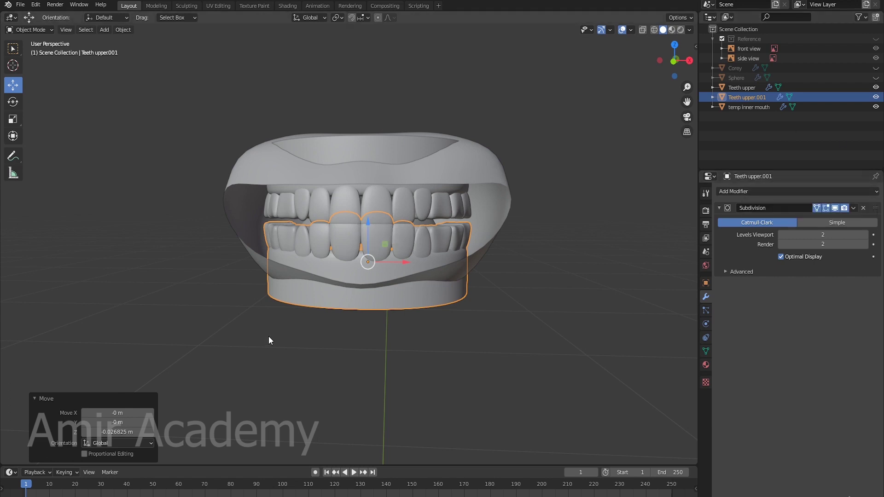
{"action": "middle_click", "coordinate": [206, 305]}
{"action": "scroll", "scroll_direction": "up", "scroll_amount": 3}
{"action": "middle_click", "coordinate": [484, 261]}
{"action": "scroll", "scroll_direction": "up", "scroll_amount": 3}
{"action": "middle_click", "coordinate": [494, 263]}
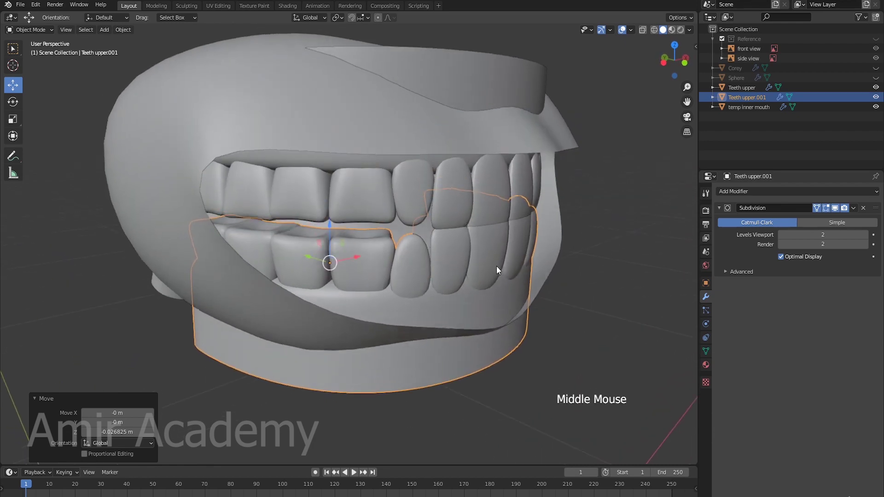
{"action": "left_click", "coordinate": [309, 255]}
{"action": "middle_click", "coordinate": [482, 301]}
Step: Shrink one linked lower tooth and raise it along a single axis
{"action": "key", "text": "alt+a"}
{"action": "key", "text": "l"}
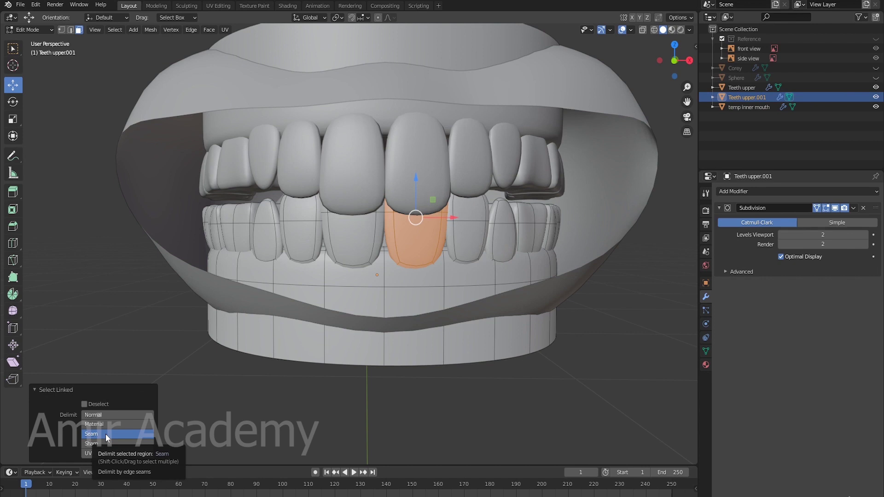
{"action": "left_click", "coordinate": [109, 437]}
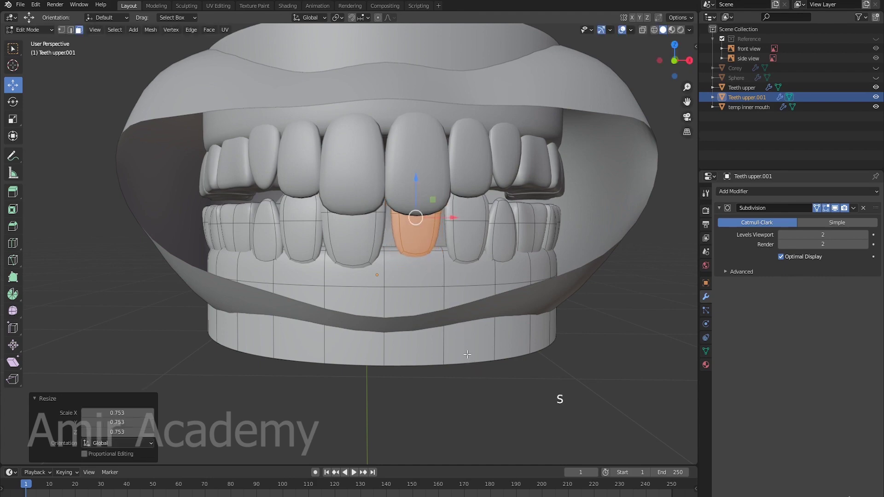
{"action": "left_click", "coordinate": [417, 174]}
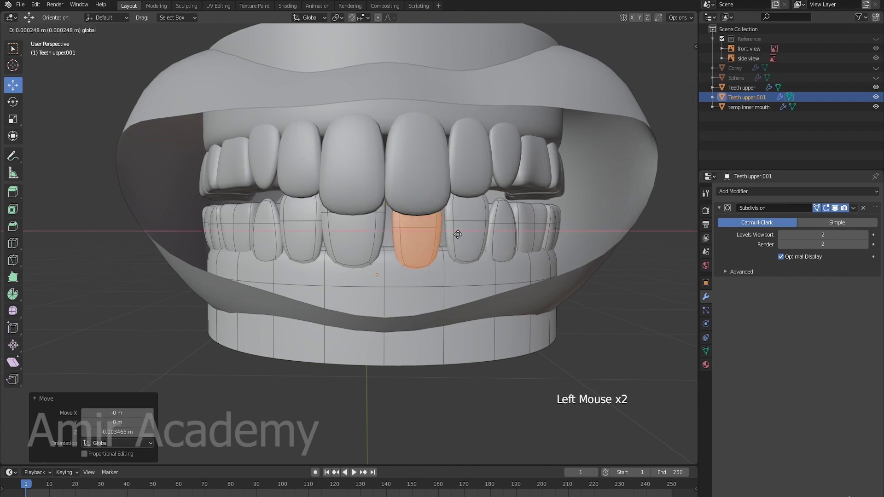
{"action": "middle_click", "coordinate": [498, 254]}
{"action": "left_click", "coordinate": [393, 247]}
{"action": "middle_click", "coordinate": [415, 243]}
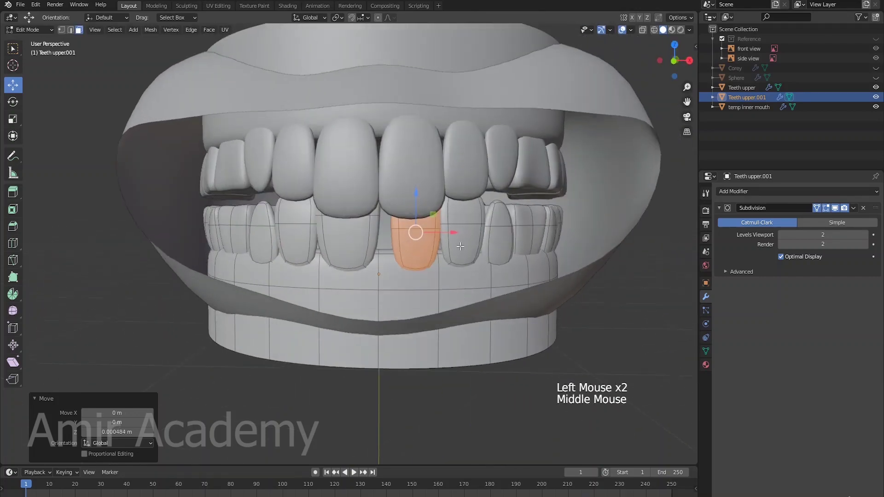
Step: Shrink and reposition the neighbouring lower tooth the same way
{"action": "key", "text": "alt+a"}
{"action": "key", "text": "l"}
{"action": "middle_click", "coordinate": [361, 254]}
{"action": "key", "text": "s"}
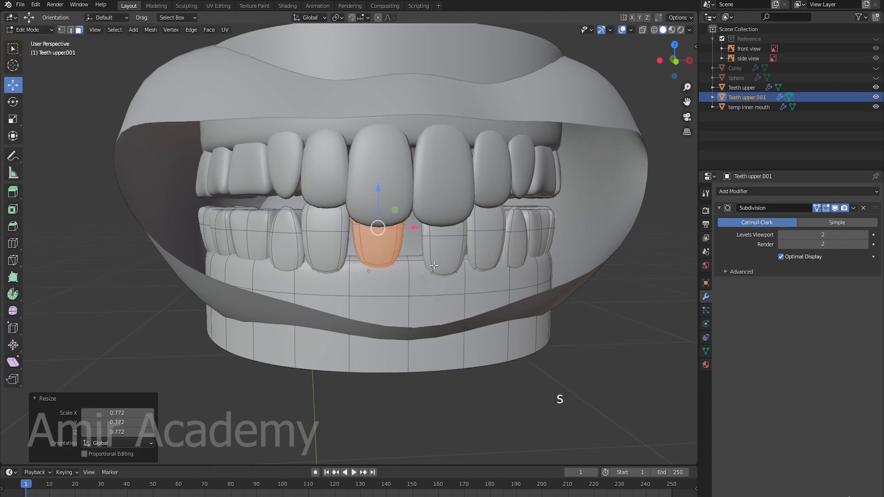
{"action": "left_click", "coordinate": [378, 188]}
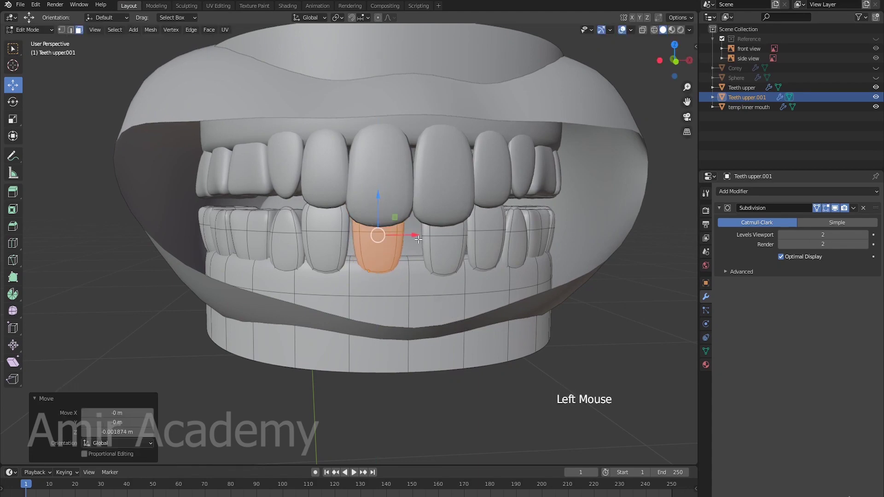
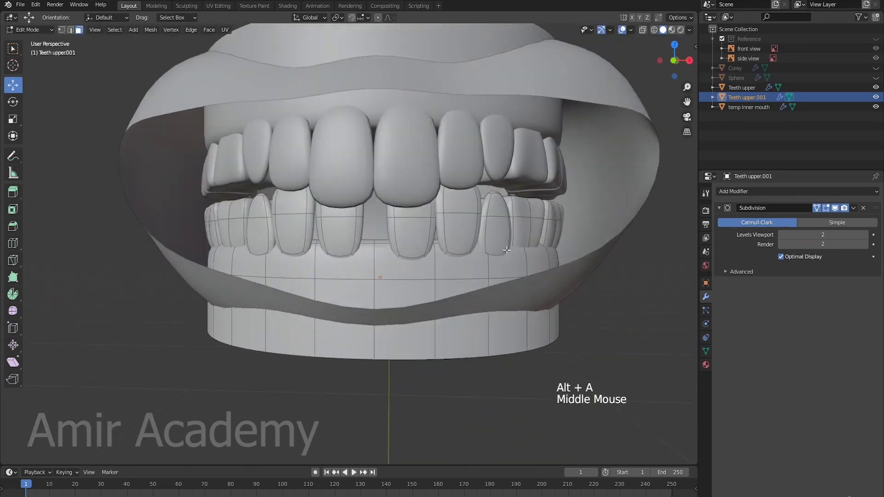
{"action": "middle_click", "coordinate": [500, 244]}
{"action": "middle_click", "coordinate": [498, 257]}
Step: Select the lower teeth groups on the right side one by one
{"action": "key", "text": "l"}
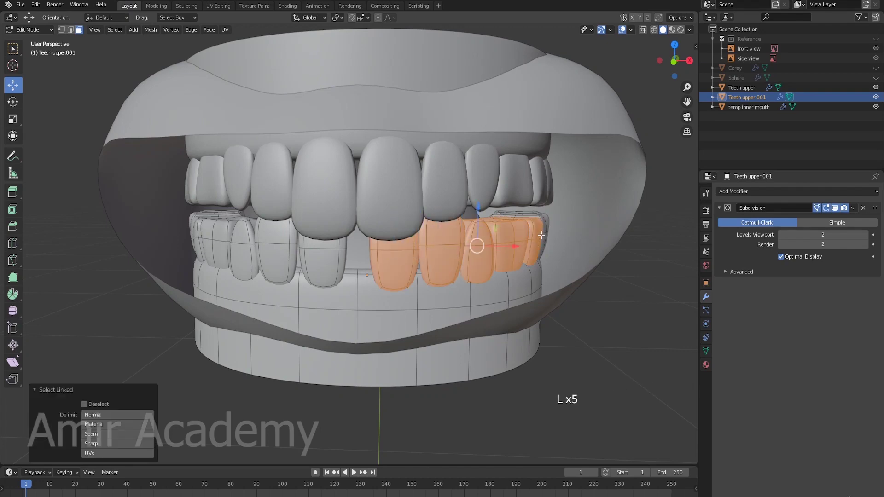
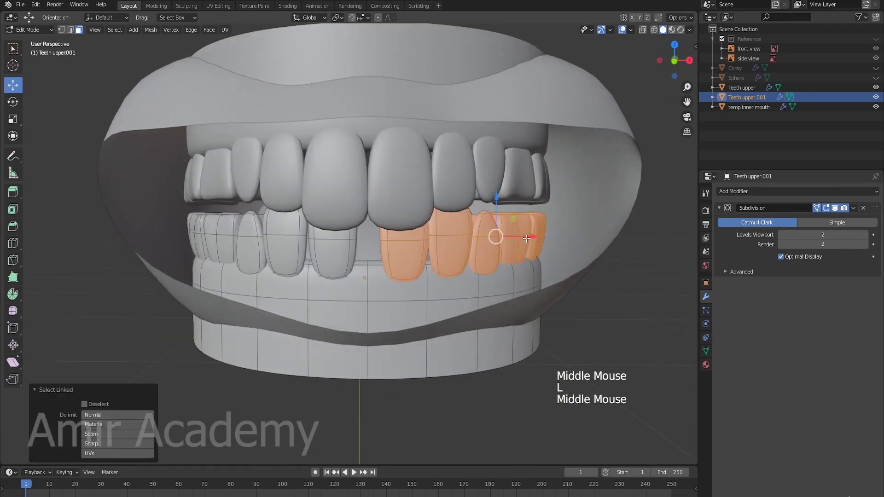
{"action": "left_click", "coordinate": [534, 236]}
{"action": "middle_click", "coordinate": [230, 259]}
{"action": "key", "text": "alt+a"}
{"action": "key", "text": "l"}
{"action": "key", "text": "l"}
{"action": "key", "text": "l"}
{"action": "middle_click", "coordinate": [415, 264]}
{"action": "left_click", "coordinate": [273, 233]}
Step: Narrow the lower row along X to fit beneath the upper teeth and leave mesh editing
{"action": "key", "text": "alt+a"}
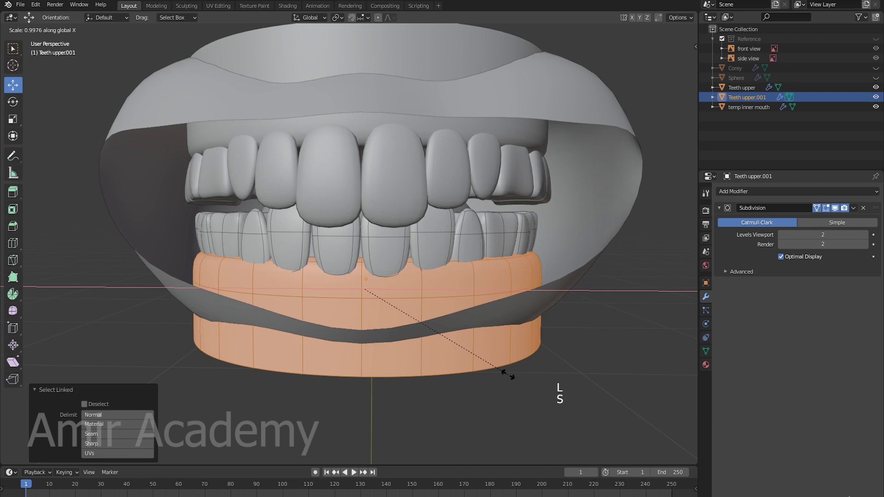
{"action": "key", "text": "alt+a"}
{"action": "key", "text": "Tab"}
{"action": "key", "text": "alt+a"}
{"action": "middle_click", "coordinate": [336, 276]}
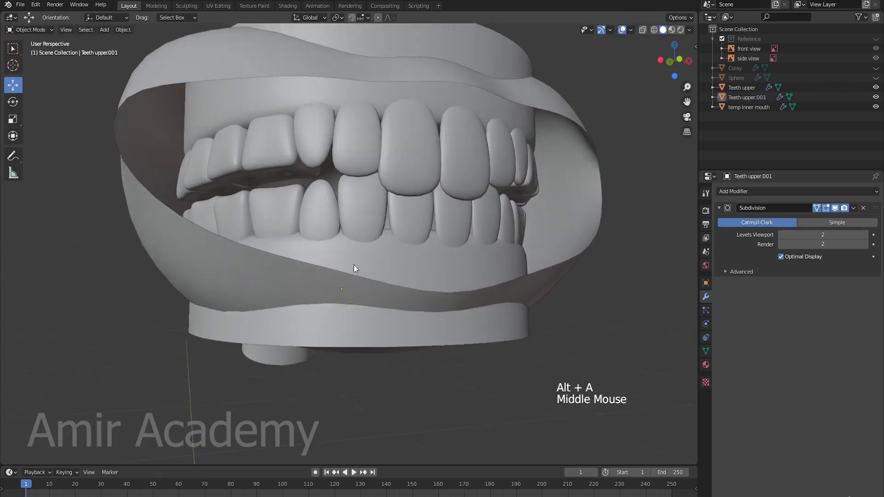
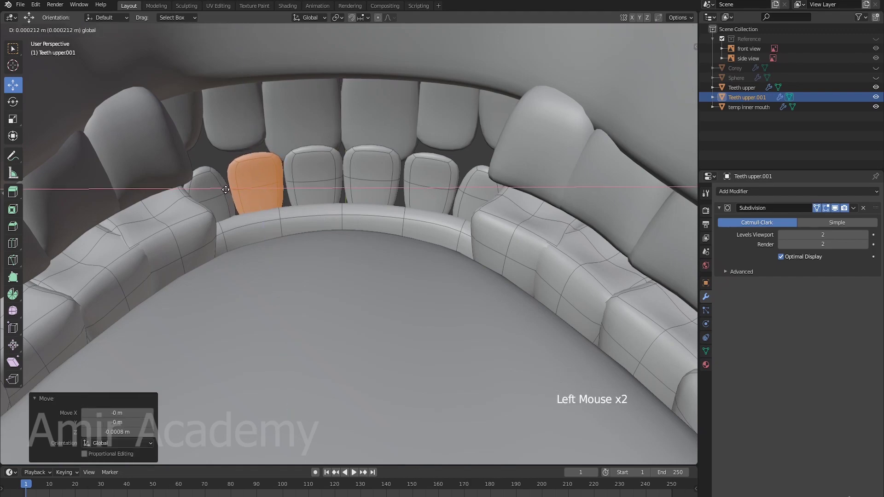
Step: Inspect the lower gum from several angles to judge how the individual teeth line up
{"action": "key", "text": "alt+a"}
{"action": "scroll", "scroll_direction": "down", "scroll_amount": 3}
{"action": "middle_click", "coordinate": [314, 226]}
{"action": "key", "text": "Tab"}
{"action": "key", "text": "alt+a"}
{"action": "scroll", "scroll_direction": "down", "scroll_amount": 3}
{"action": "middle_click", "coordinate": [405, 247]}
{"action": "middle_click", "coordinate": [417, 252]}
{"action": "scroll", "scroll_direction": "down", "scroll_amount": 3}
{"action": "middle_click", "coordinate": [418, 237]}
{"action": "middle_click", "coordinate": [437, 214]}
Step: Select and nudge two more lower teeth into line, then return to Object Mode facing the mouth
{"action": "left_click", "coordinate": [318, 219]}
{"action": "scroll", "scroll_direction": "up", "scroll_amount": 3}
{"action": "middle_click", "coordinate": [344, 224]}
{"action": "left_click", "coordinate": [456, 246]}
{"action": "key", "text": "alt+a"}
{"action": "middle_click", "coordinate": [350, 231]}
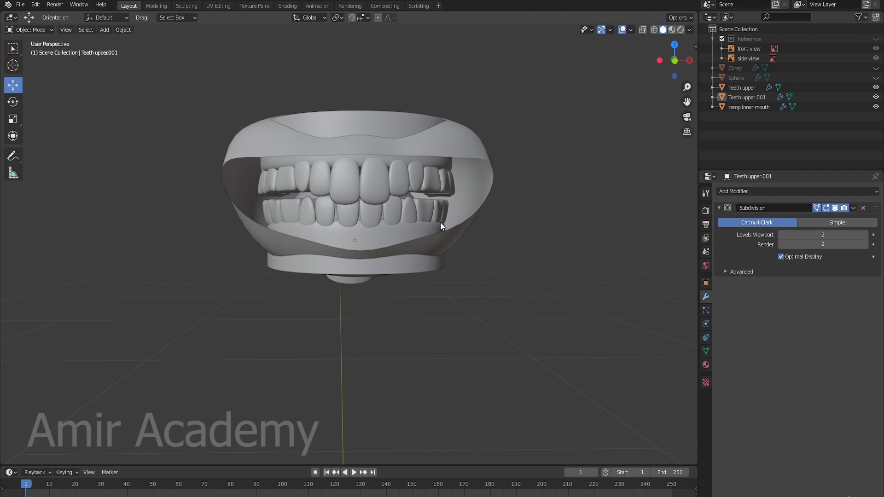
Step: Rename the duplicated lower row to 'Teeth lower' in the Outliner
{"action": "left_click", "coordinate": [393, 123]}
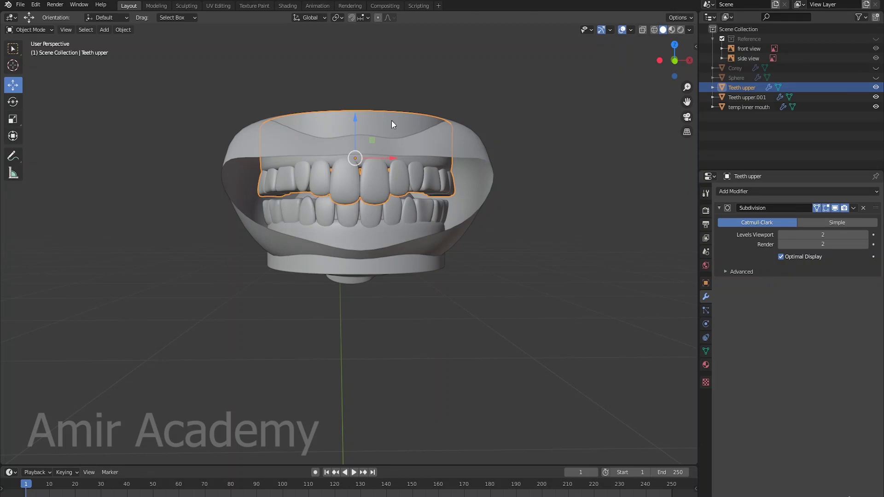
{"action": "left_click", "coordinate": [365, 236]}
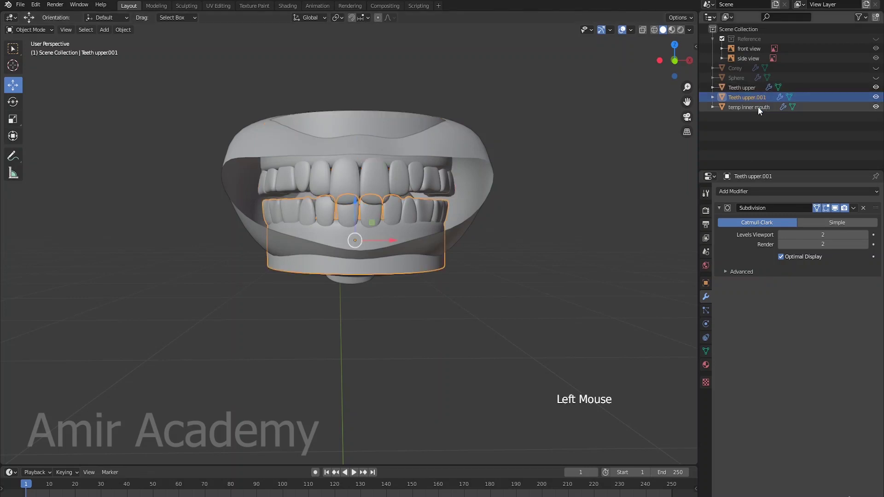
{"action": "key", "text": "BackSpace"}
{"action": "key", "text": "BackSpace"}
{"action": "middle_click", "coordinate": [575, 227]}
Step: Unhide the head, rename the eye sphere to 'Eyes' and look around the revealed head
{"action": "left_click", "coordinate": [881, 108]}
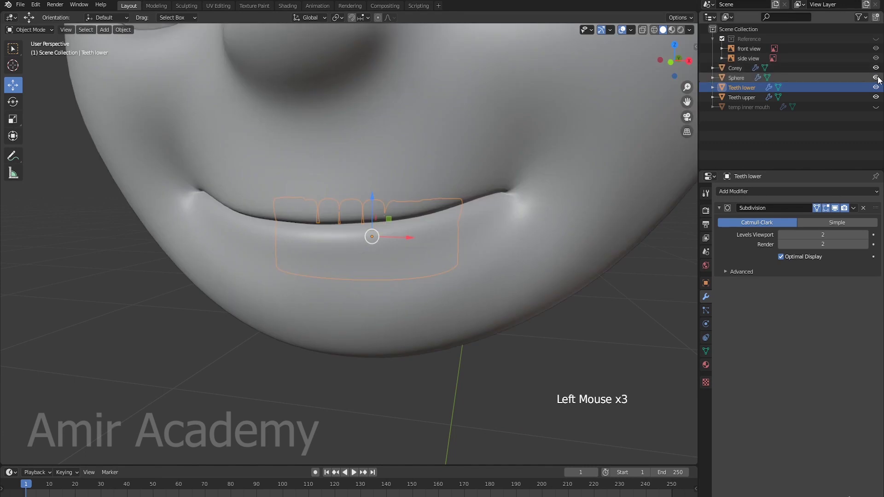
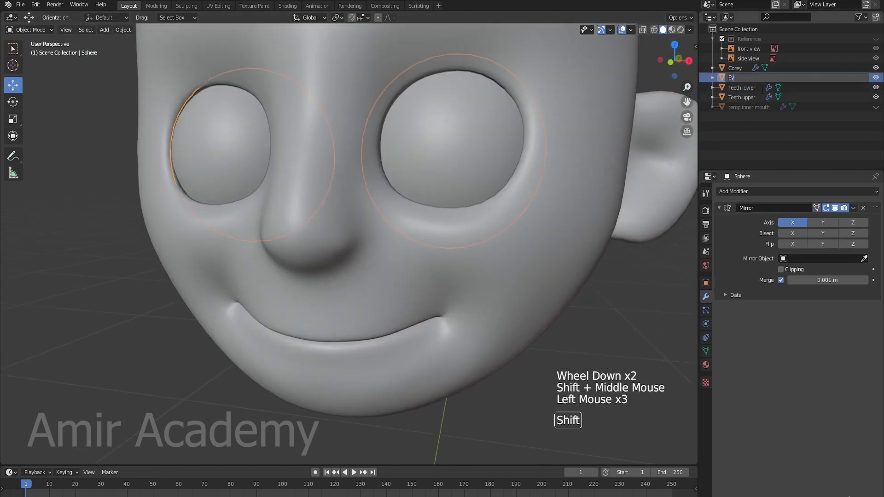
{"action": "key", "text": "alt+a"}
{"action": "middle_click", "coordinate": [504, 292]}
Step: Switch to the Right side view with X-ray and centre on the mouth to see the teeth through the head
{"action": "key", "text": "alt+z"}
{"action": "middle_click", "coordinate": [550, 293]}
{"action": "key", "text": "KP_3"}
{"action": "scroll", "scroll_direction": "up", "scroll_amount": 3}
{"action": "middle_click", "coordinate": [401, 283]}
{"action": "scroll", "scroll_direction": "up", "scroll_amount": 3}
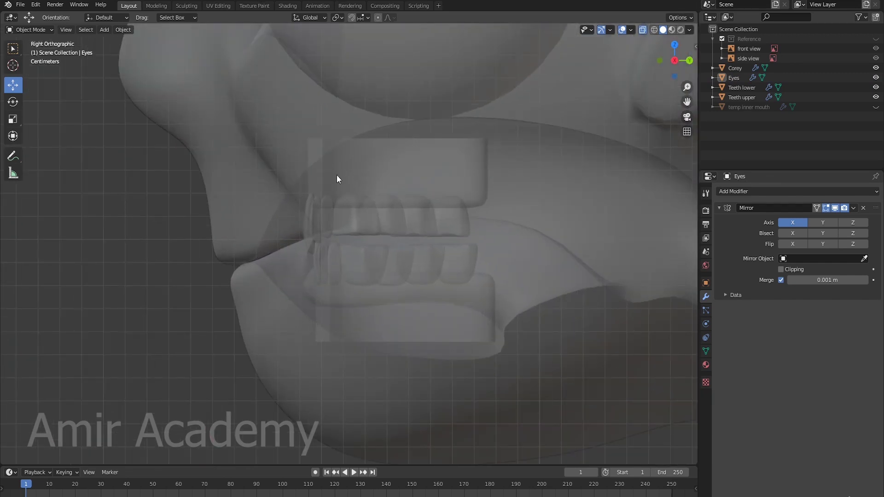
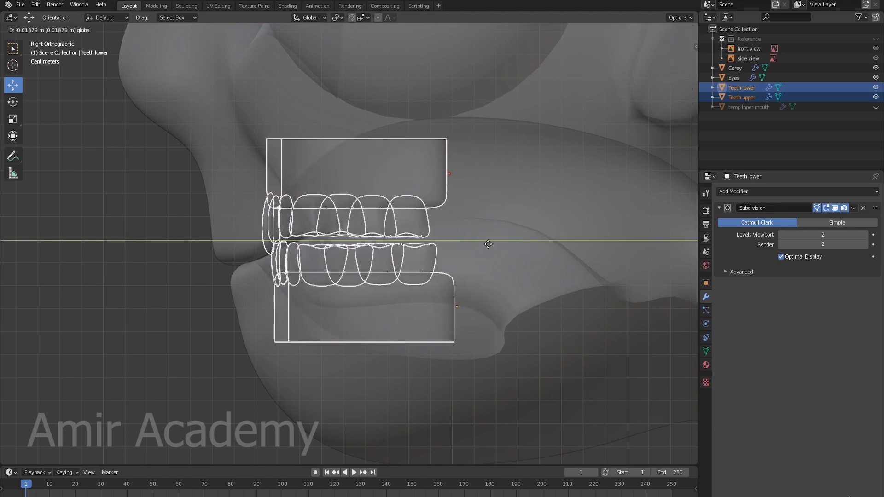
Step: Enter Edit Mode on the Corey head in vertex select and close in on the lip corner
{"action": "left_click", "coordinate": [527, 188]}
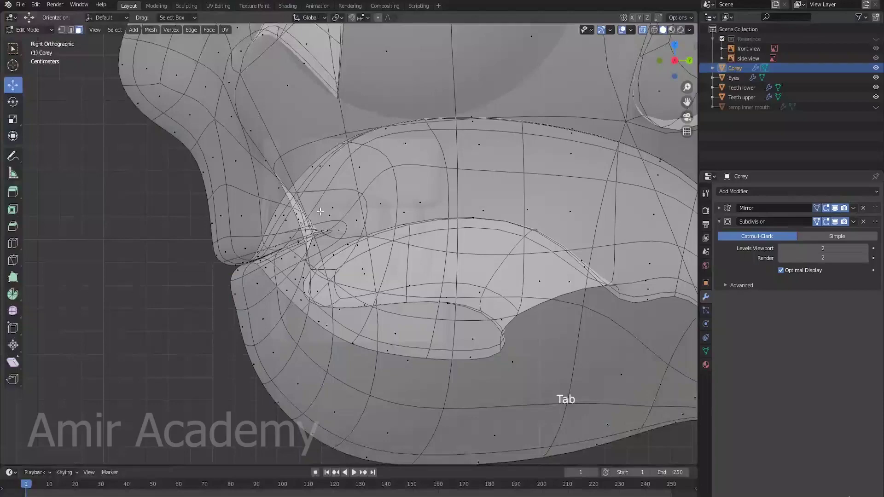
{"action": "key", "text": "1"}
{"action": "key", "text": "alt+a"}
{"action": "scroll", "scroll_direction": "up", "scroll_amount": 3}
{"action": "middle_click", "coordinate": [342, 237]}
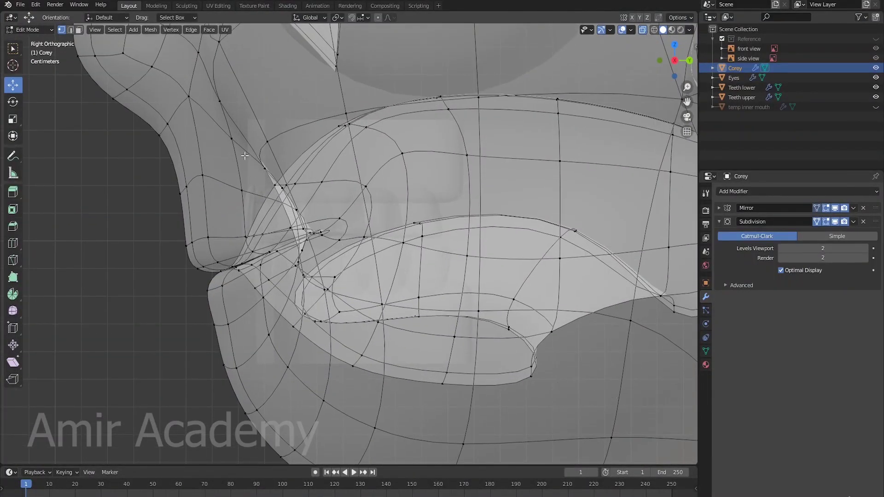
Step: Select the inner lip edge loop, make it taller and move it to sit around the teeth
{"action": "left_click", "coordinate": [333, 179]}
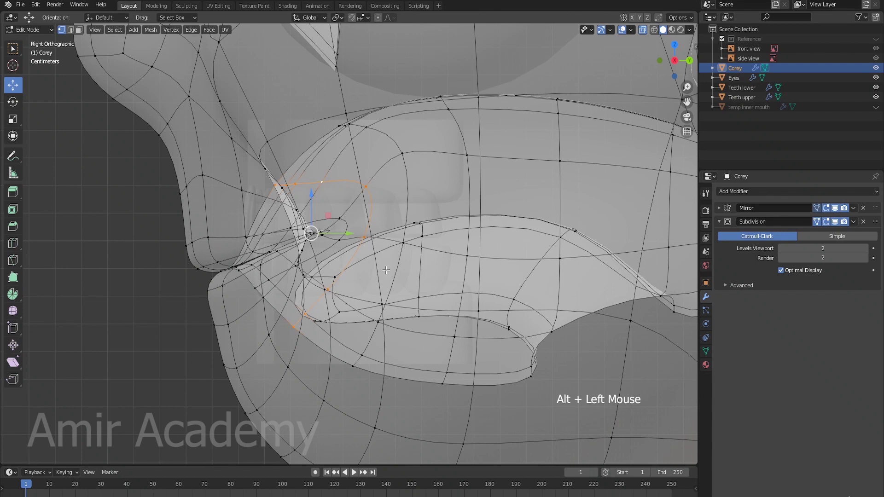
{"action": "left_click", "coordinate": [282, 270]}
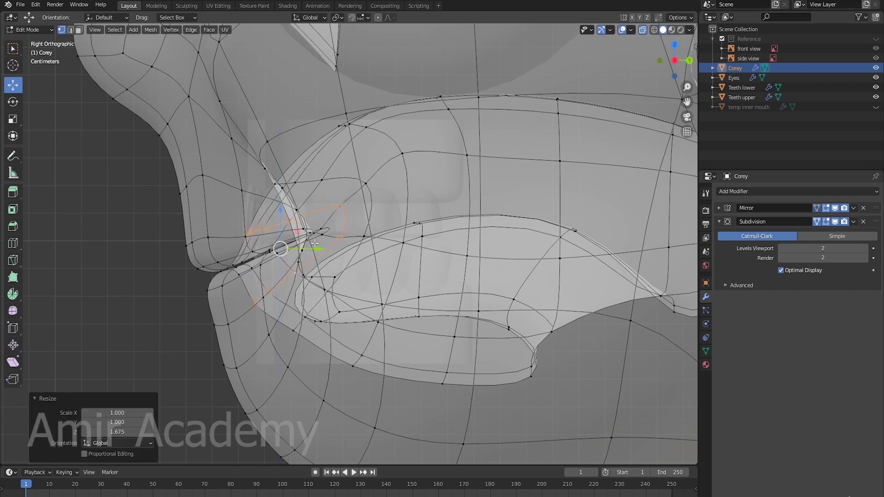
{"action": "left_click", "coordinate": [319, 251]}
{"action": "key", "text": "r"}
{"action": "left_click", "coordinate": [368, 214]}
Step: Stretch the next lip loop vertically and push the outer loop out around the teeth rows
{"action": "left_click", "coordinate": [348, 233]}
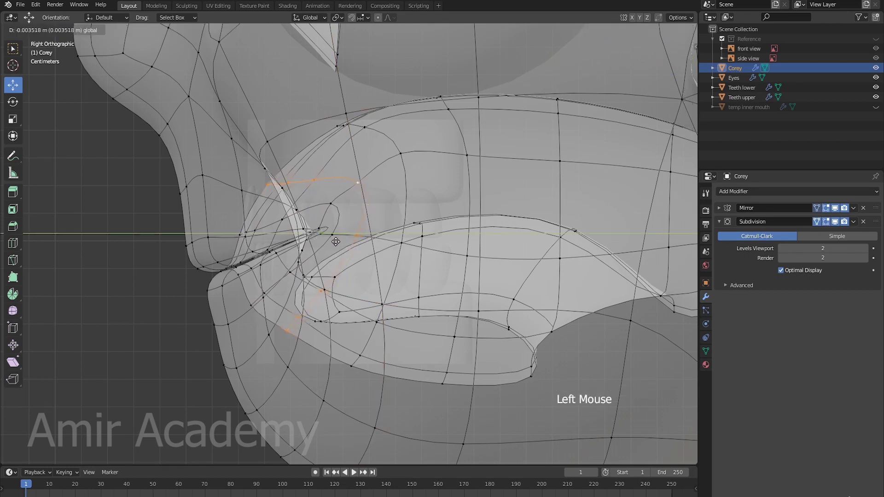
{"action": "key", "text": "s"}
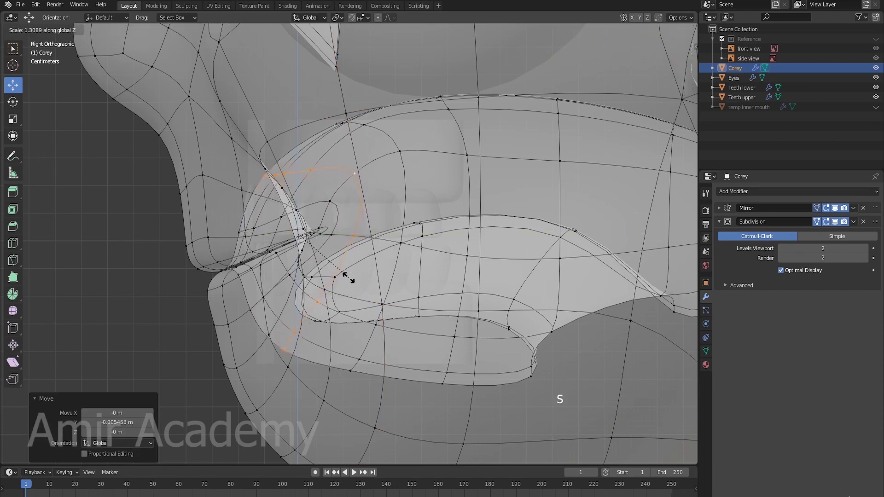
{"action": "left_click", "coordinate": [335, 230]}
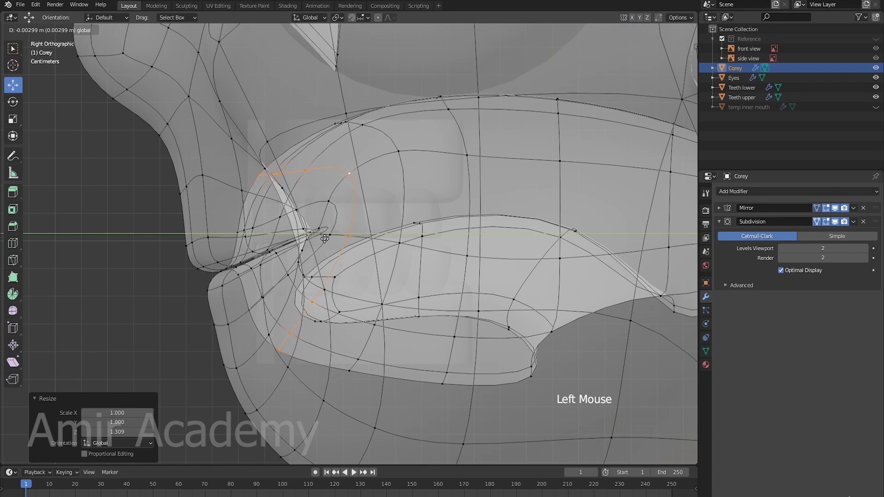
{"action": "left_click", "coordinate": [405, 192]}
{"action": "left_click", "coordinate": [399, 211]}
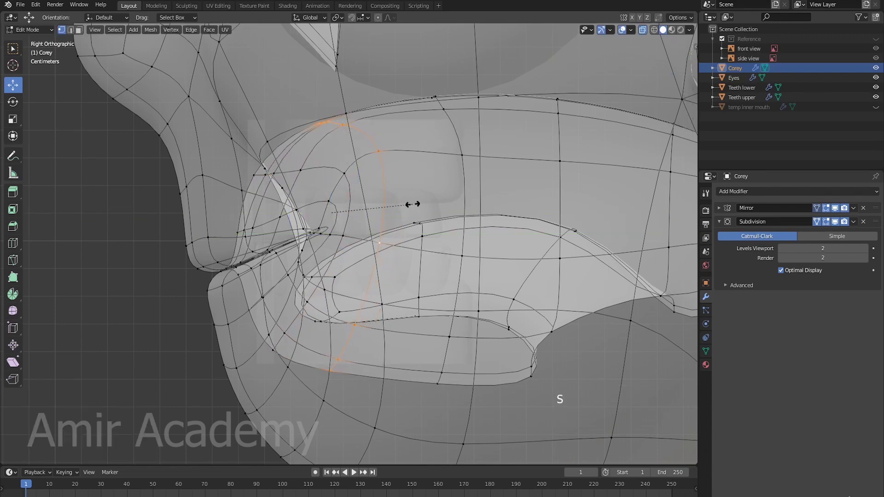
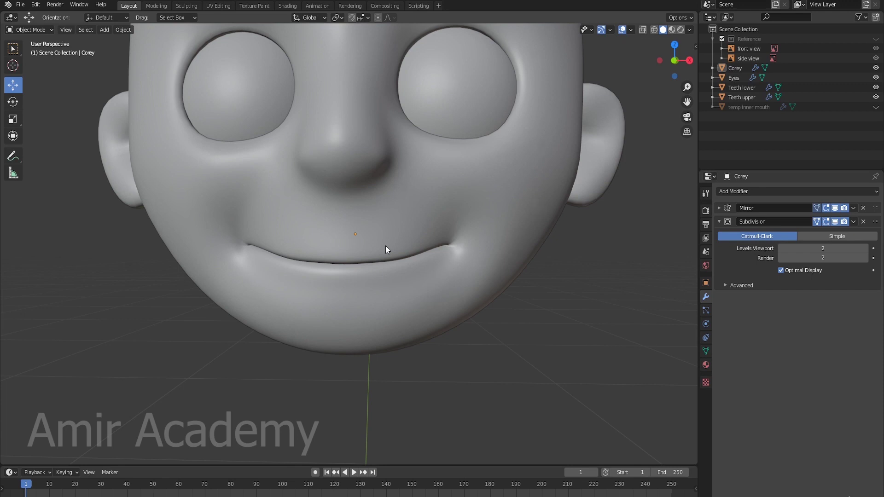
{"action": "left_click", "coordinate": [434, 222]}
{"action": "key", "text": "Tab"}
{"action": "left_click", "coordinate": [380, 22]}
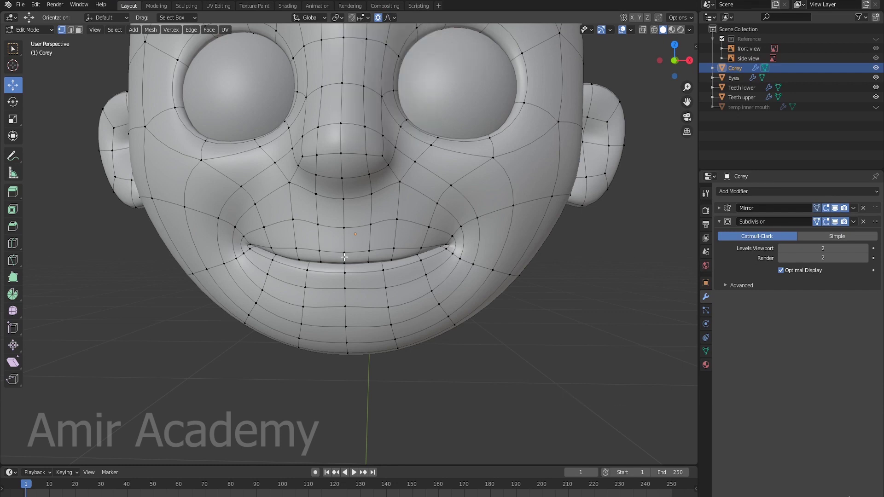
{"action": "left_click", "coordinate": [345, 254]}
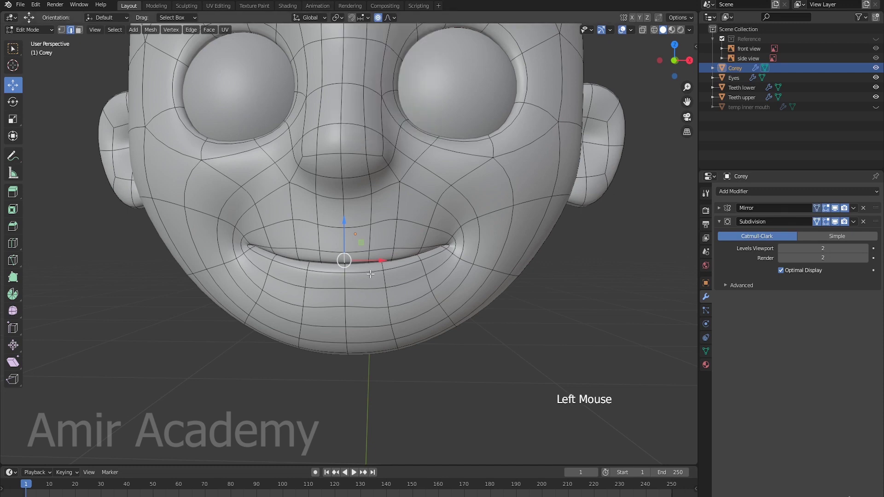
{"action": "key", "text": "g"}
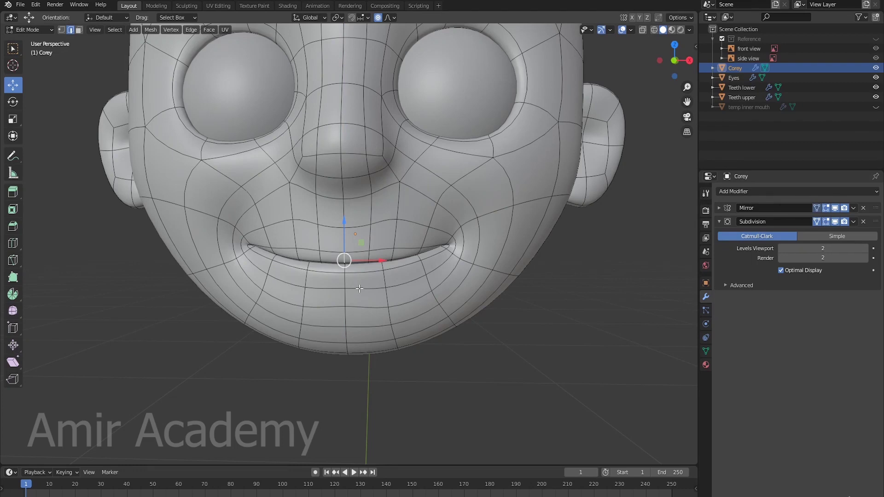
{"action": "left_click", "coordinate": [393, 21]}
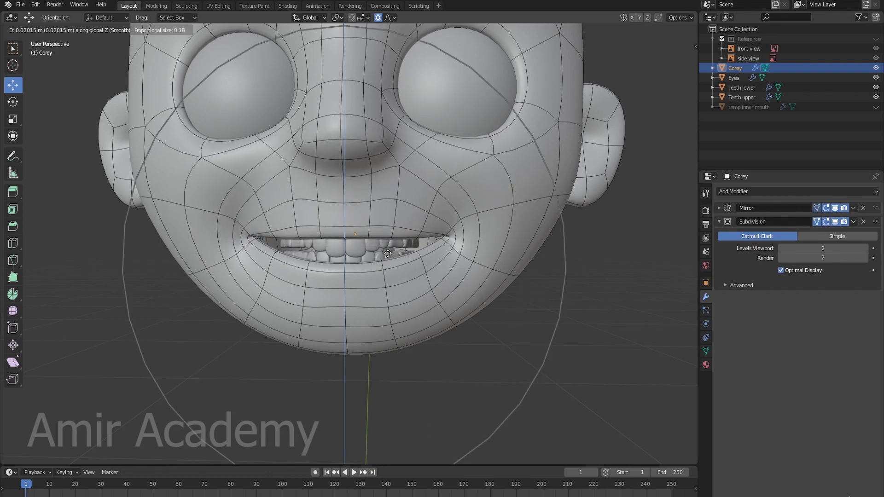
{"action": "left_click", "coordinate": [345, 265]}
{"action": "key", "text": "g"}
{"action": "middle_click", "coordinate": [512, 275]}
{"action": "scroll", "scroll_direction": "up", "scroll_amount": 3}
{"action": "middle_click", "coordinate": [481, 291]}
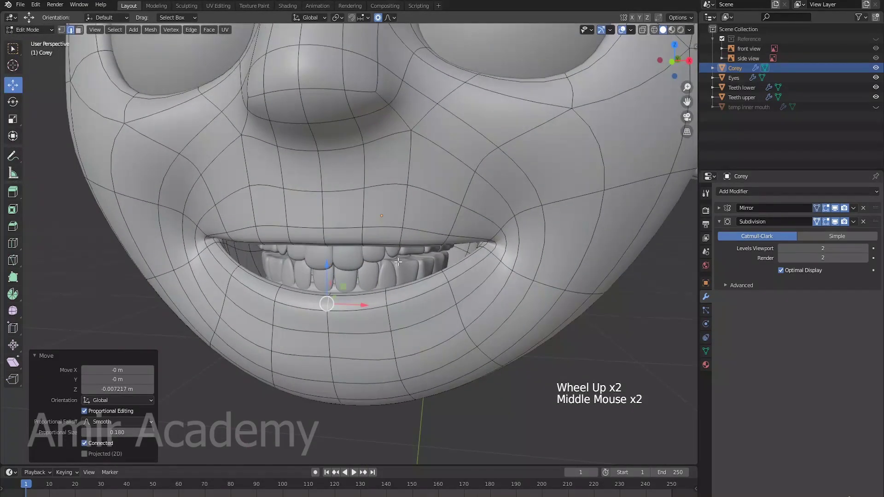
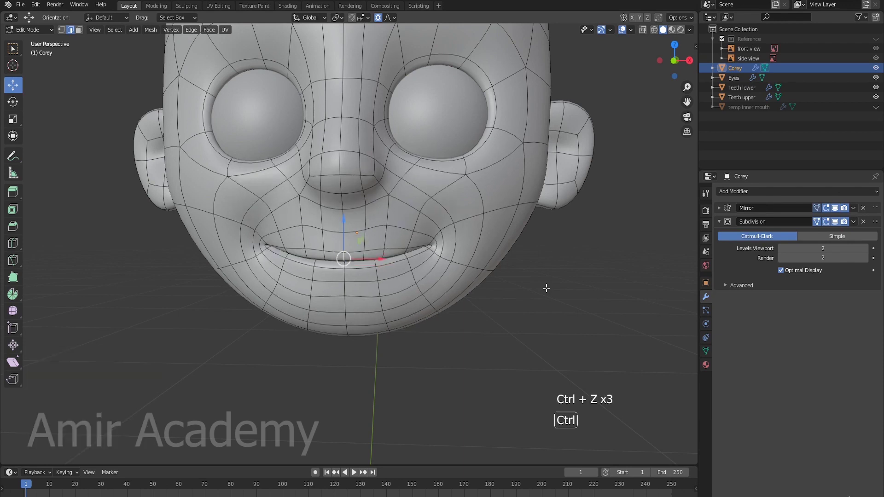
{"action": "key", "text": "alt+a"}
{"action": "key", "text": "Tab"}
{"action": "middle_click", "coordinate": [565, 288]}
{"action": "key", "text": "alt+a"}
{"action": "middle_click", "coordinate": [510, 312]}
{"action": "scroll", "scroll_direction": "down", "scroll_amount": 3}
{"action": "middle_click", "coordinate": [494, 296]}
{"action": "middle_click", "coordinate": [506, 310]}
{"action": "middle_click", "coordinate": [518, 309]}
{"action": "middle_click", "coordinate": [507, 303]}
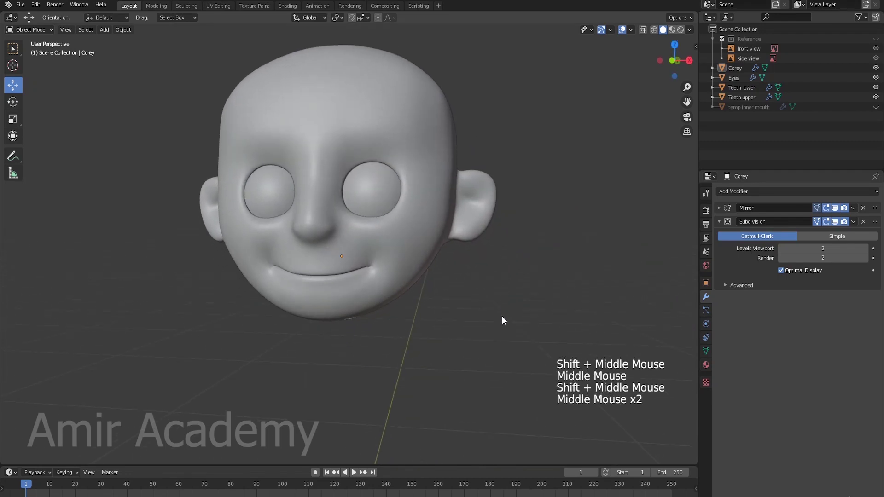
{"action": "scroll", "scroll_direction": "down", "scroll_amount": 3}
{"action": "middle_click", "coordinate": [517, 308]}
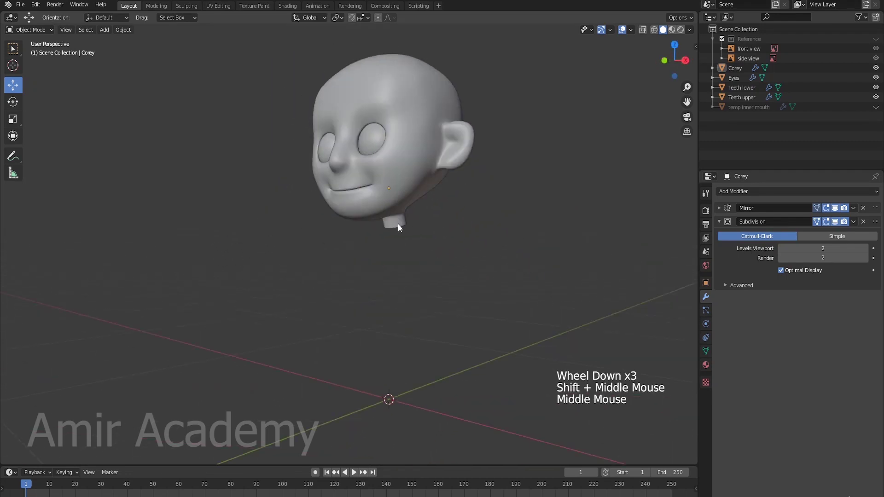